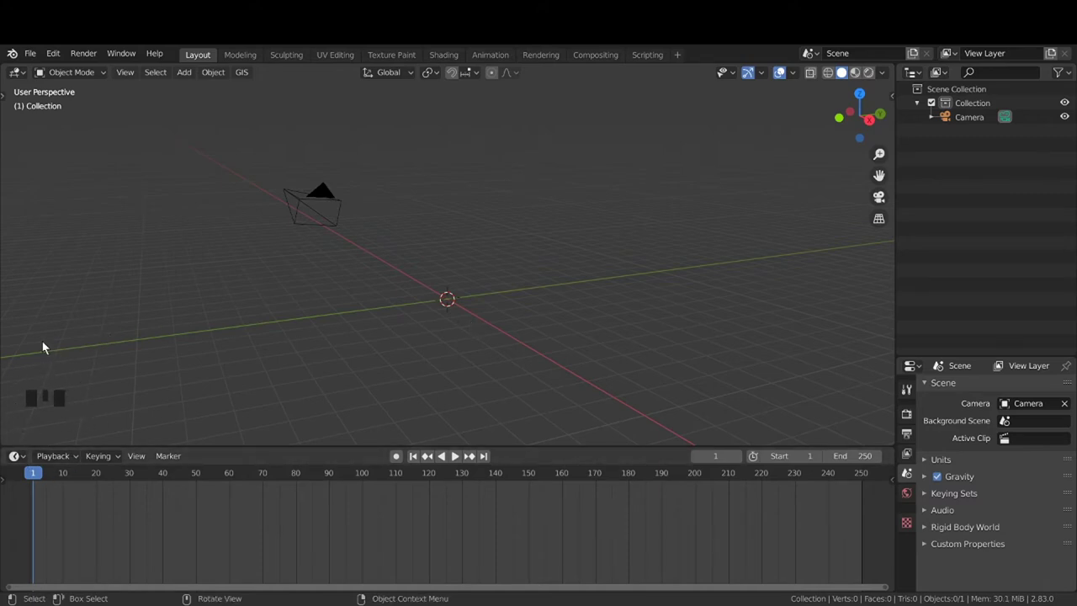
# Switch the viewport to Front Orthographic (numpad 1) and zoom in toward the origin
pyautogui.click(273, 327)
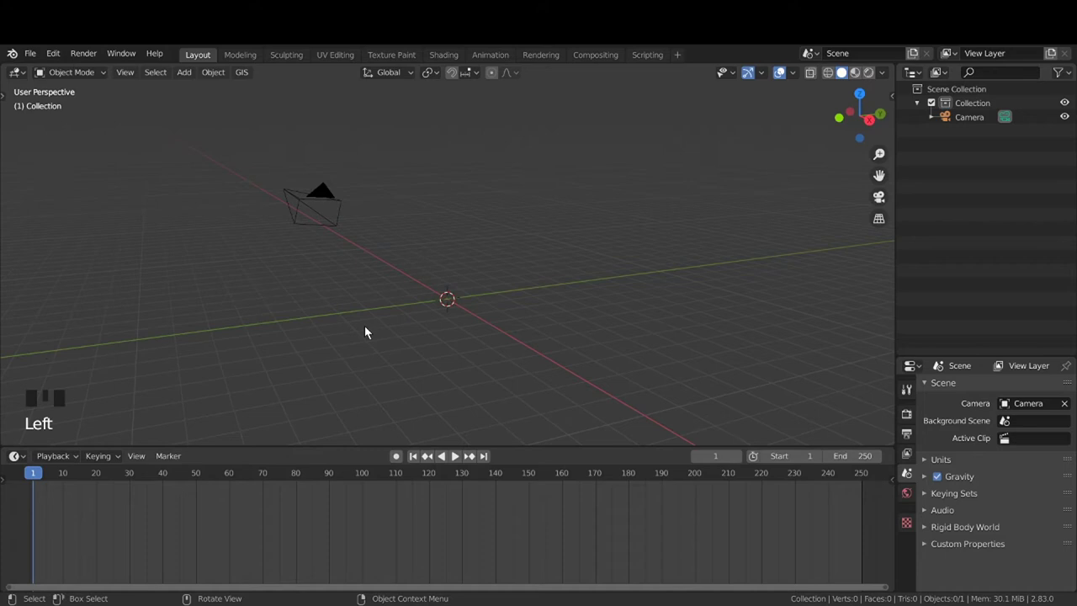
pyautogui.moveTo(425, 318); pyautogui.dragTo(560, 331)
pyautogui.click(560, 331)
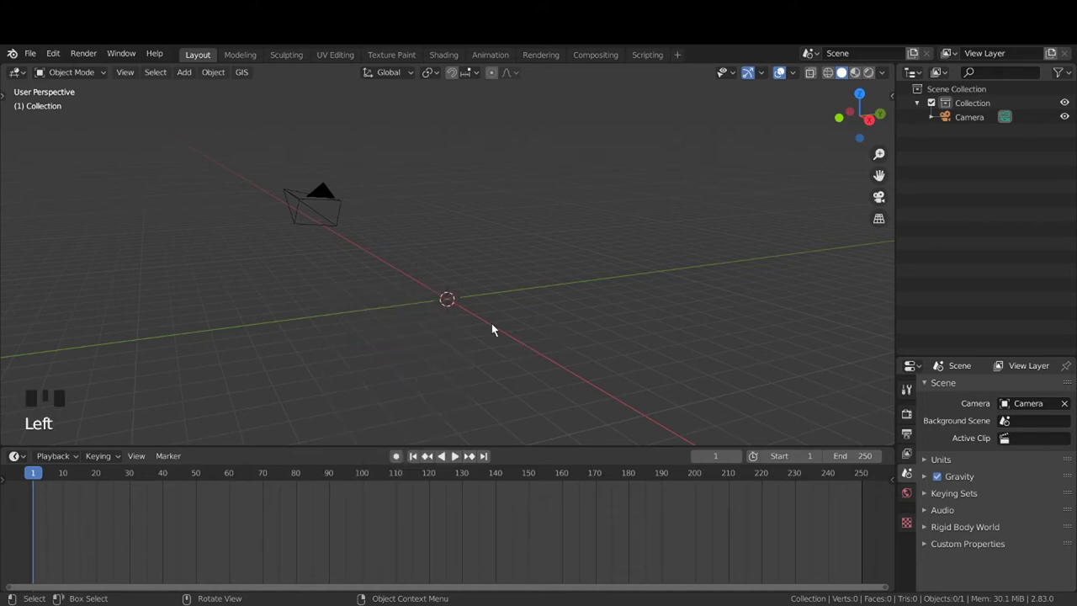
pyautogui.click(498, 327)
pyautogui.click(478, 303)
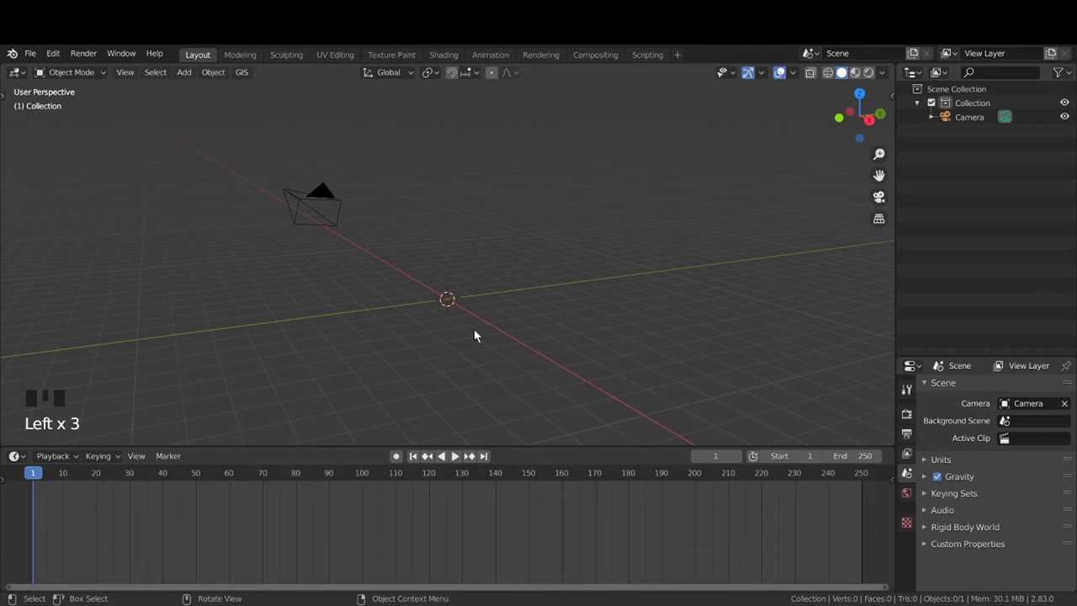
pyautogui.press('KP_1')
pyautogui.scroll(3)
pyautogui.scroll(3)
pyautogui.moveTo(468, 313); pyautogui.dragTo(463, 309)
# Add an Ico Sphere mesh at the scene centre from the front view
pyautogui.press('KP_1')
pyautogui.press('KP_1')
pyautogui.press('shift+a')
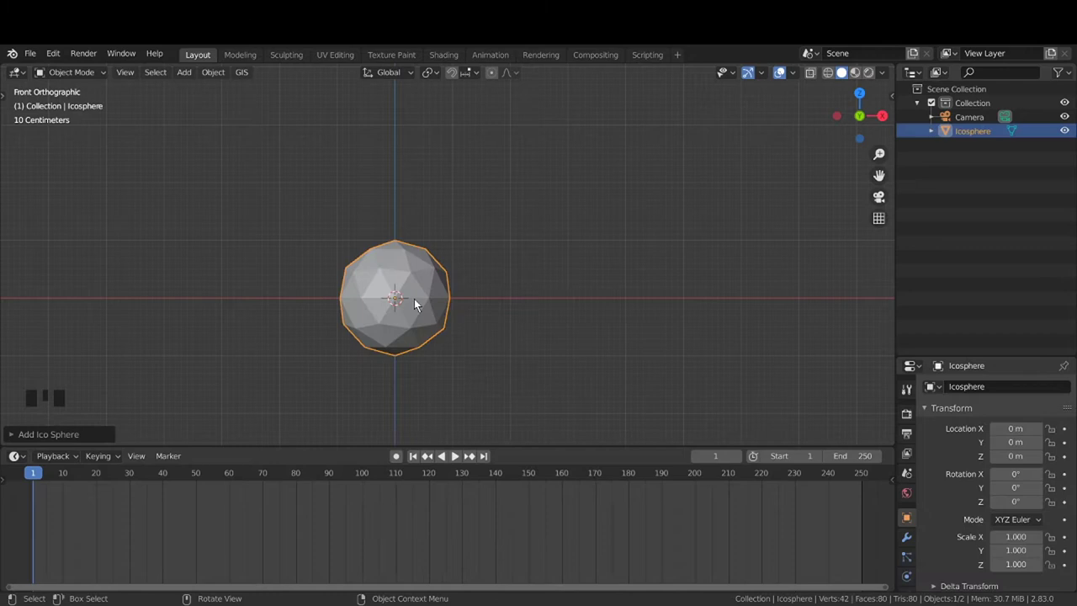
pyautogui.scroll(3)
pyautogui.moveTo(432, 322); pyautogui.dragTo(540, 290)
# Centre the icosphere in the view and duplicate it in place as Icosphere.001
pyautogui.scroll(-3)
pyautogui.moveTo(539, 311); pyautogui.dragTo(523, 286)
pyautogui.scroll(-3)
pyautogui.moveTo(529, 288); pyautogui.dragTo(818, 235)
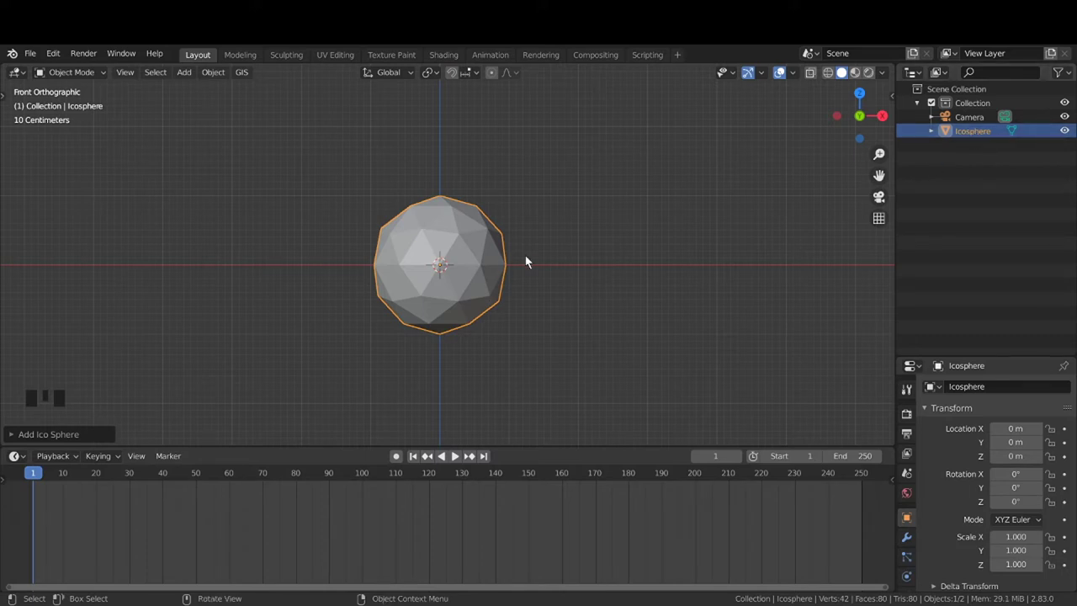
pyautogui.click(620, 249)
pyautogui.click(463, 277)
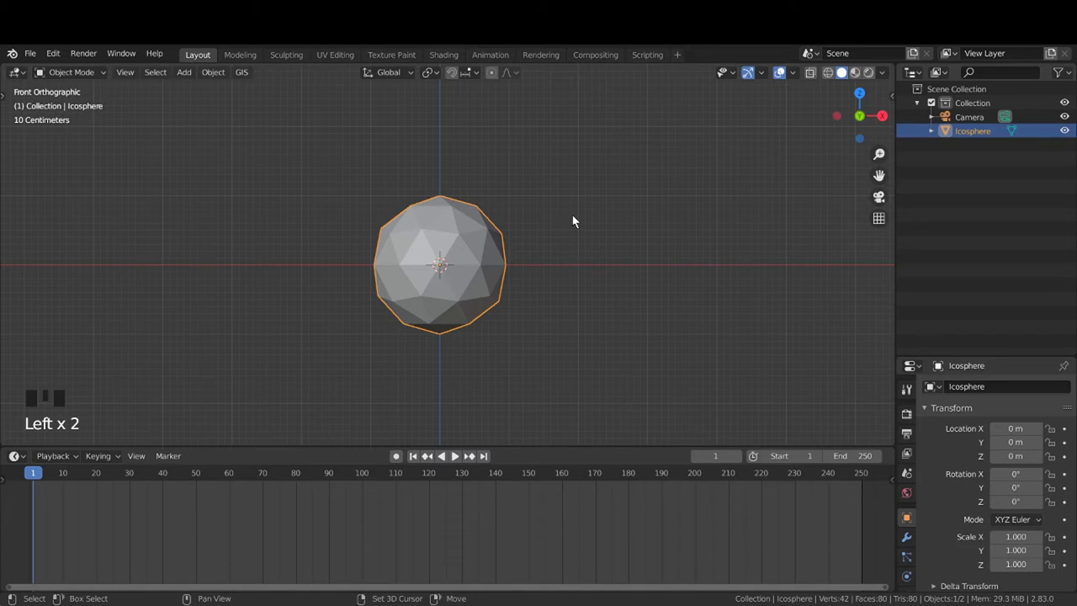
# Leave the duplicate exactly in place and select Icosphere.001 in the Outliner for its modifiers
pyautogui.press('shift+d')
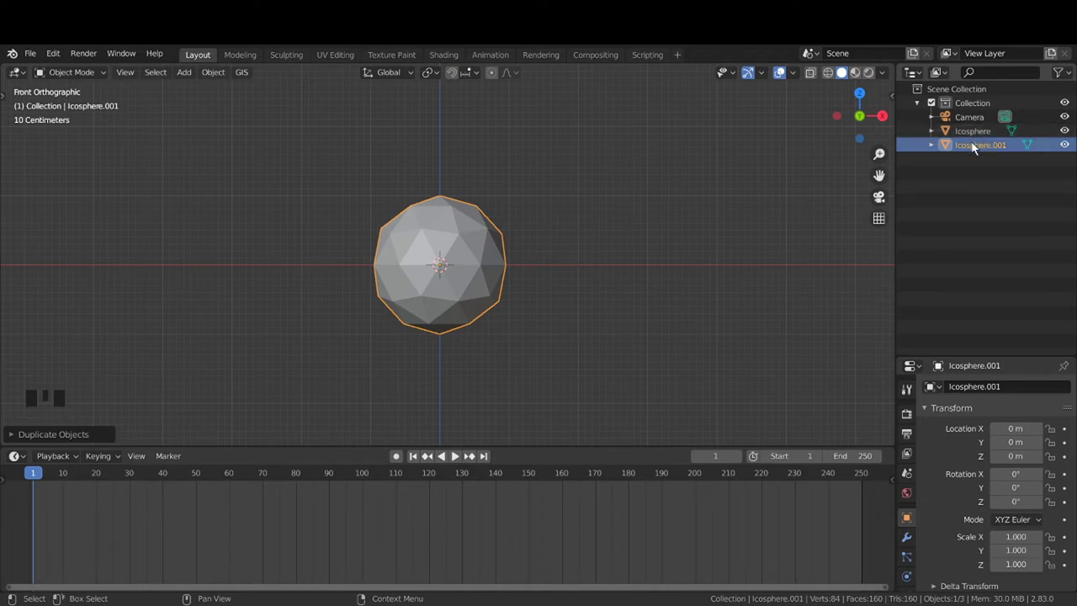
pyautogui.click(979, 148)
pyautogui.click(625, 242)
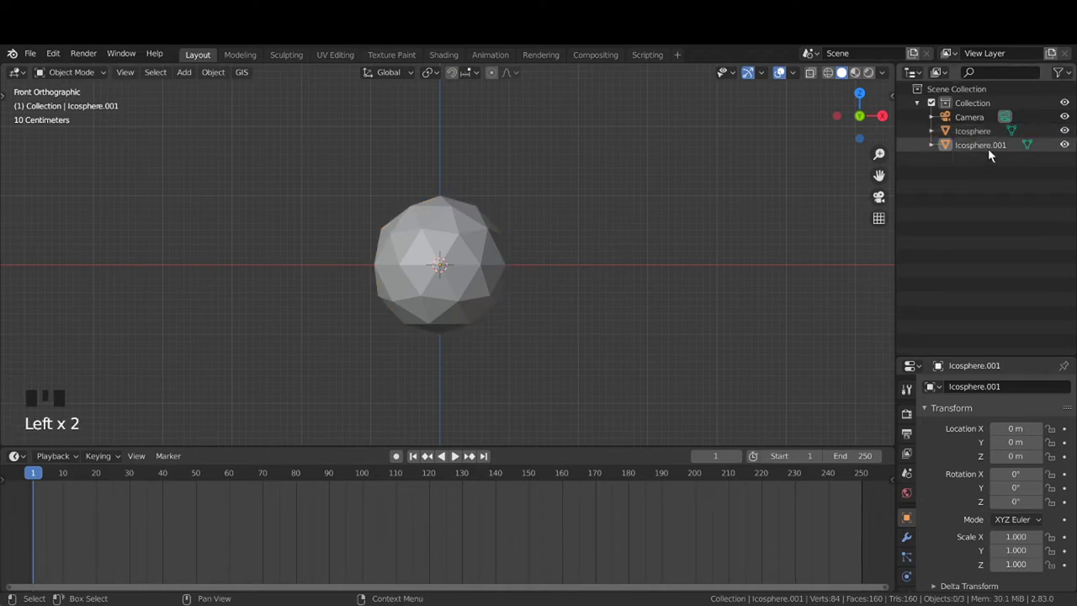
pyautogui.click(990, 156)
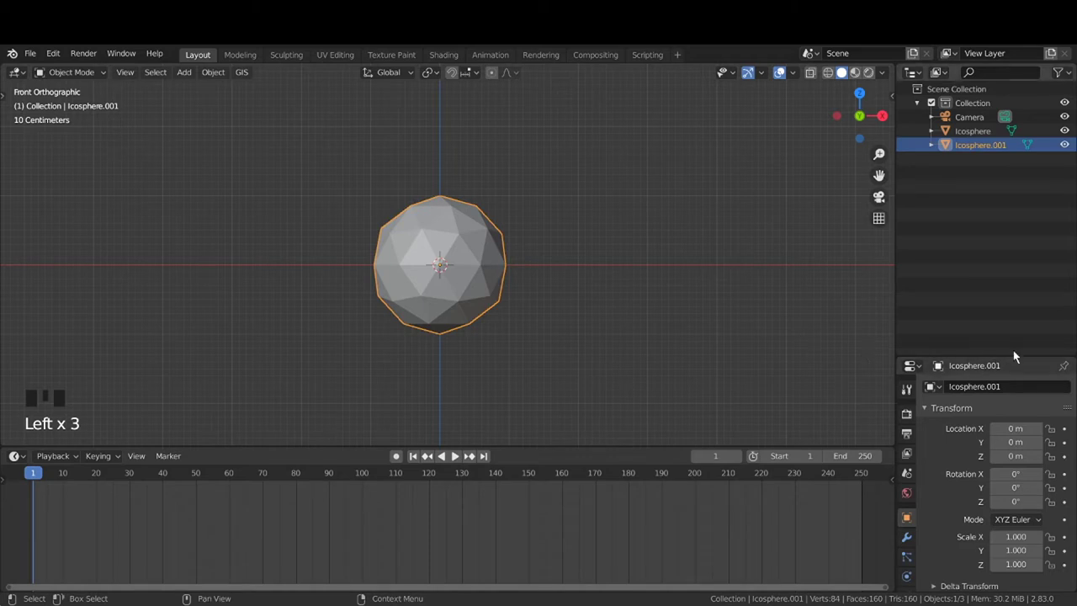
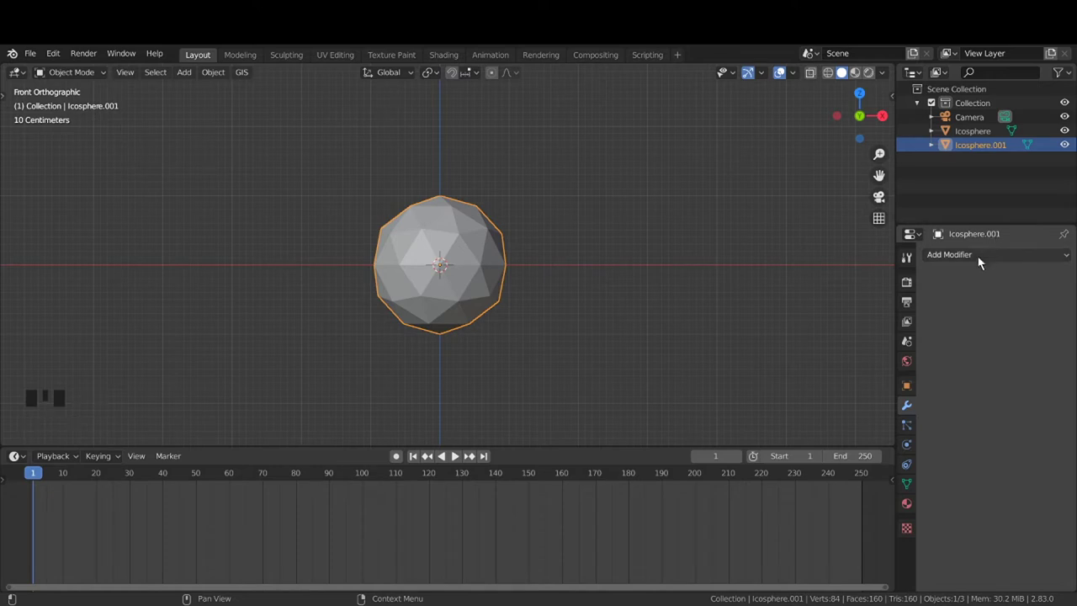
# Add a Wireframe modifier to Icosphere.001
pyautogui.moveTo(975, 262); pyautogui.dragTo(515, 282)
pyautogui.scroll(3)
pyautogui.click(722, 244)
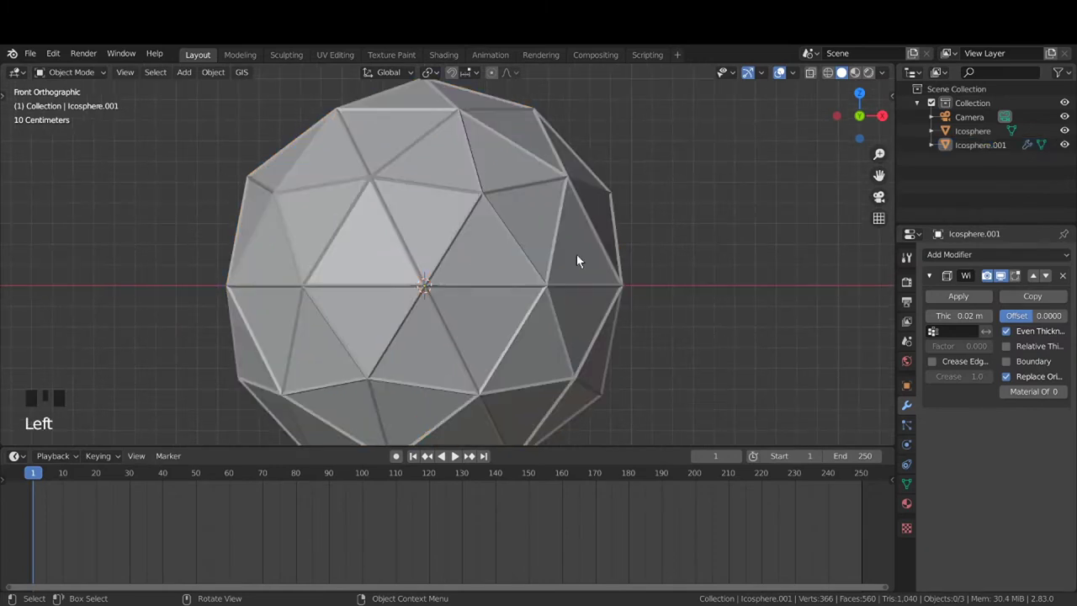
pyautogui.click(483, 198)
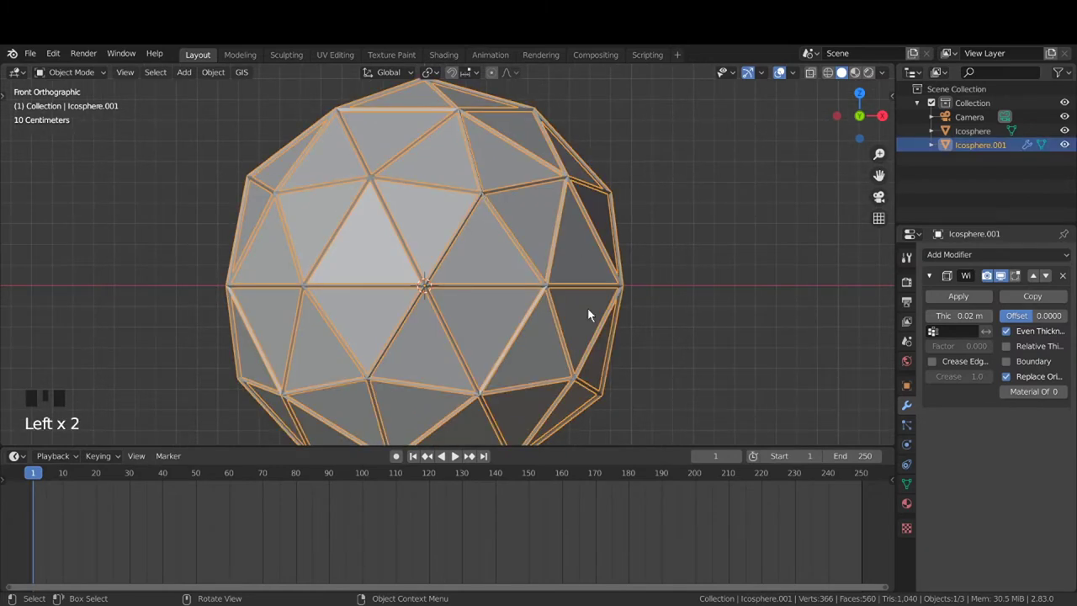
# Set the wireframe Thickness to about 0.118 m so the copy becomes a strut shell
pyautogui.scroll(-3)
pyautogui.click(636, 333)
pyautogui.click(476, 223)
pyautogui.scroll(3)
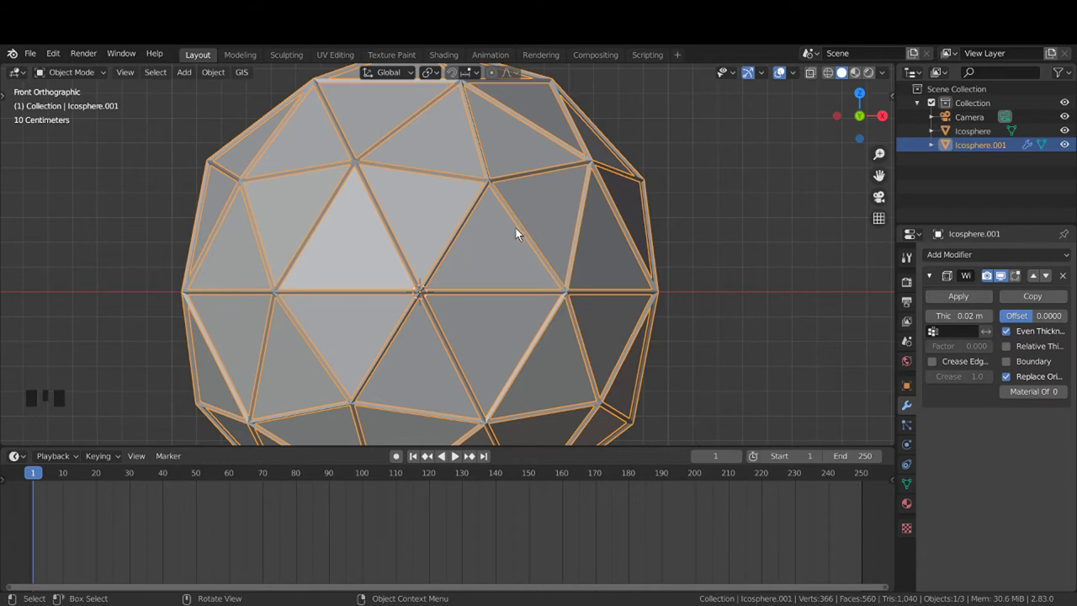
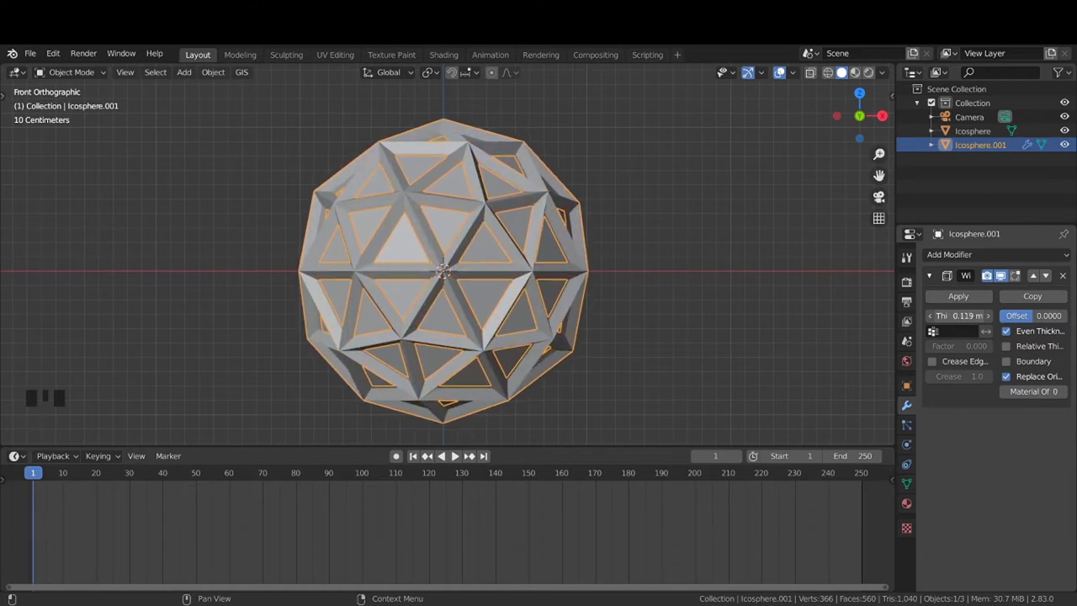
pyautogui.click(757, 332)
# Orbit and zoom around the geodesic shell to inspect it in perspective
pyautogui.scroll(-3)
pyautogui.moveTo(654, 305); pyautogui.dragTo(604, 330)
pyautogui.scroll(-3)
pyautogui.middleClick(667, 299)
pyautogui.scroll(-3)
pyautogui.moveTo(697, 301); pyautogui.dragTo(580, 306)
pyautogui.press('KP_1')
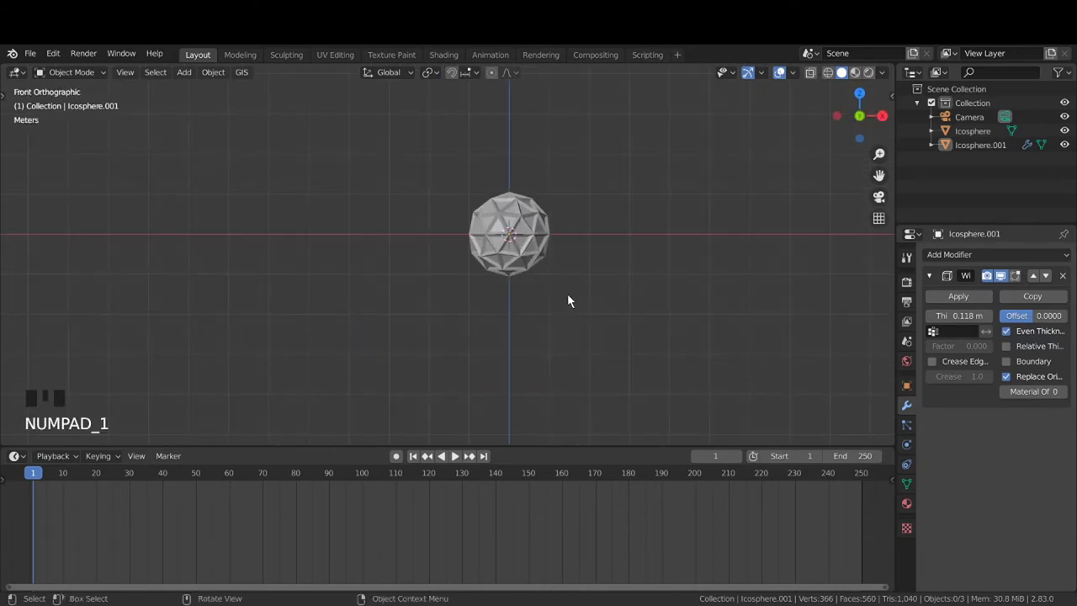
pyautogui.moveTo(582, 289); pyautogui.dragTo(541, 315)
pyautogui.scroll(-3)
pyautogui.moveTo(552, 308); pyautogui.dragTo(516, 321)
pyautogui.scroll(3)
pyautogui.moveTo(523, 323); pyautogui.dragTo(520, 327)
# Add a Plane mesh beneath the icospheres
pyautogui.press('shift+a')
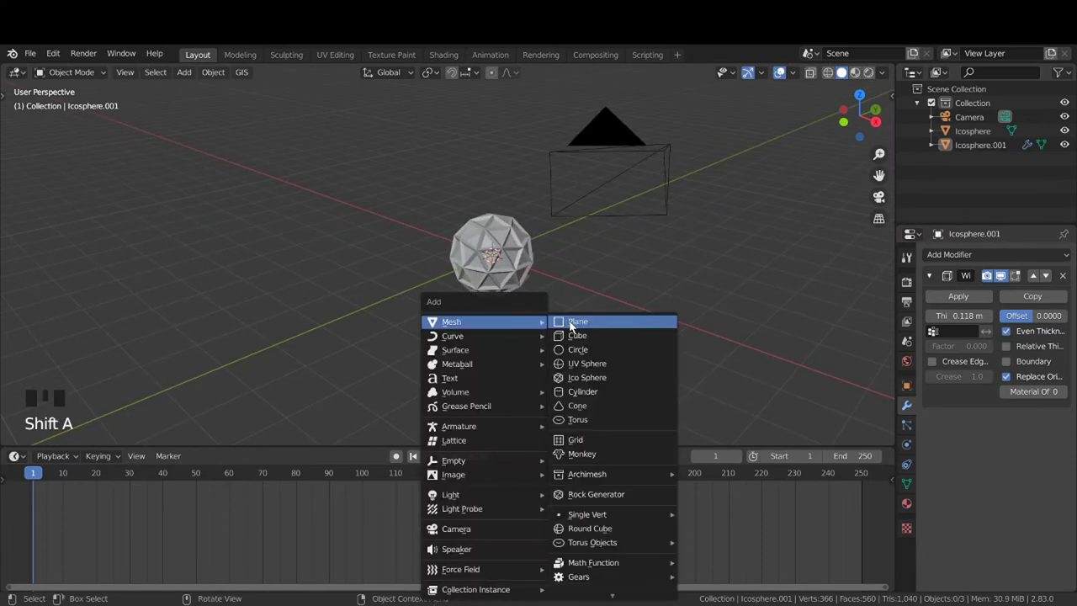
pyautogui.scroll(-3)
pyautogui.moveTo(530, 324); pyautogui.dragTo(525, 285)
# Scale the plane up well beyond the spheres into a floor and enter Edit Mode
pyautogui.press('s')
pyautogui.moveTo(541, 333); pyautogui.dragTo(538, 324)
pyautogui.scroll(3)
pyautogui.moveTo(536, 315); pyautogui.dragTo(520, 347)
pyautogui.scroll(3)
pyautogui.moveTo(525, 349); pyautogui.dragTo(485, 351)
pyautogui.press('Tab')
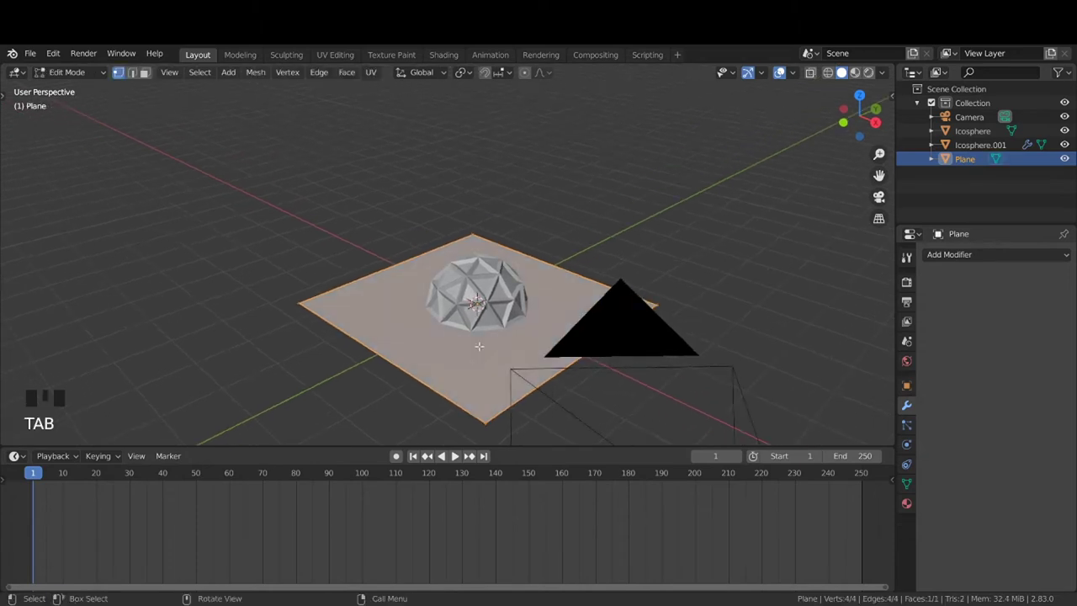
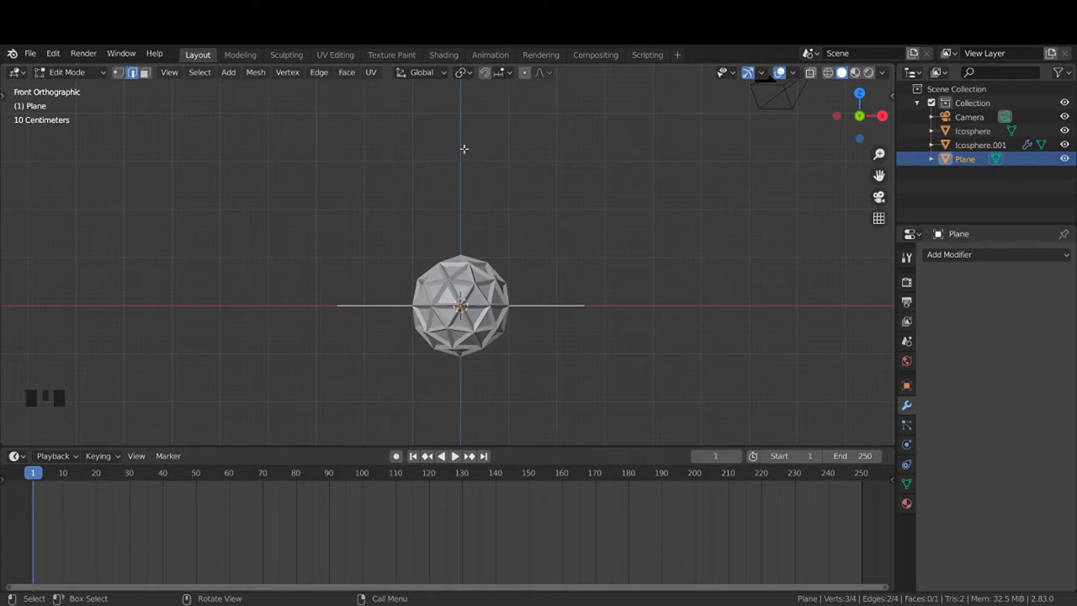
# Extrude the floor's edges up along Z into walls and bevel the corner edges round
pyautogui.press('e')
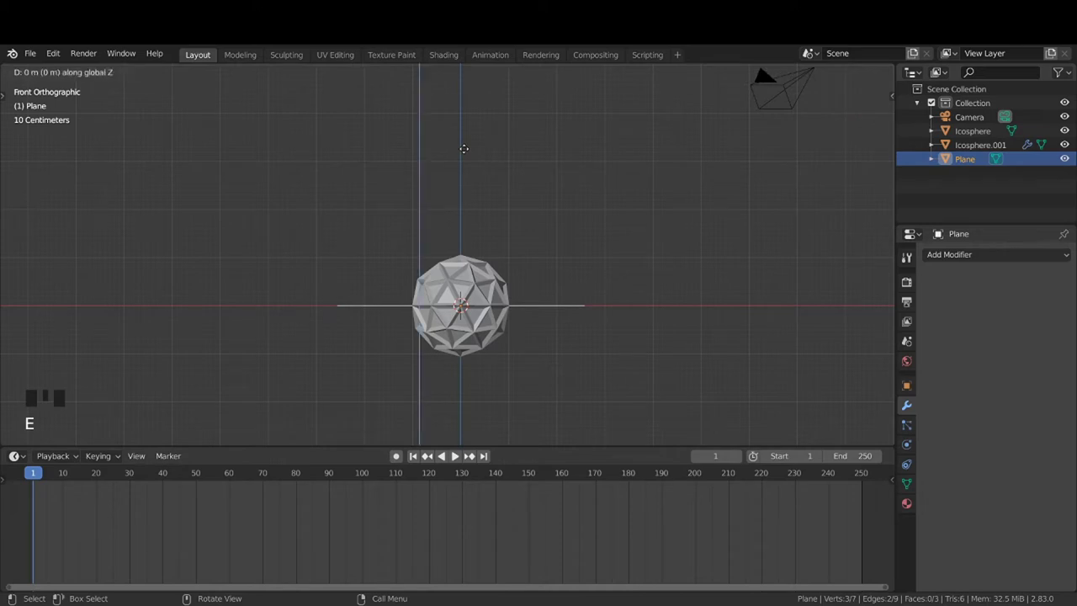
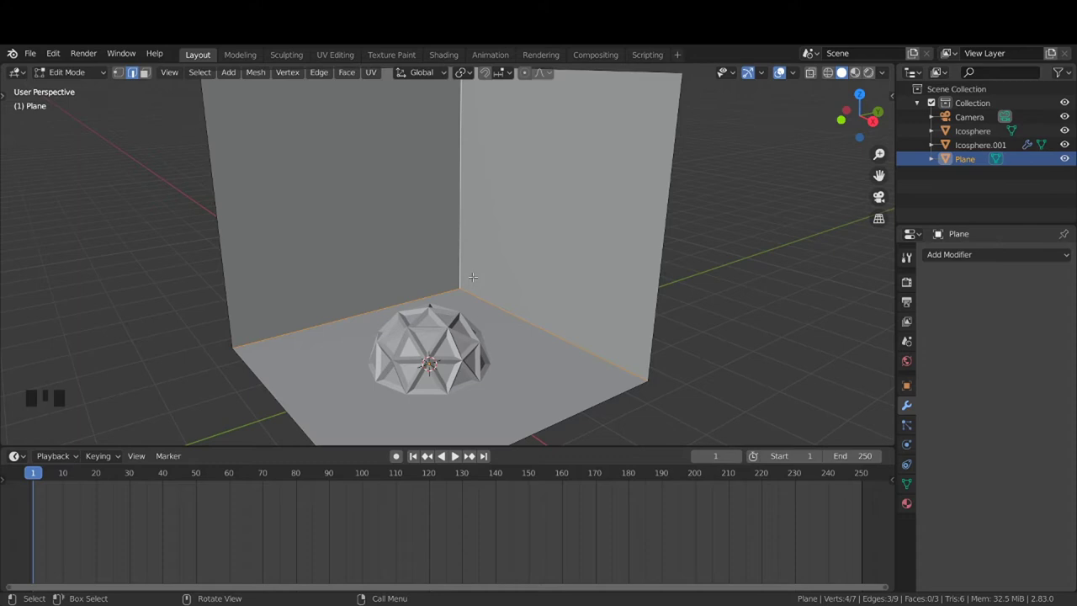
pyautogui.press('ctrl+b')
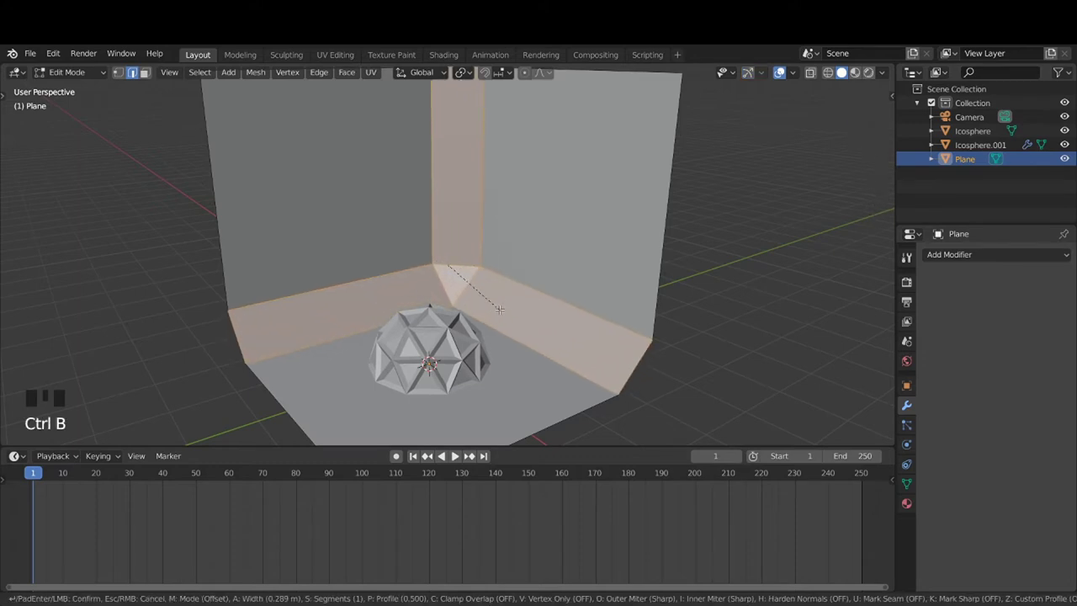
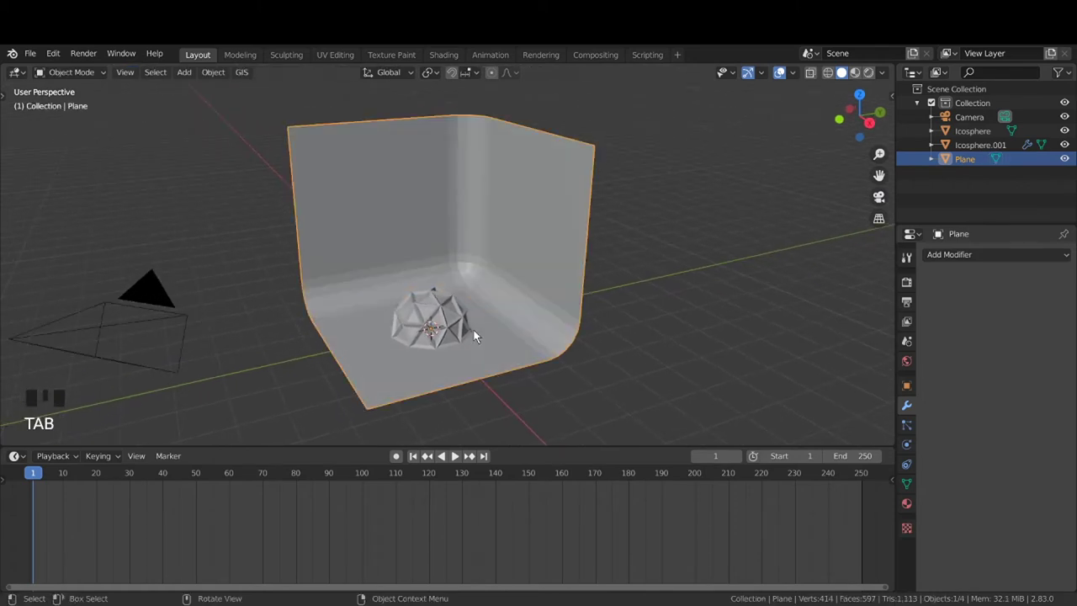
pyautogui.moveTo(499, 336); pyautogui.dragTo(511, 332)
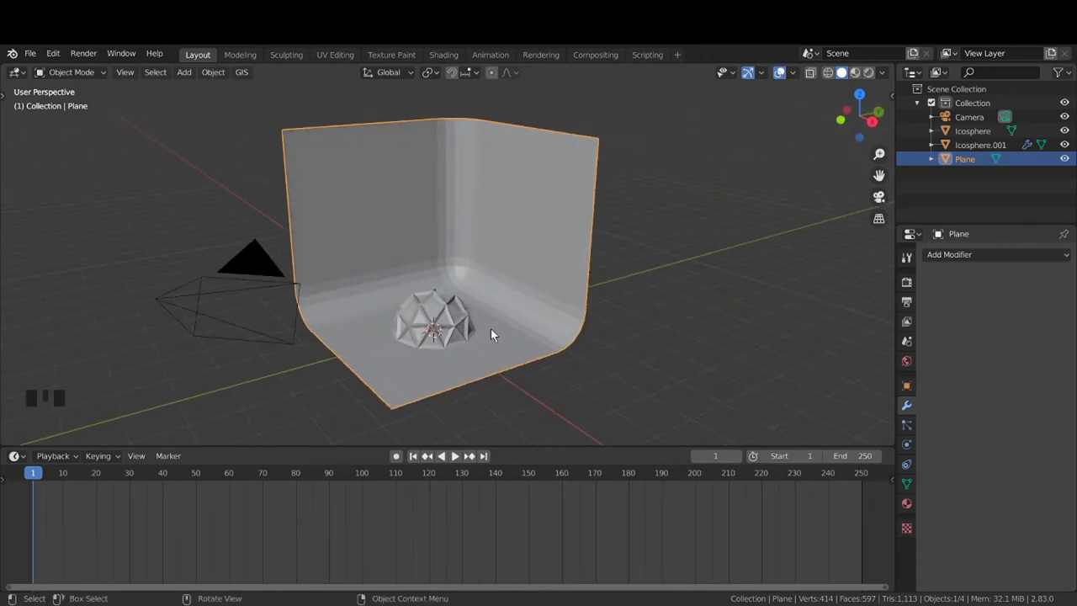
pyautogui.moveTo(548, 216); pyautogui.dragTo(490, 295)
pyautogui.moveTo(490, 295); pyautogui.dragTo(497, 292)
pyautogui.scroll(-3)
pyautogui.moveTo(502, 313); pyautogui.dragTo(473, 320)
pyautogui.scroll(3)
pyautogui.moveTo(479, 342); pyautogui.dragTo(495, 357)
pyautogui.scroll(3)
pyautogui.moveTo(497, 365); pyautogui.dragTo(501, 337)
pyautogui.scroll(-3)
pyautogui.moveTo(493, 360); pyautogui.dragTo(502, 340)
pyautogui.scroll(3)
pyautogui.moveTo(498, 345); pyautogui.dragTo(462, 347)
pyautogui.press('KP_1')
pyautogui.scroll(3)
pyautogui.moveTo(494, 349); pyautogui.dragTo(528, 388)
pyautogui.click(528, 389)
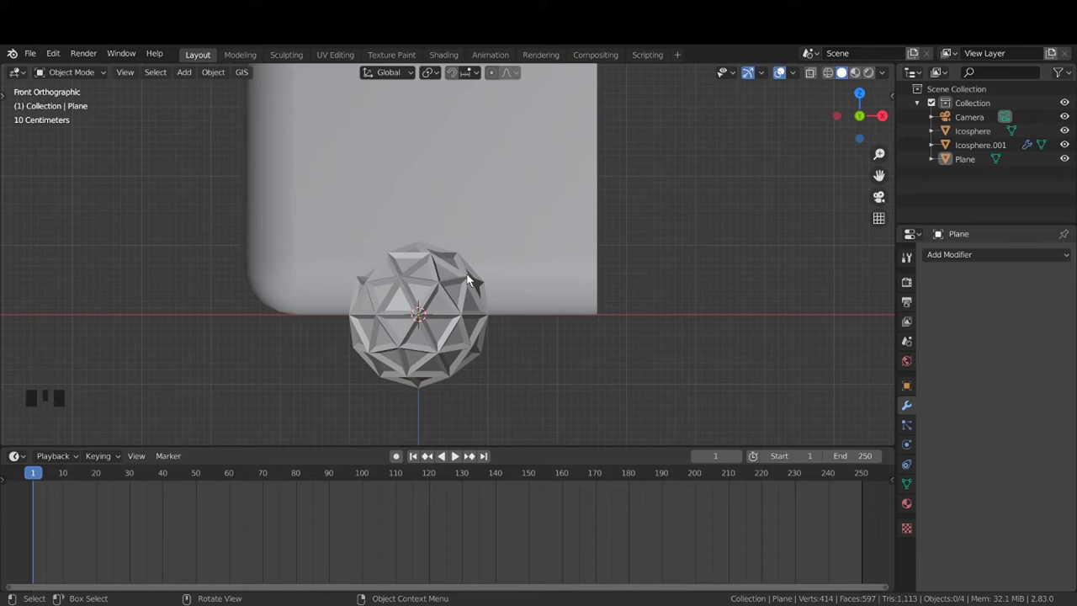
# Select the wireframe copy and the original icosphere and combine them with Ctrl+P
pyautogui.click(472, 279)
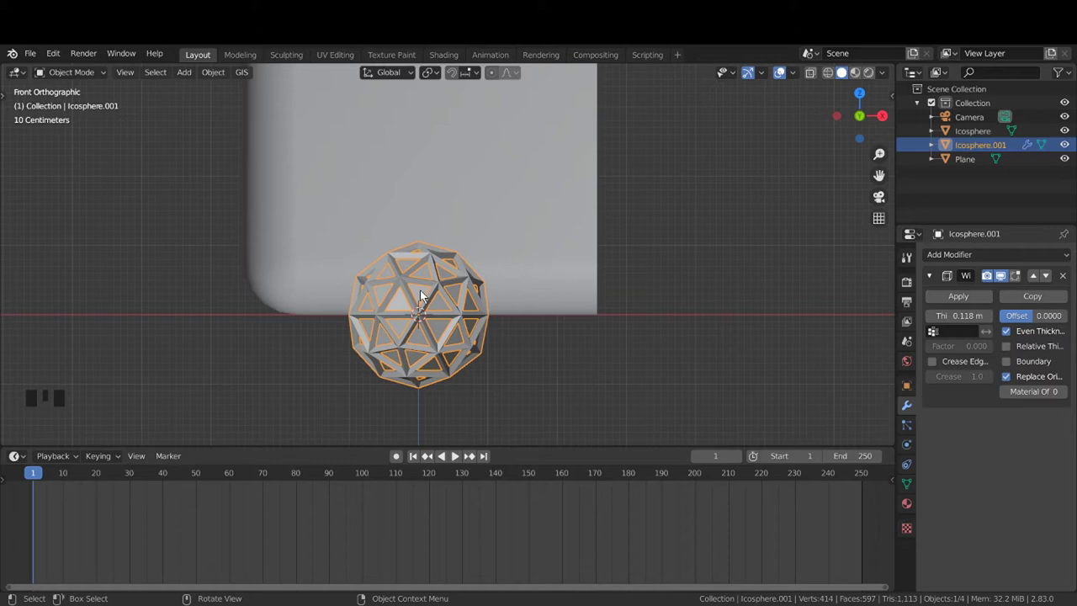
pyautogui.click(428, 297)
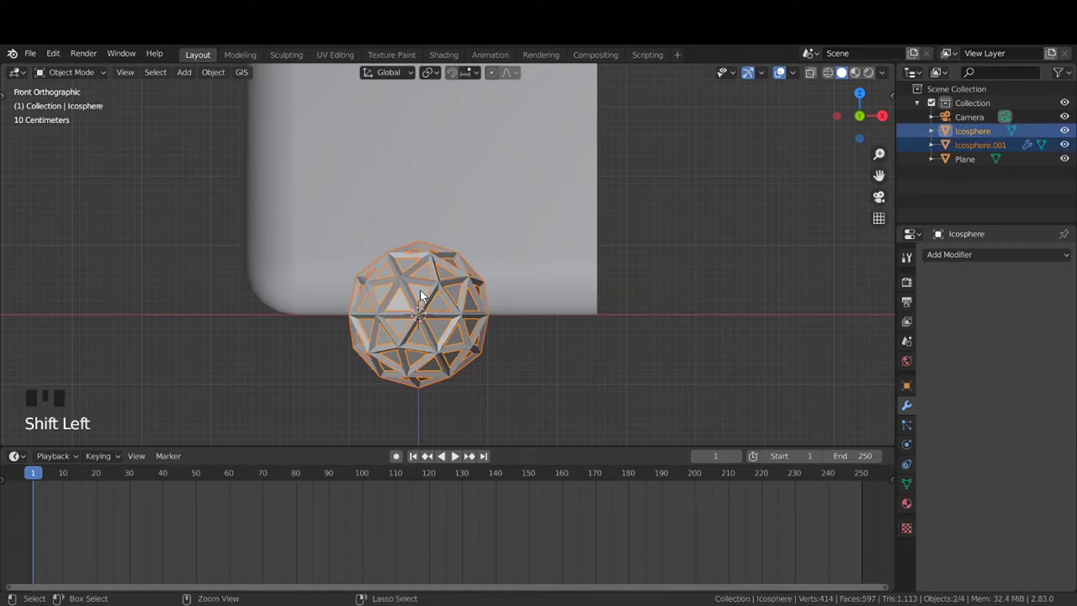
pyautogui.press('ctrl+p')
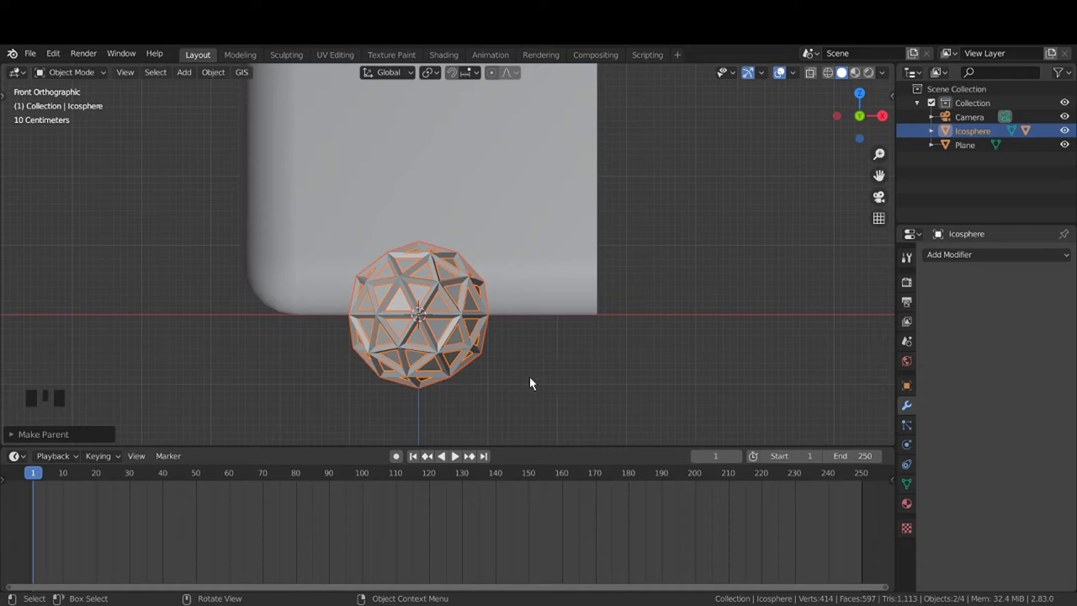
pyautogui.click(537, 382)
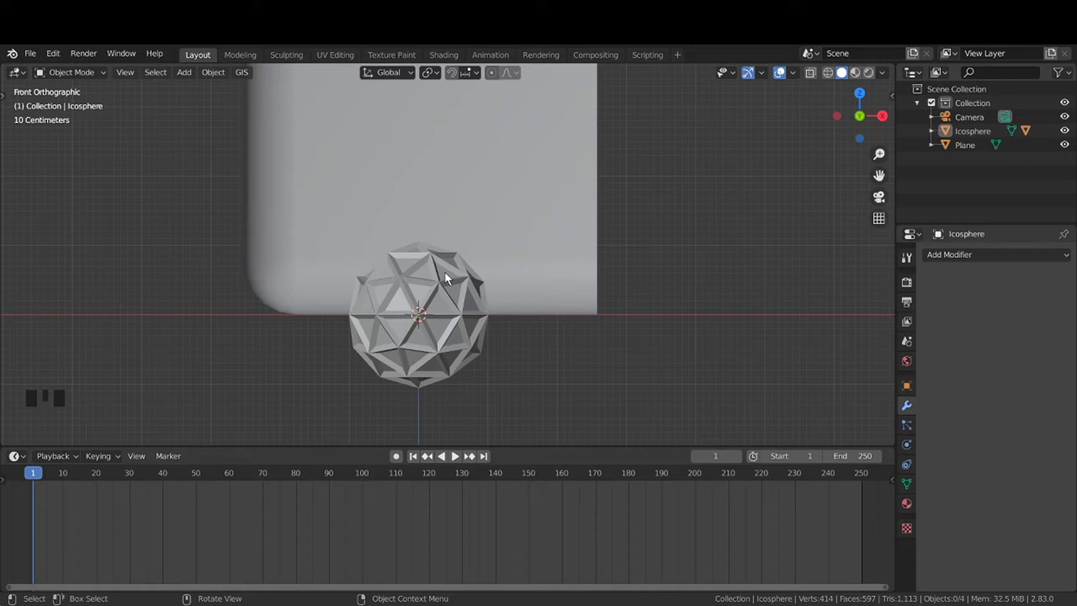
# Clear the selection and reselect the wireframe copy of the icosphere alone
pyautogui.click(445, 308)
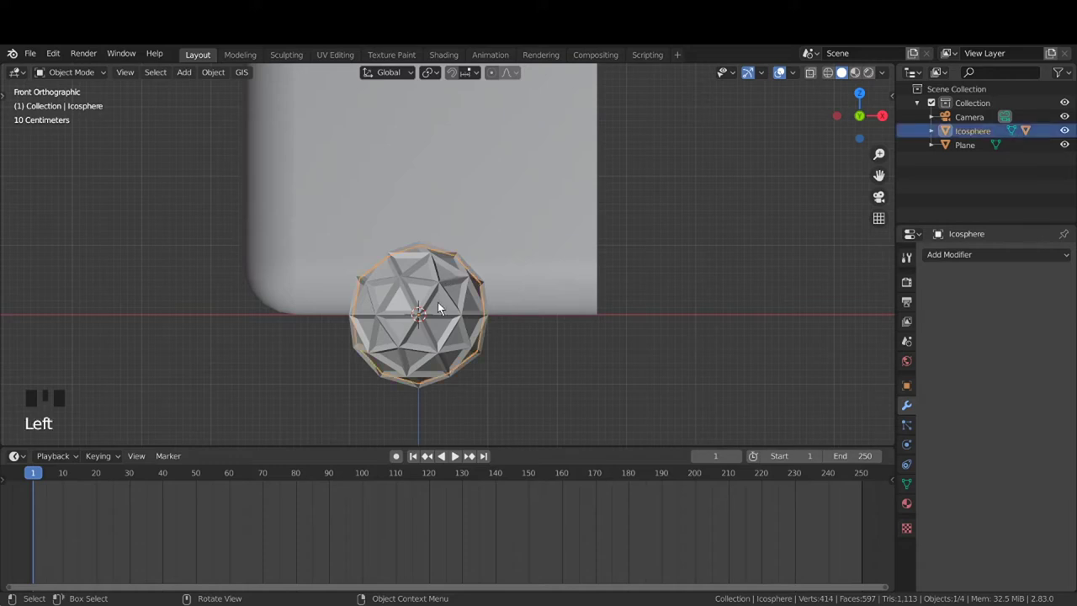
pyautogui.click(564, 387)
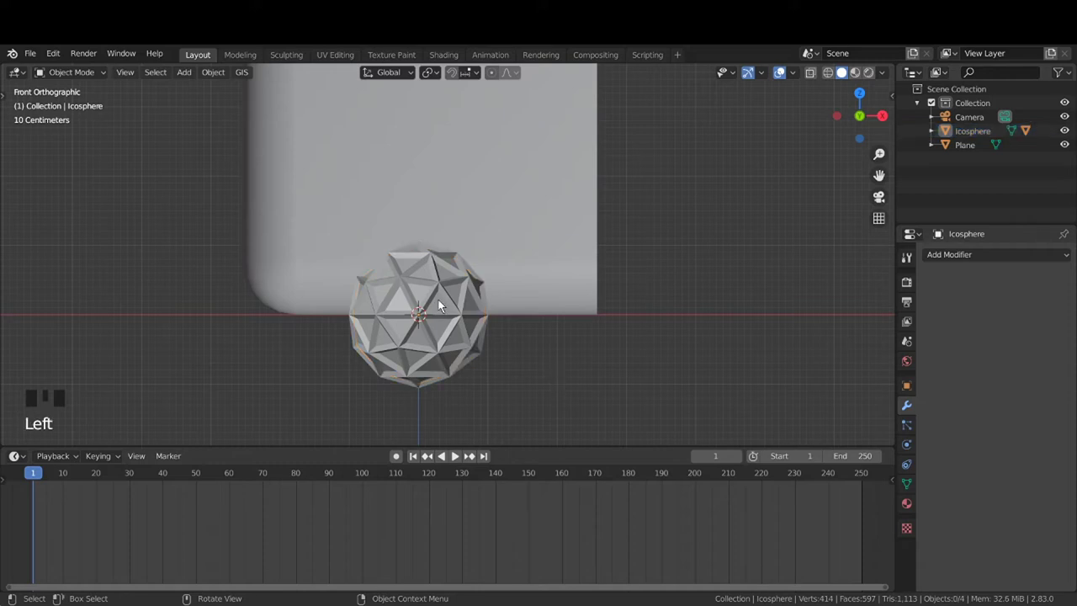
pyautogui.click(445, 306)
pyautogui.click(444, 286)
pyautogui.click(527, 388)
pyautogui.click(440, 288)
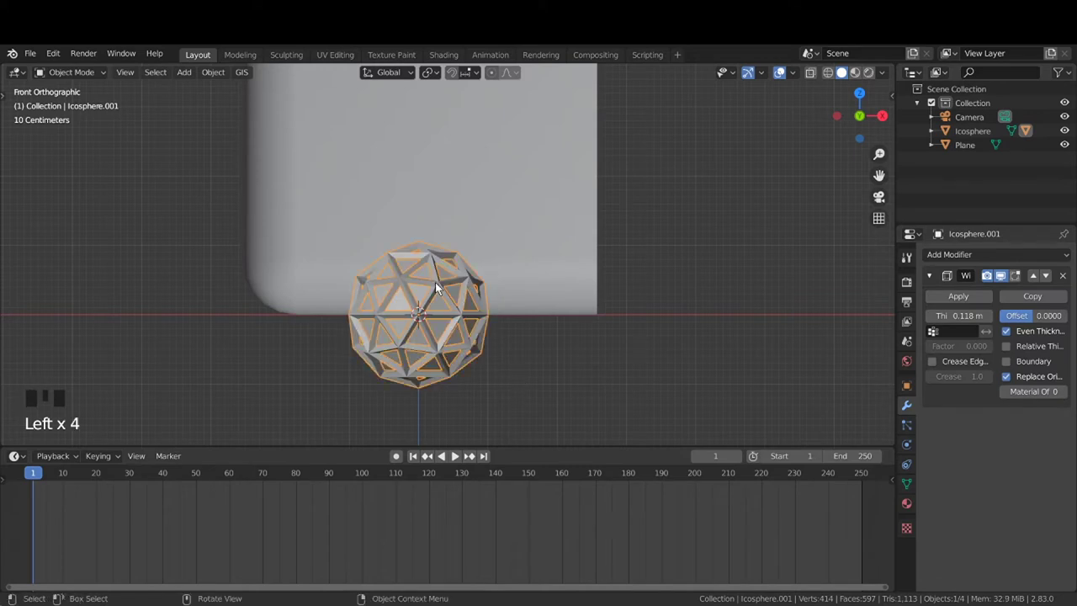
# Lift the icosphere about 1.47 m along Z so it floats in front of the curved backdrop
pyautogui.press('g')
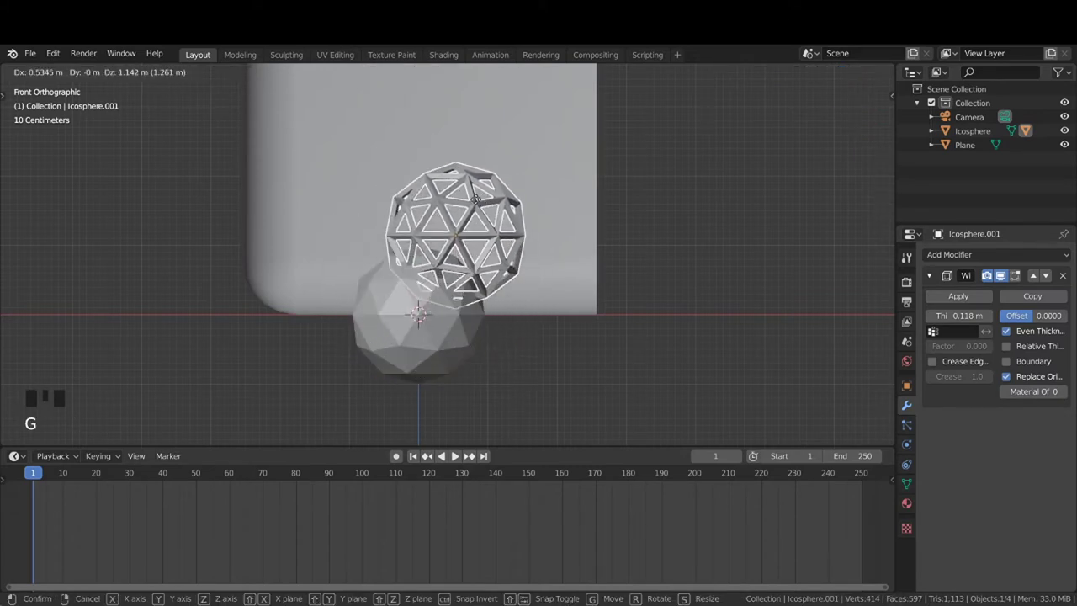
pyautogui.click(421, 300)
pyautogui.press('g')
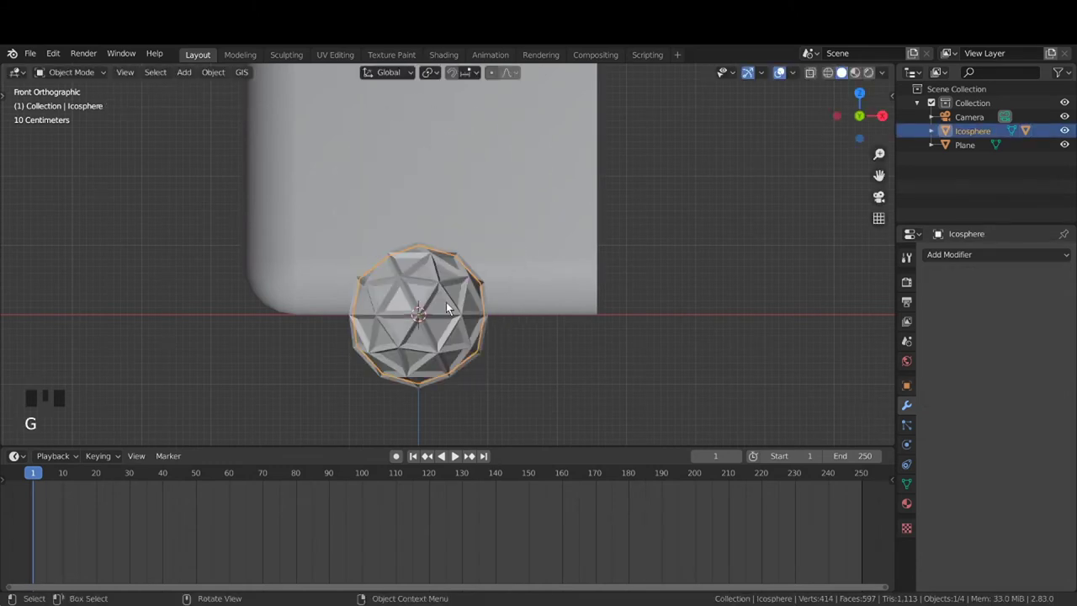
pyautogui.press('g')
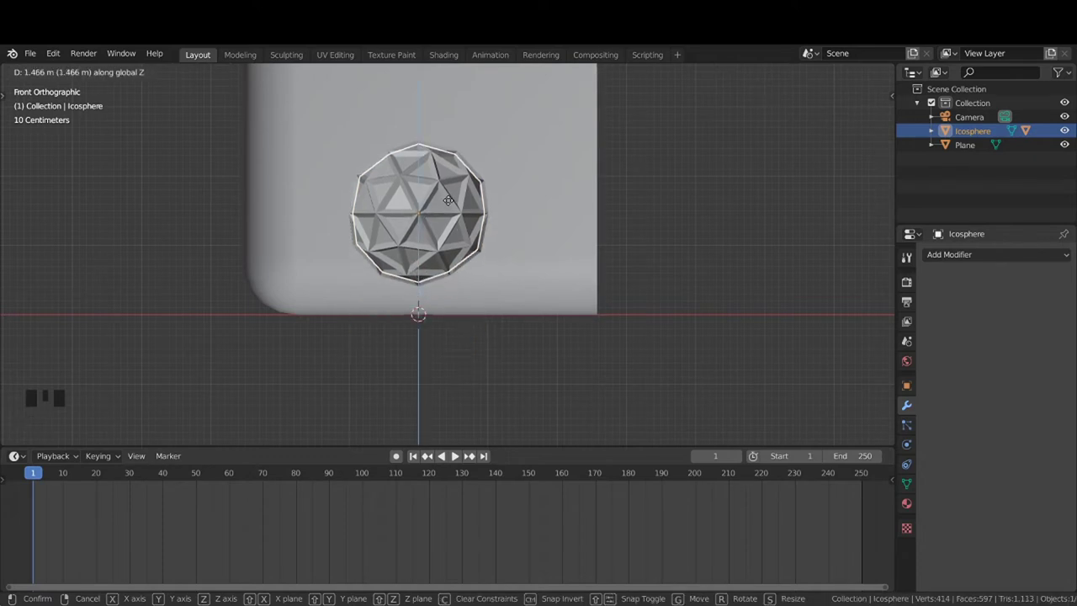
pyautogui.scroll(-3)
pyautogui.moveTo(500, 262); pyautogui.dragTo(442, 277)
pyautogui.scroll(-3)
pyautogui.moveTo(454, 293); pyautogui.dragTo(476, 277)
pyautogui.scroll(3)
pyautogui.moveTo(476, 283); pyautogui.dragTo(739, 262)
pyautogui.click(739, 261)
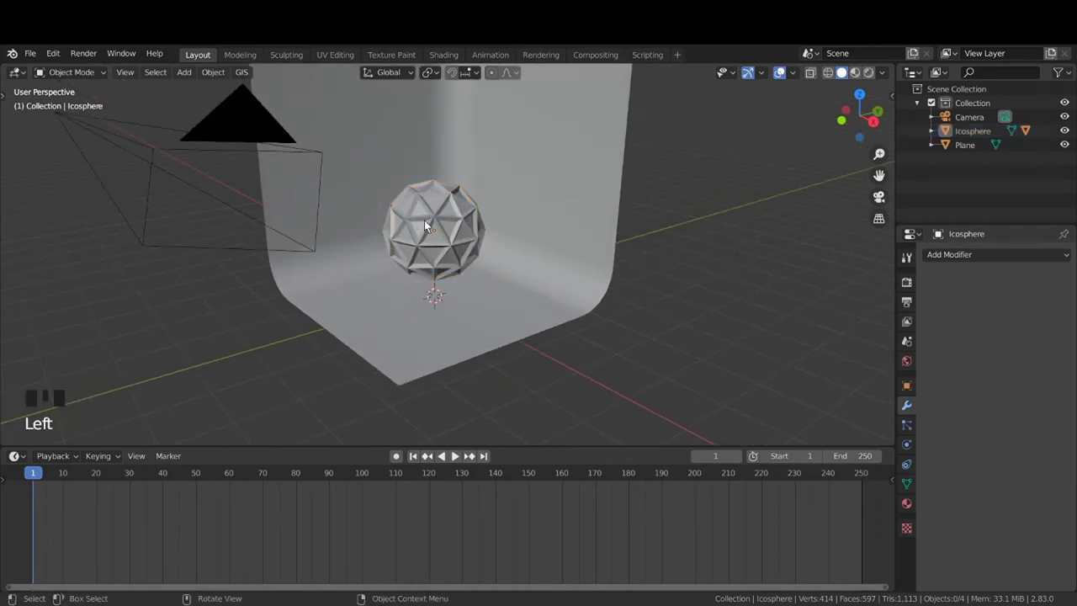
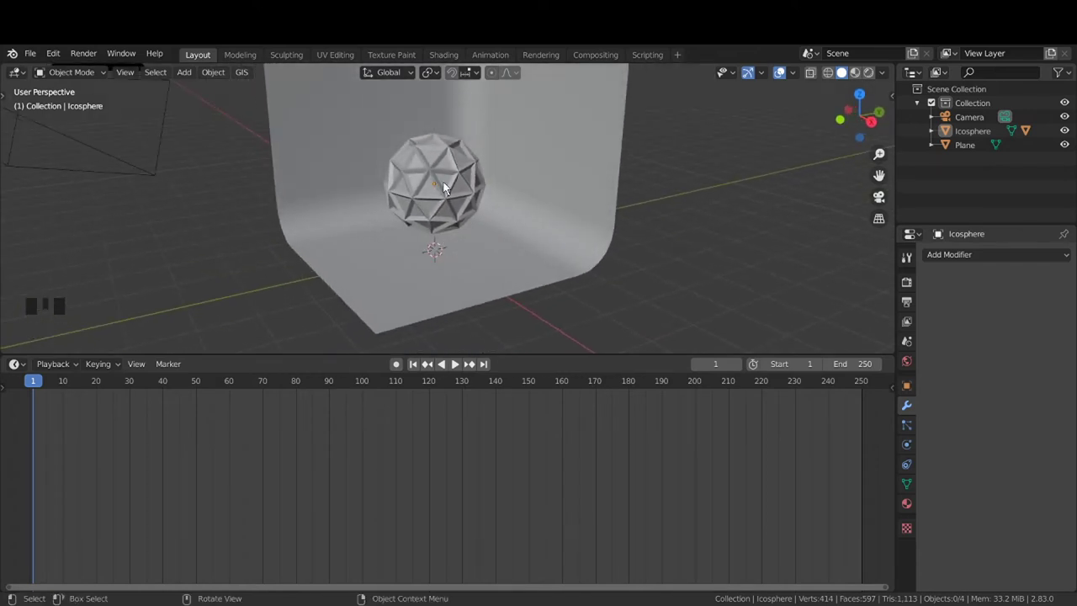
# Select the icosphere and turn the lower timeline area into a Shader Editor
pyautogui.click(447, 182)
pyautogui.click(447, 182)
pyautogui.click(448, 183)
pyautogui.click(448, 183)
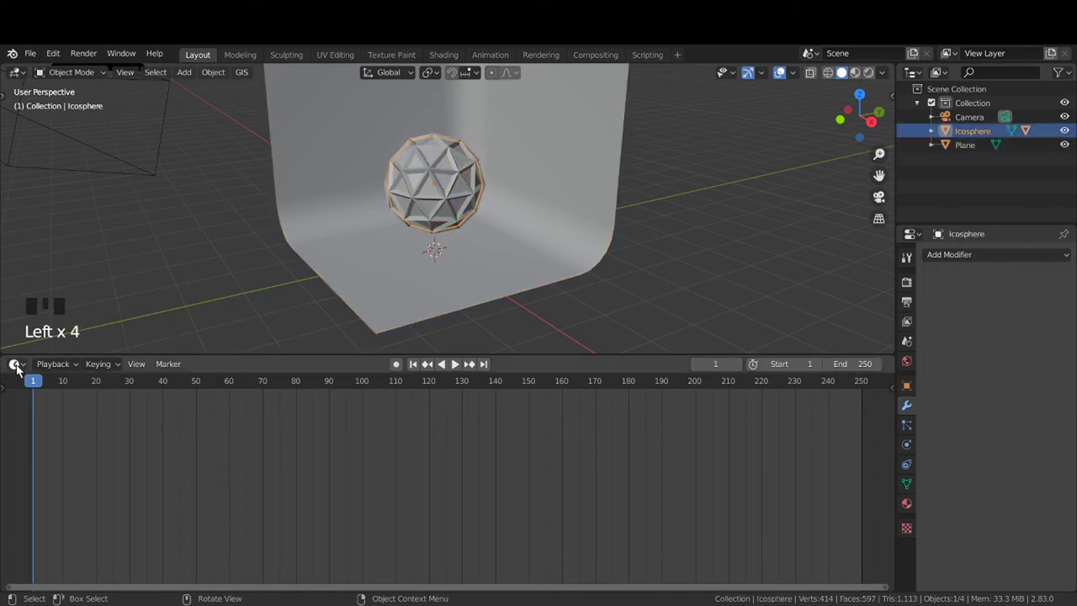
pyautogui.click(21, 369)
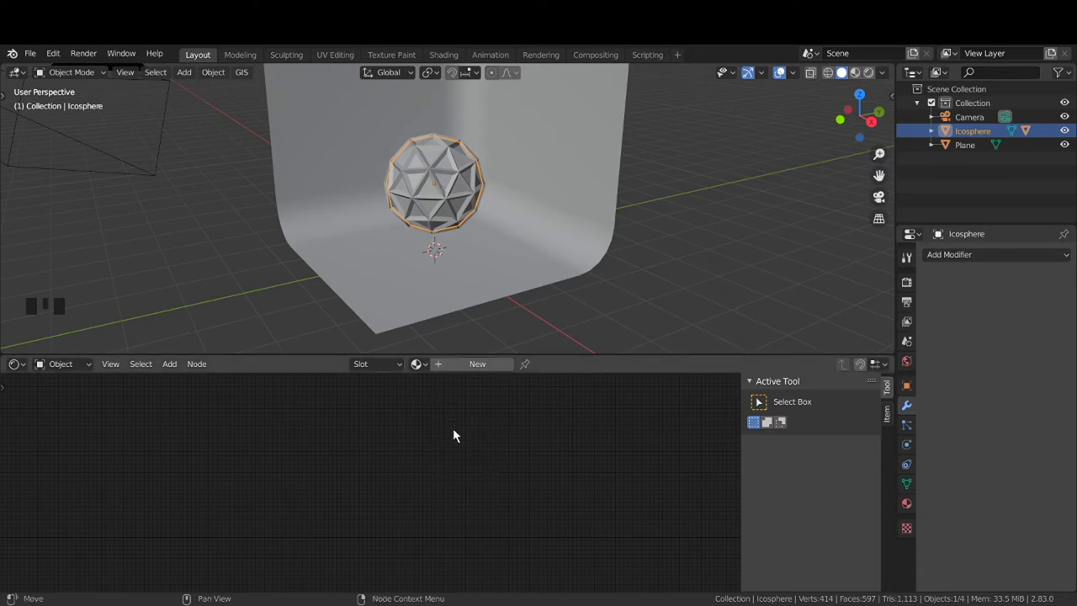
# Create a new material, Material.001, for the icosphere in the Shader Editor
pyautogui.moveTo(450, 370); pyautogui.dragTo(455, 374)
pyautogui.middleClick(433, 550)
pyautogui.scroll(3)
pyautogui.middleClick(602, 484)
pyautogui.scroll(3)
pyautogui.scroll(-3)
pyautogui.moveTo(571, 529); pyautogui.dragTo(579, 491)
pyautogui.click(579, 490)
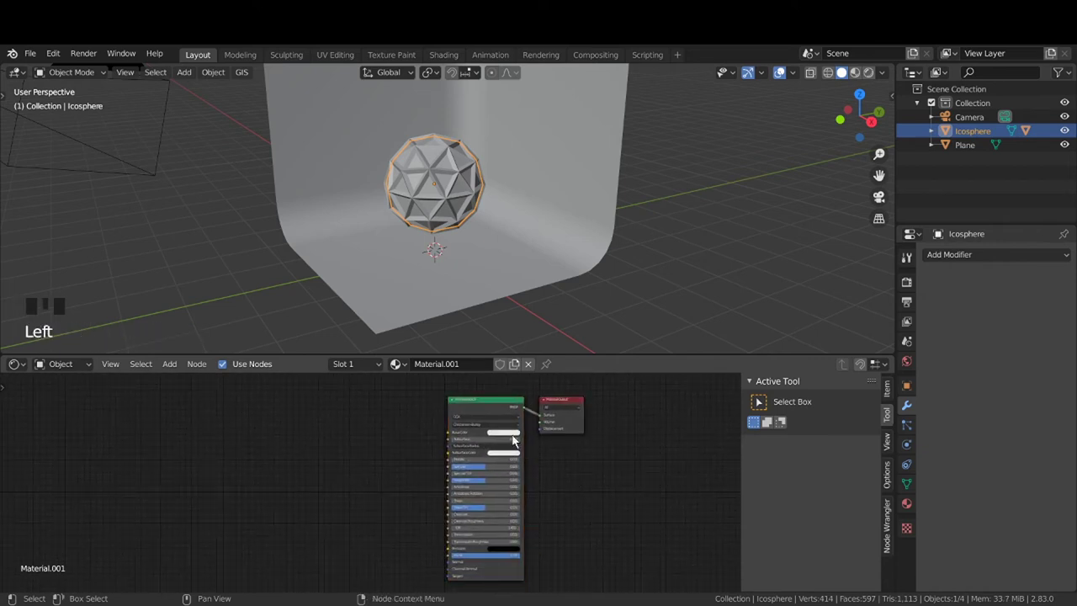
# Frame the default node tree and select the Principled BSDF node
pyautogui.click(500, 413)
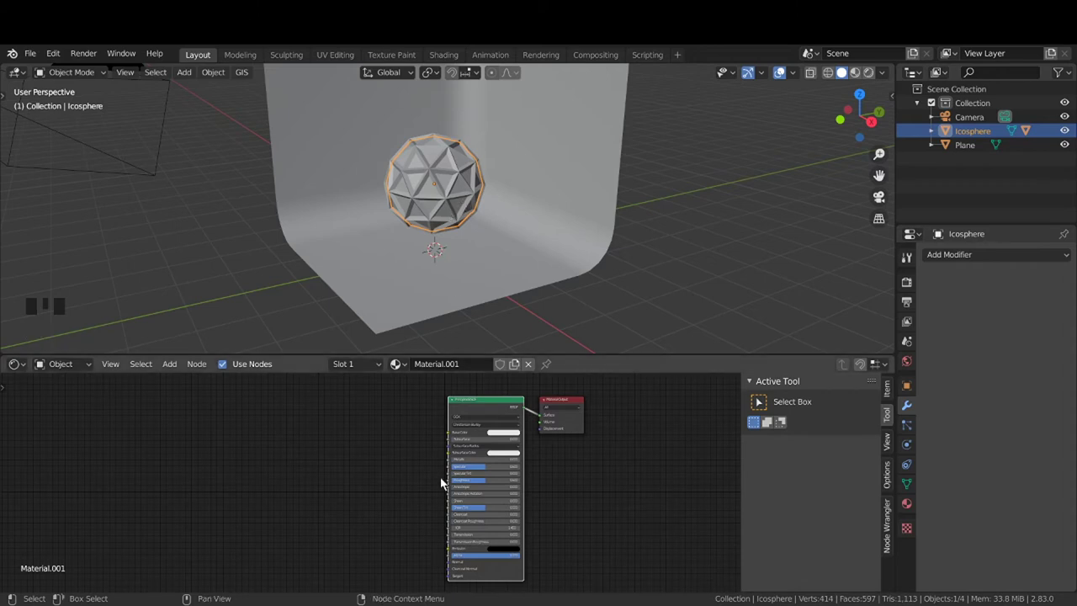
pyautogui.click(492, 413)
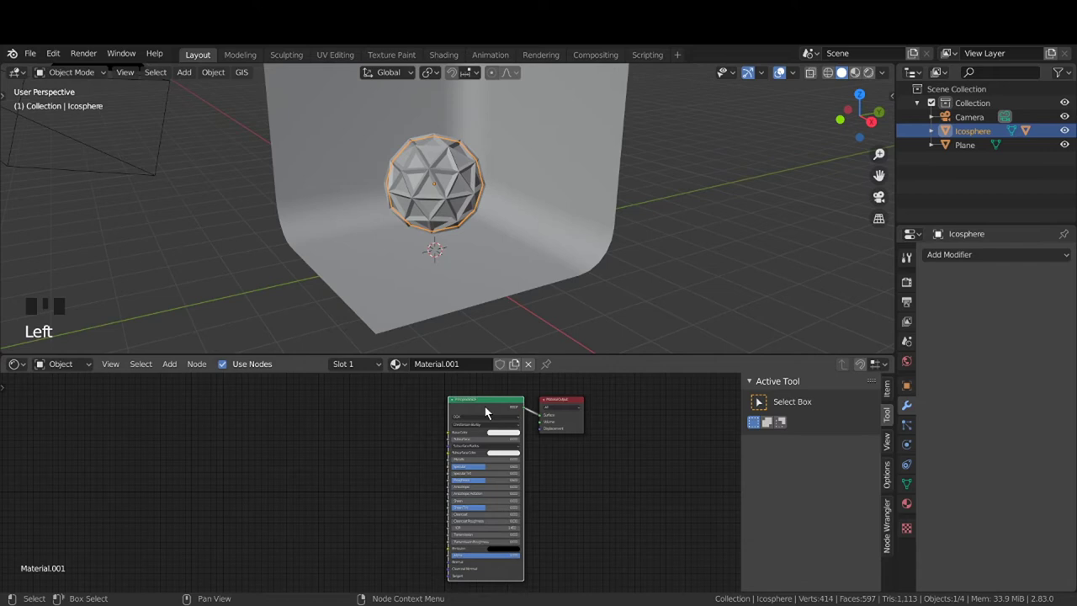
pyautogui.scroll(3)
pyautogui.scroll(3)
pyautogui.click(523, 448)
# Replace the Principled BSDF with a peach-coloured Emission node wired into the Surface output
pyautogui.press('x')
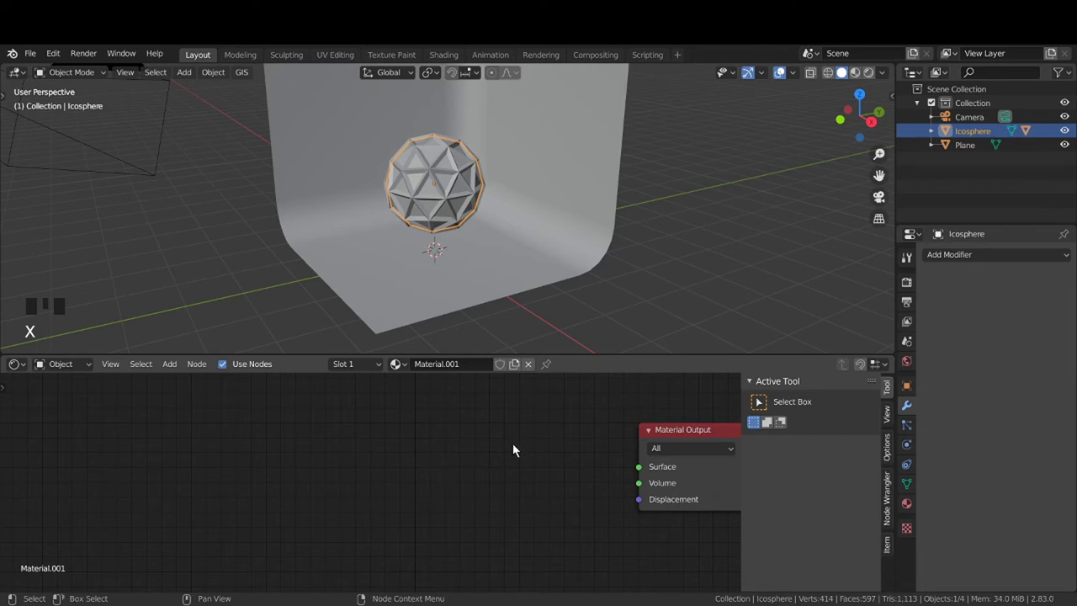
pyautogui.press('shift+a')
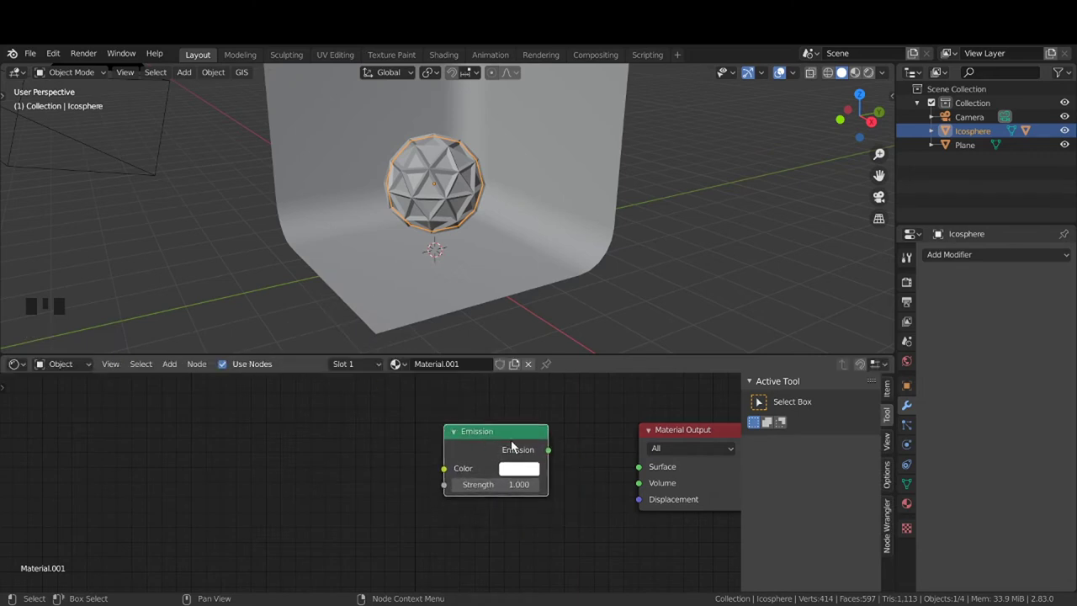
pyautogui.moveTo(554, 458); pyautogui.dragTo(547, 503)
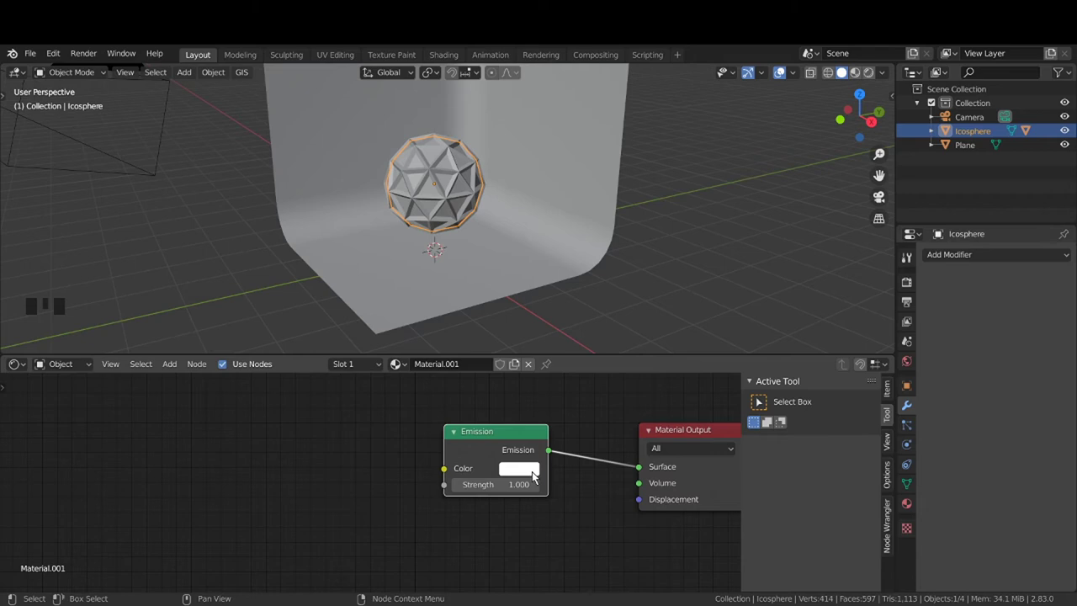
pyautogui.click(537, 472)
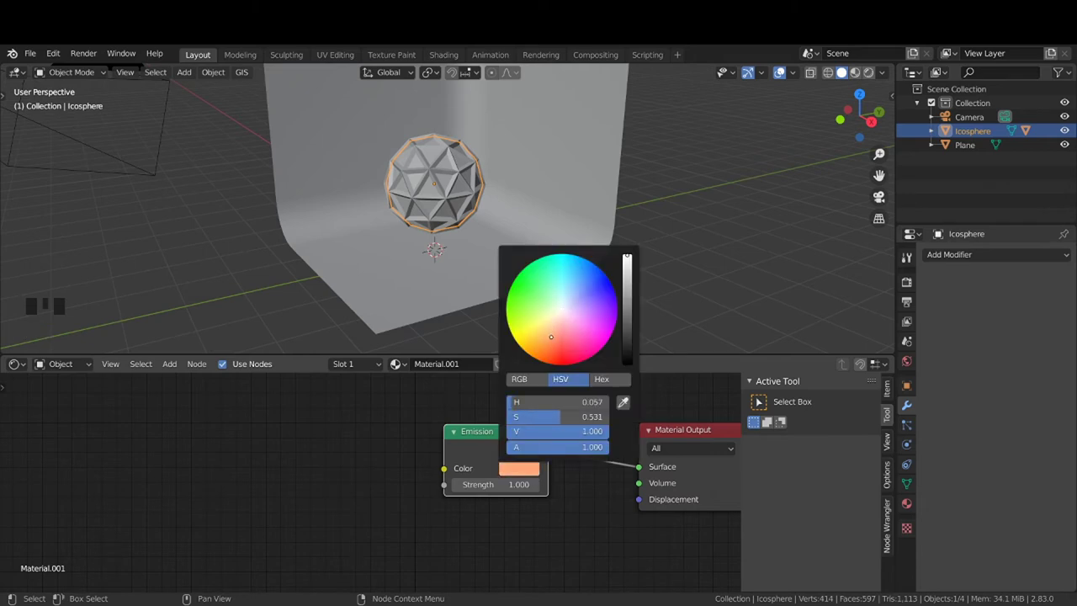
pyautogui.click(585, 519)
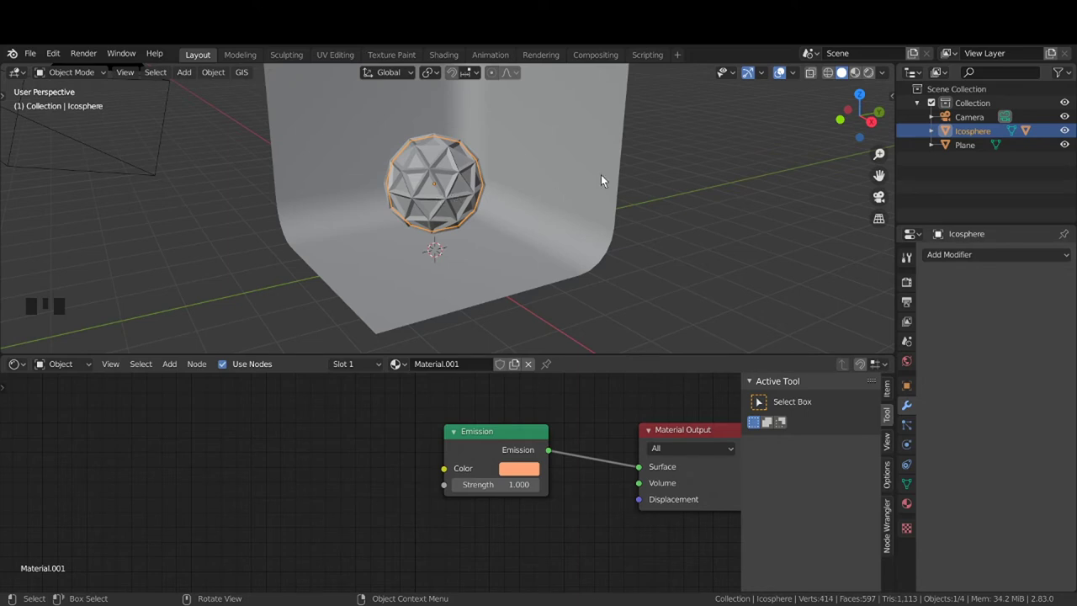
# Orbit and zoom around the icosphere to preview its glow against the backdrop
pyautogui.scroll(-3)
pyautogui.moveTo(531, 213); pyautogui.dragTo(524, 244)
pyautogui.scroll(3)
pyautogui.scroll(3)
pyautogui.moveTo(529, 264); pyautogui.dragTo(517, 263)
pyautogui.scroll(3)
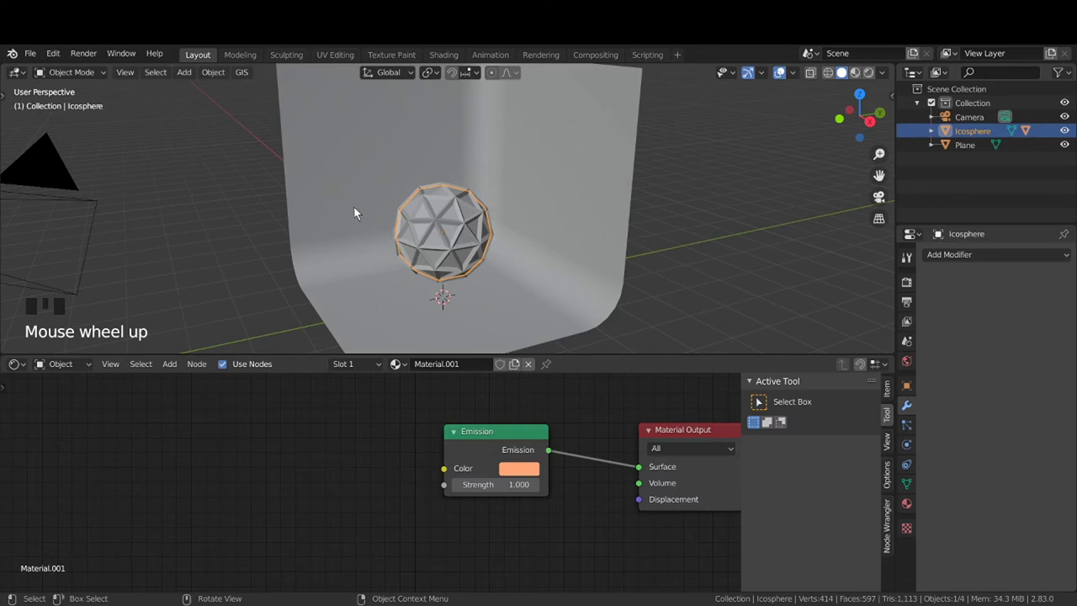
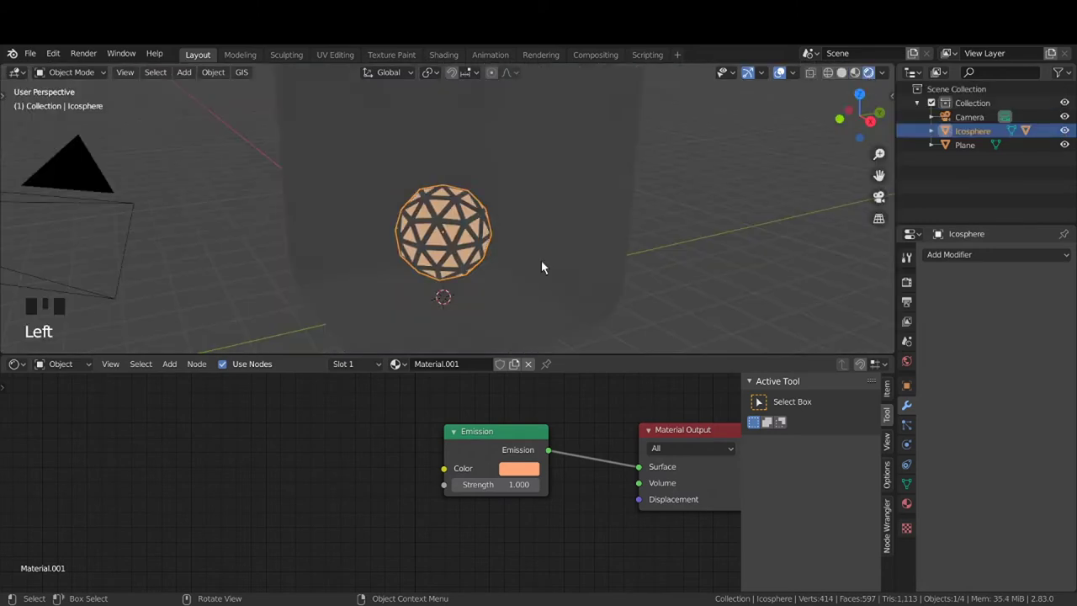
# Give the wireframe cage Icosphere.001 a new near-black Material.002 with base colour value about 0.048
pyautogui.scroll(-3)
pyautogui.moveTo(501, 274); pyautogui.dragTo(500, 283)
pyautogui.scroll(3)
pyautogui.click(477, 222)
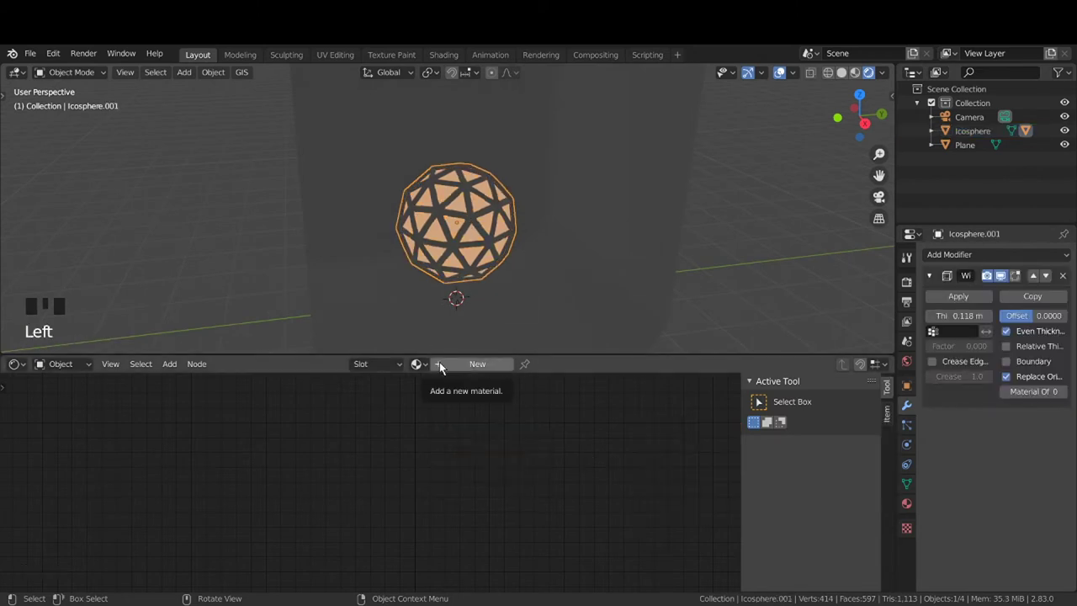
pyautogui.moveTo(446, 368); pyautogui.dragTo(552, 492)
pyautogui.click(552, 513)
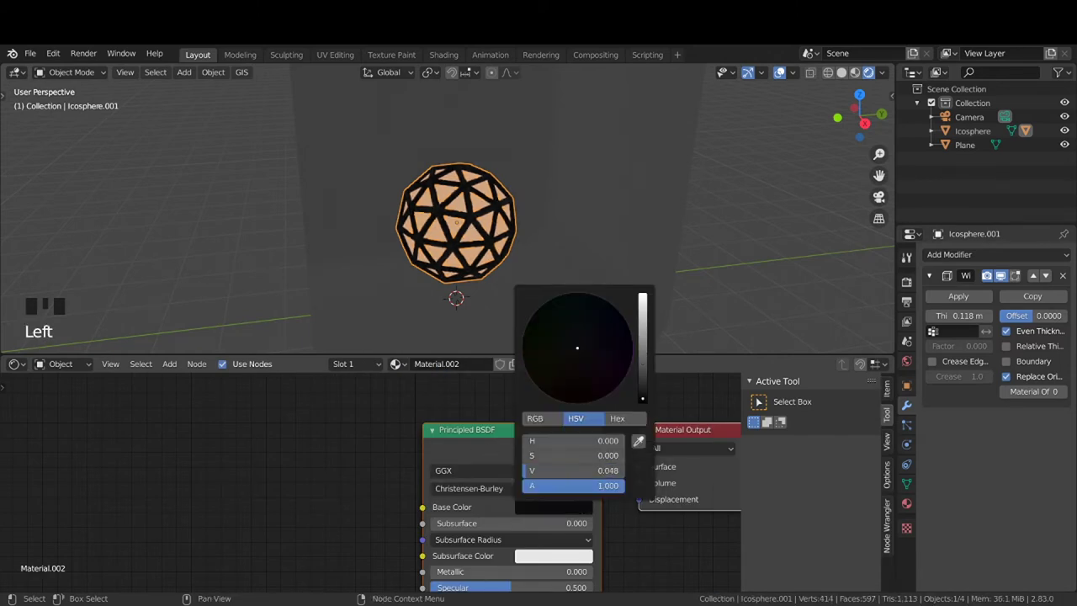
pyautogui.click(668, 560)
pyautogui.click(569, 519)
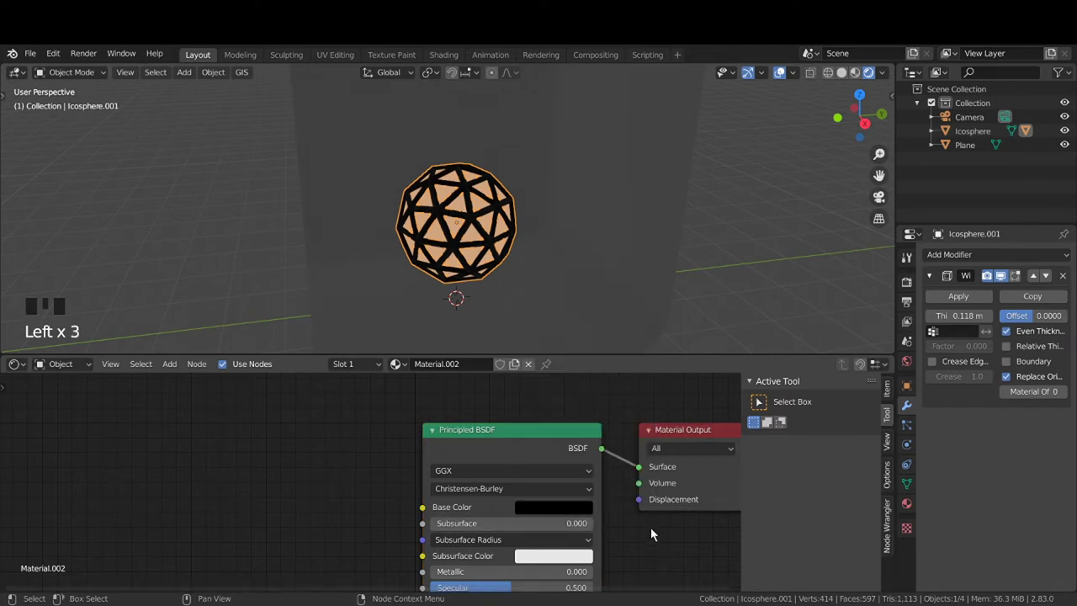
pyautogui.click(659, 539)
# Orbit the viewport around to bring the curved backdrop plane into view
pyautogui.middleClick(525, 238)
pyautogui.scroll(-3)
pyautogui.moveTo(520, 264); pyautogui.dragTo(351, 403)
pyautogui.scroll(-3)
pyautogui.moveTo(363, 451); pyautogui.dragTo(568, 209)
# Select the backdrop plane and frame its Material.003 nodes in the Shader Editor
pyautogui.click(567, 210)
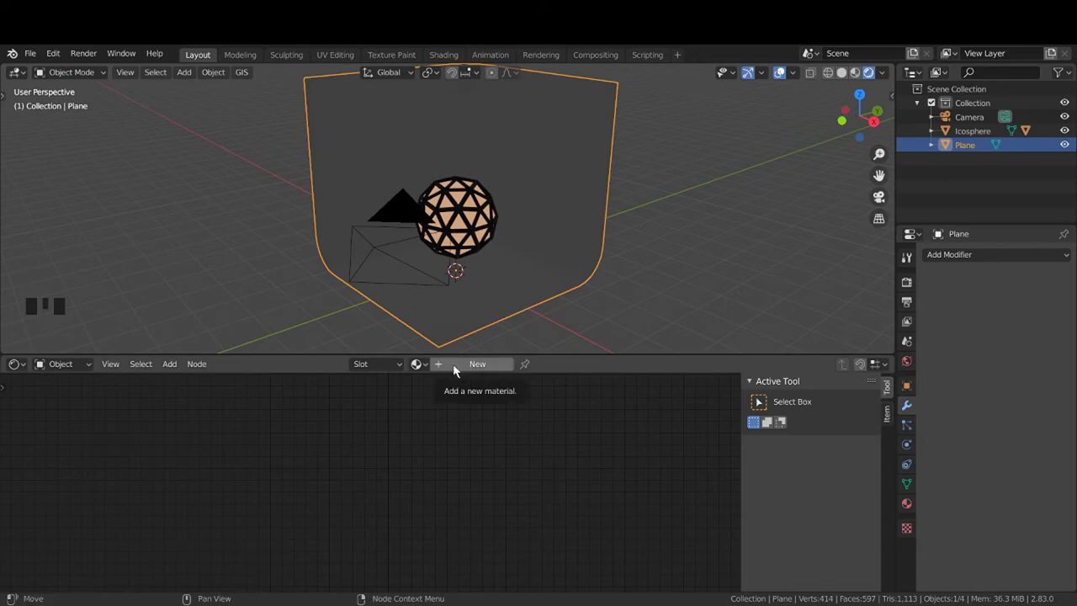
pyautogui.moveTo(461, 371); pyautogui.dragTo(377, 416)
pyautogui.scroll(-3)
pyautogui.middleClick(368, 457)
pyautogui.scroll(-3)
pyautogui.middleClick(368, 495)
pyautogui.scroll(-3)
pyautogui.moveTo(386, 490); pyautogui.dragTo(422, 468)
pyautogui.scroll(3)
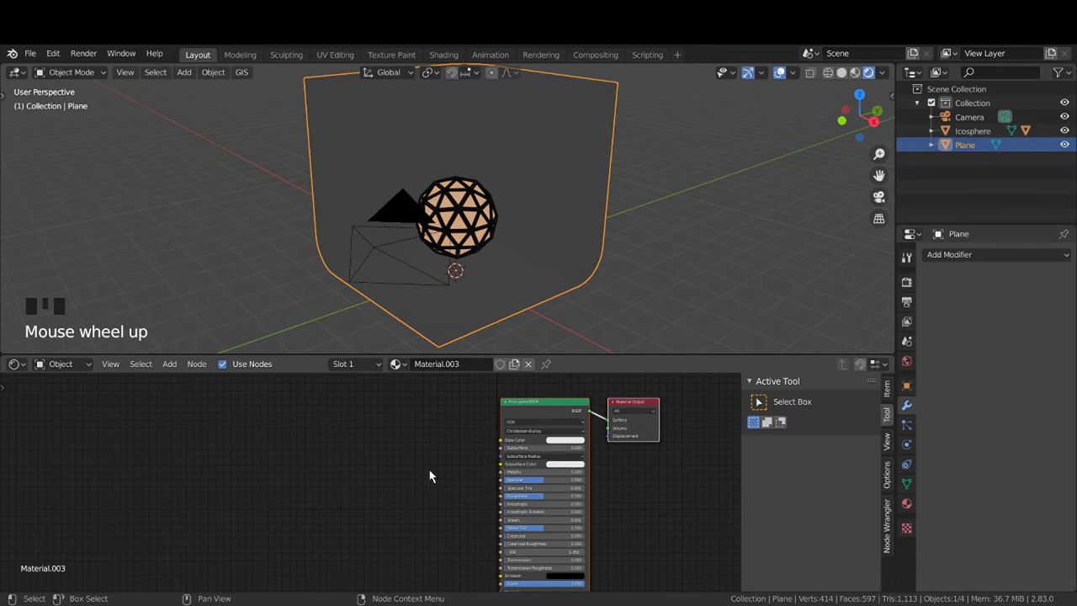
# Add a Noise Texture node to the backdrop material via Shift+A
pyautogui.press('shift+a')
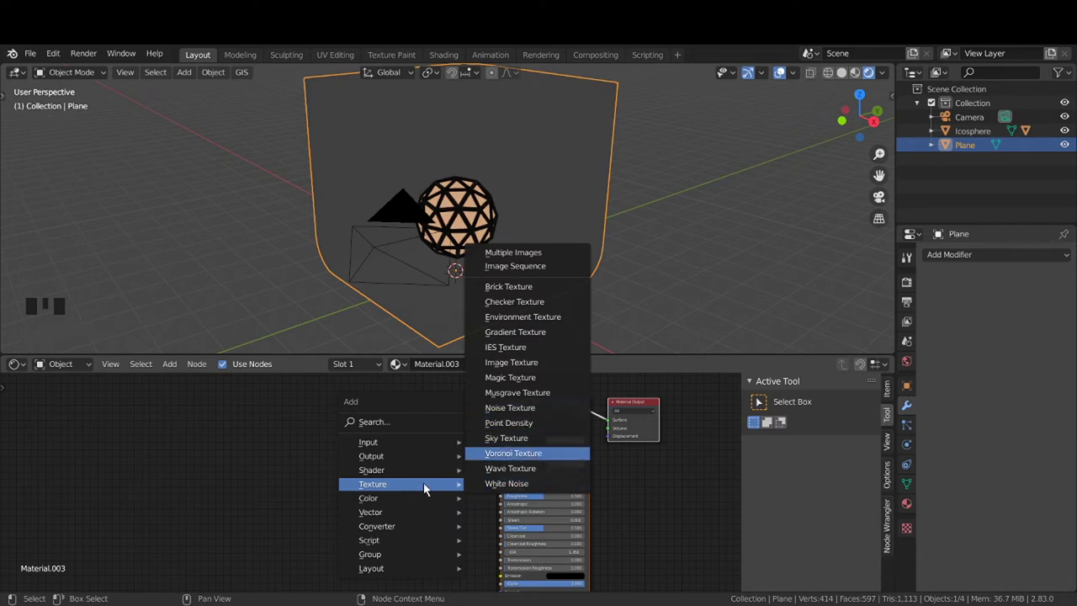
pyautogui.click(236, 473)
pyautogui.press('shift+a')
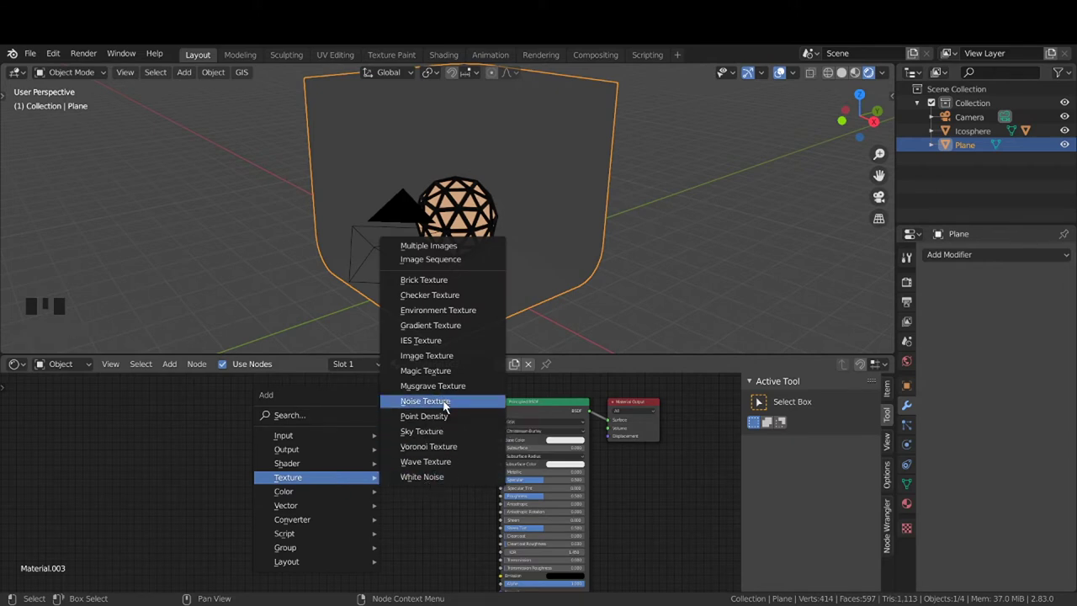
pyautogui.click(434, 457)
pyautogui.click(330, 409)
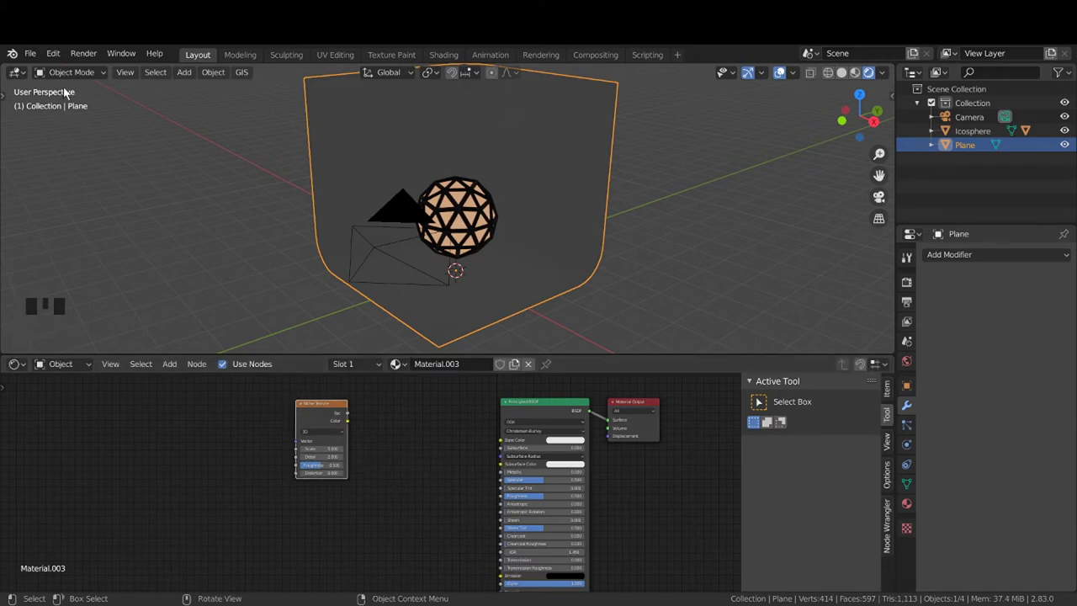
pyautogui.moveTo(64, 61); pyautogui.dragTo(244, 179)
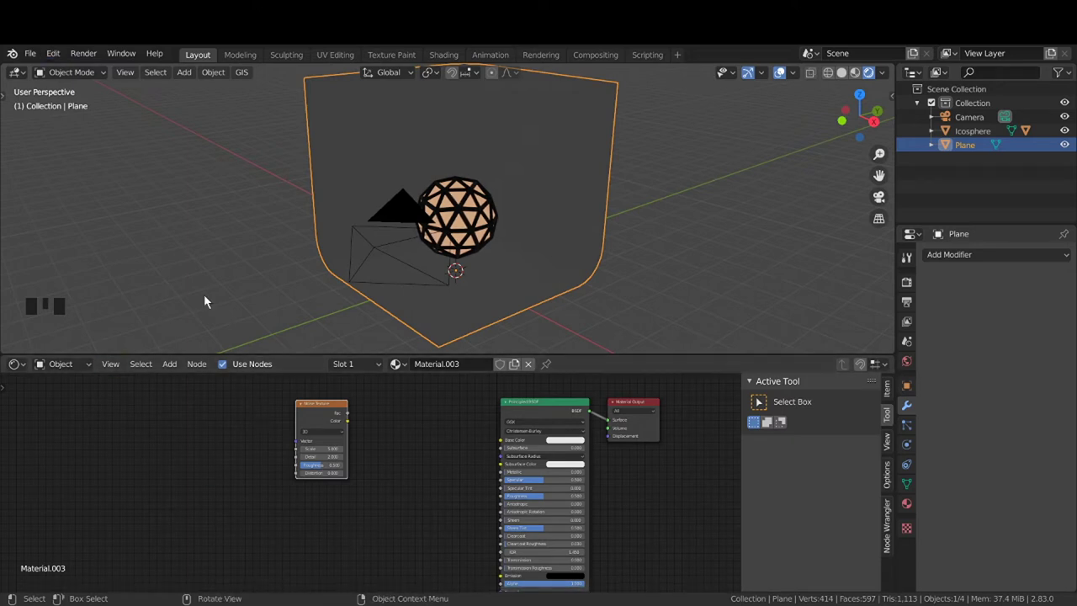
pyautogui.moveTo(63, 62); pyautogui.dragTo(332, 416)
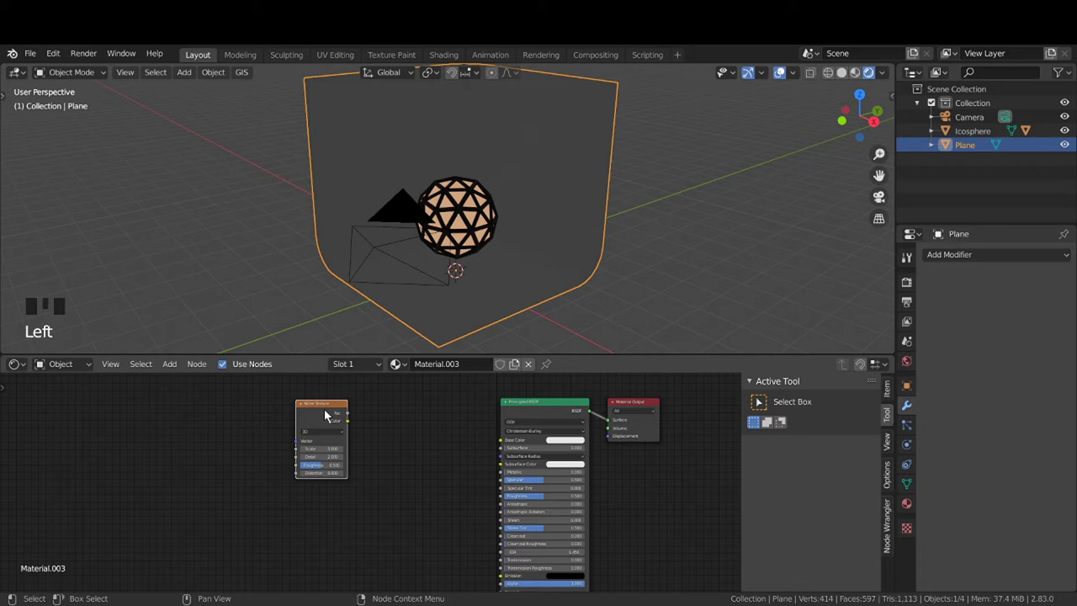
# Attach Mapping and Texture Coordinate nodes to the Noise Texture with Node Wrangler's Ctrl+T
pyautogui.click(414, 514)
pyautogui.click(328, 421)
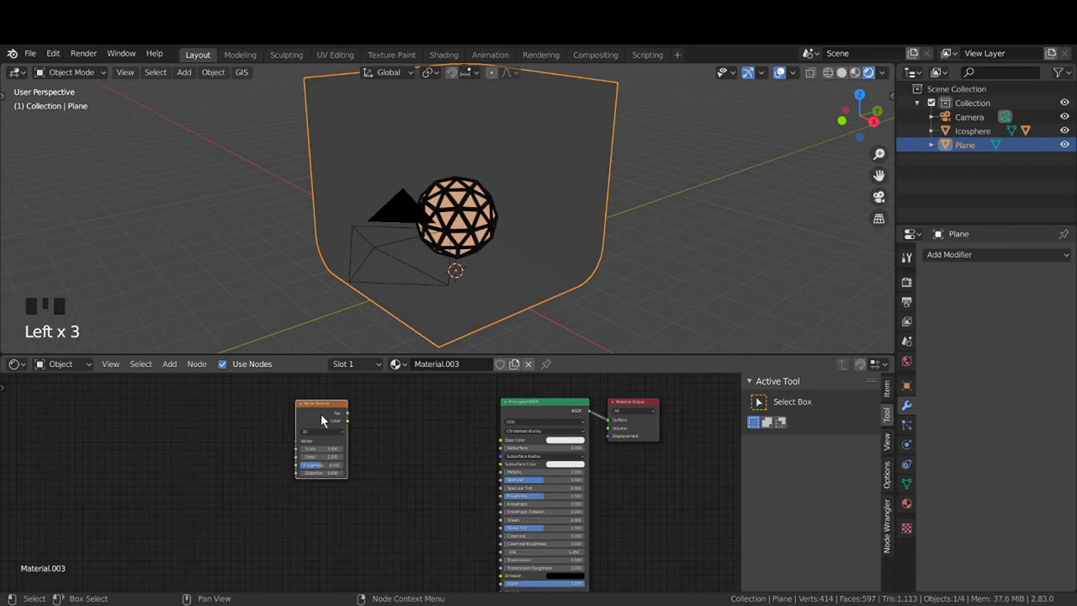
pyautogui.moveTo(337, 419); pyautogui.dragTo(315, 419)
pyautogui.press('ctrl+t')
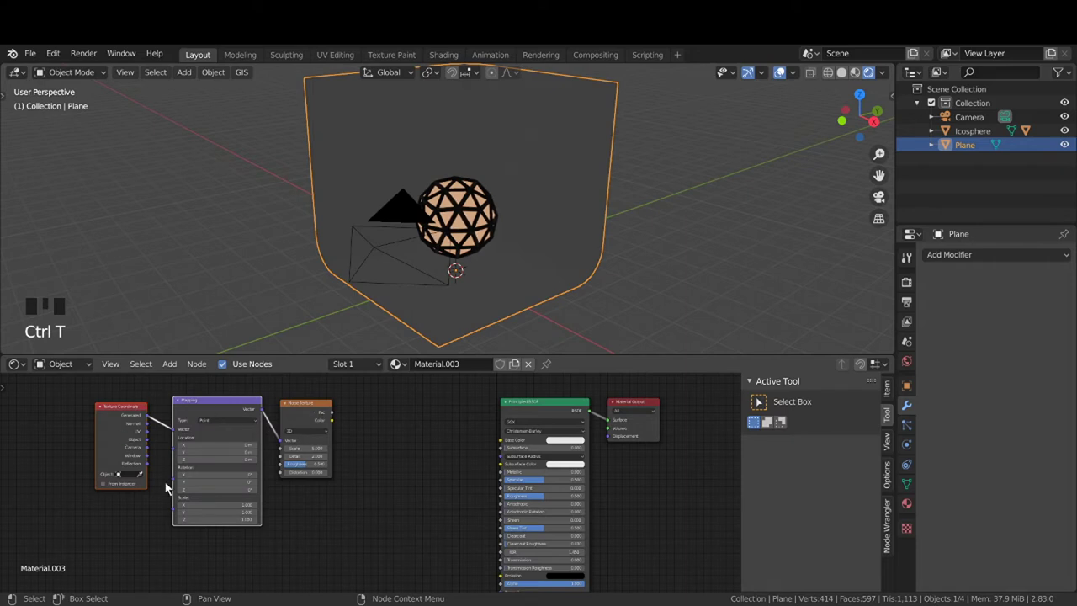
pyautogui.scroll(3)
pyautogui.moveTo(146, 464); pyautogui.dragTo(255, 426)
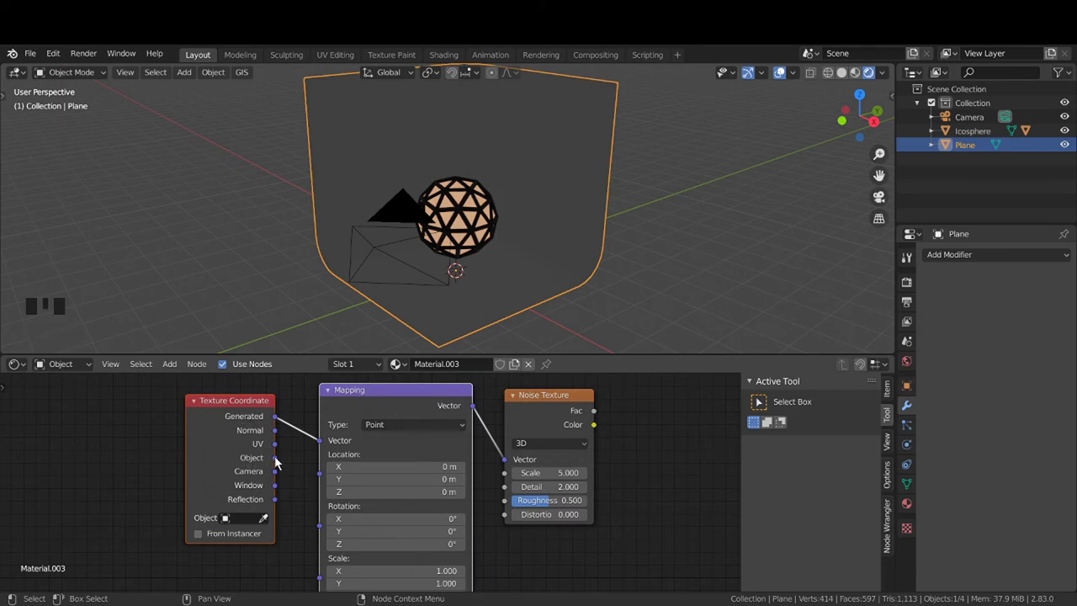
pyautogui.click(277, 463)
pyautogui.click(281, 461)
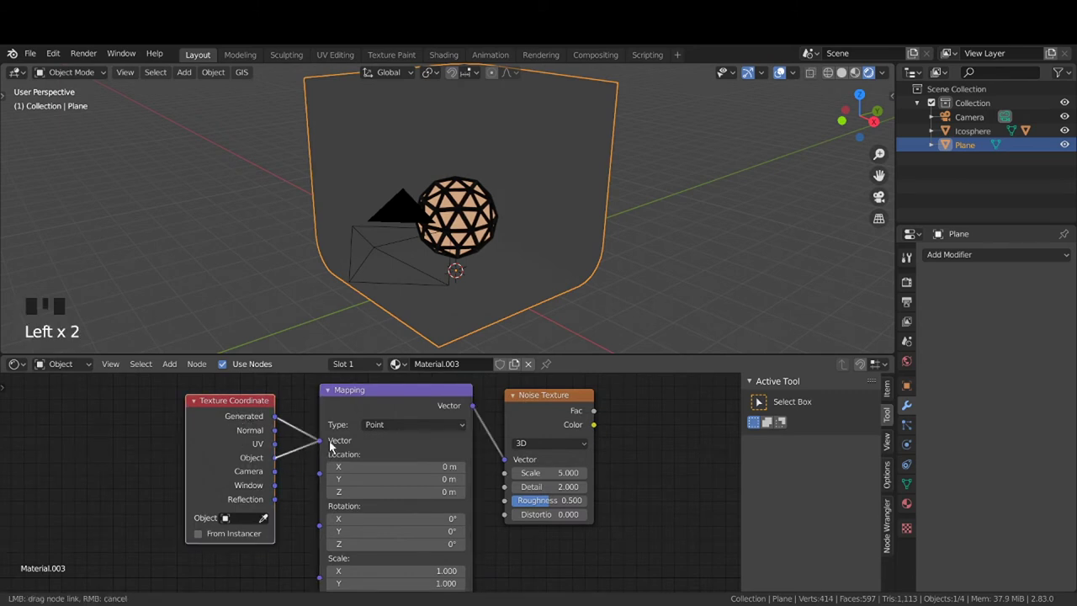
# Wire the Noise Texture's Fac output into the Principled BSDF Base Color
pyautogui.scroll(-3)
pyautogui.middleClick(531, 533)
pyautogui.scroll(-3)
pyautogui.moveTo(459, 514); pyautogui.dragTo(383, 436)
pyautogui.click(383, 436)
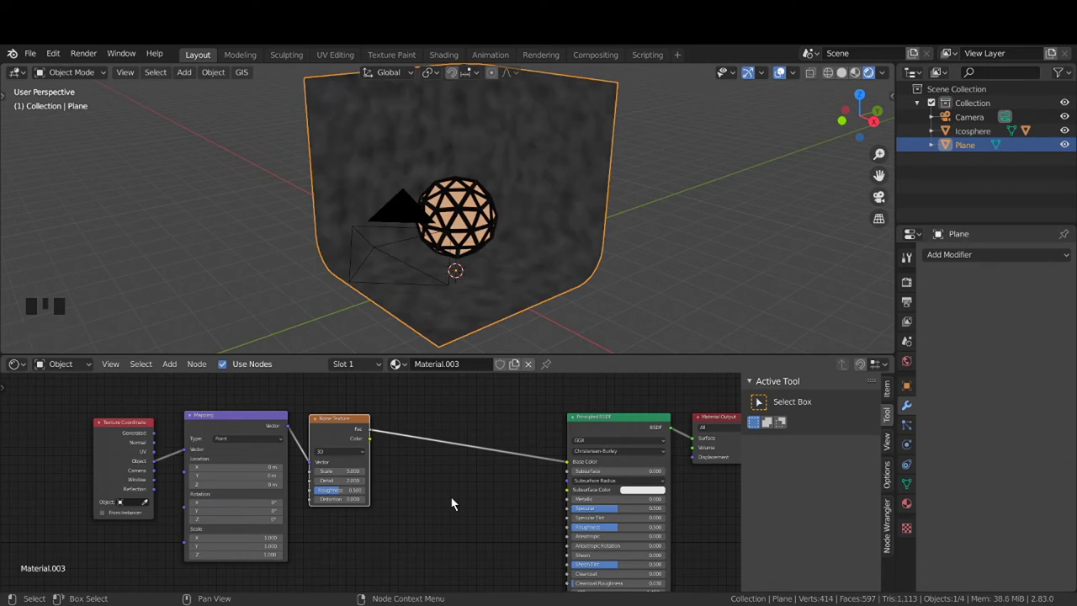
# Pan the node graph to make room and call up Shift+A to add a ColorRamp node
pyautogui.moveTo(472, 317); pyautogui.dragTo(489, 284)
pyautogui.scroll(3)
pyautogui.moveTo(516, 277); pyautogui.dragTo(523, 301)
pyautogui.scroll(-3)
pyautogui.middleClick(505, 276)
pyautogui.scroll(-3)
pyautogui.scroll(-3)
pyautogui.moveTo(500, 239); pyautogui.dragTo(455, 489)
pyautogui.click(455, 489)
pyautogui.press('shift+a')
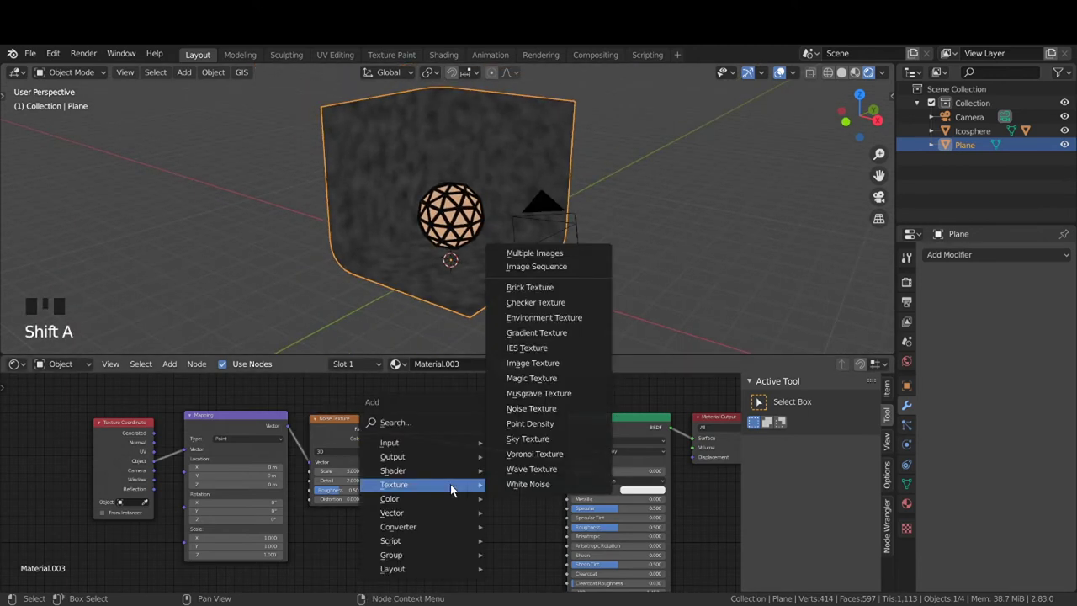
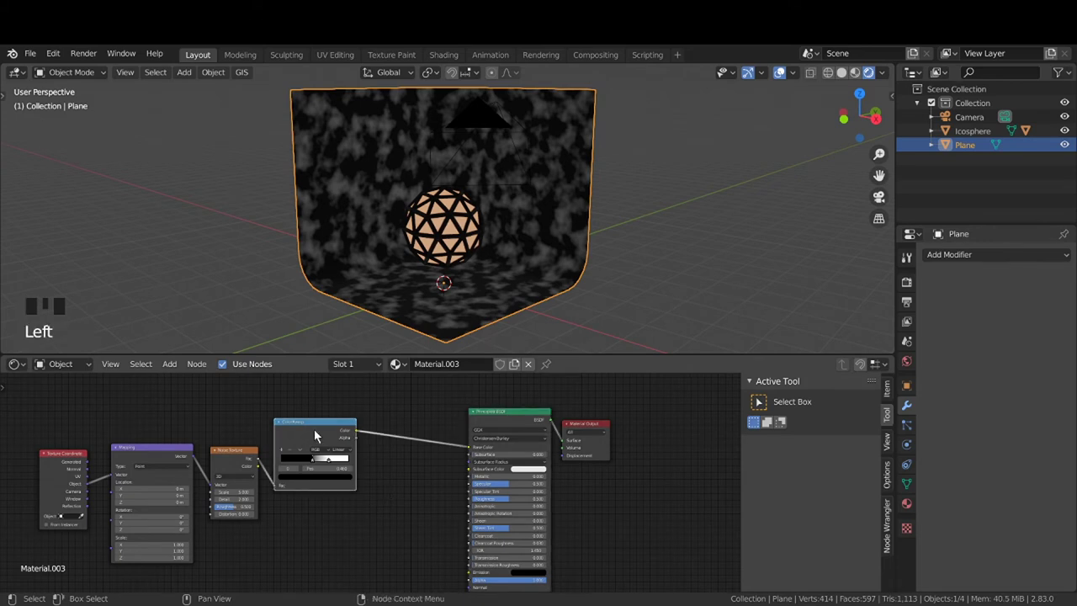
# Duplicate the ColorRamp with Shift+D, place the copy below and tweak a stop's colour
pyautogui.press('shift+d')
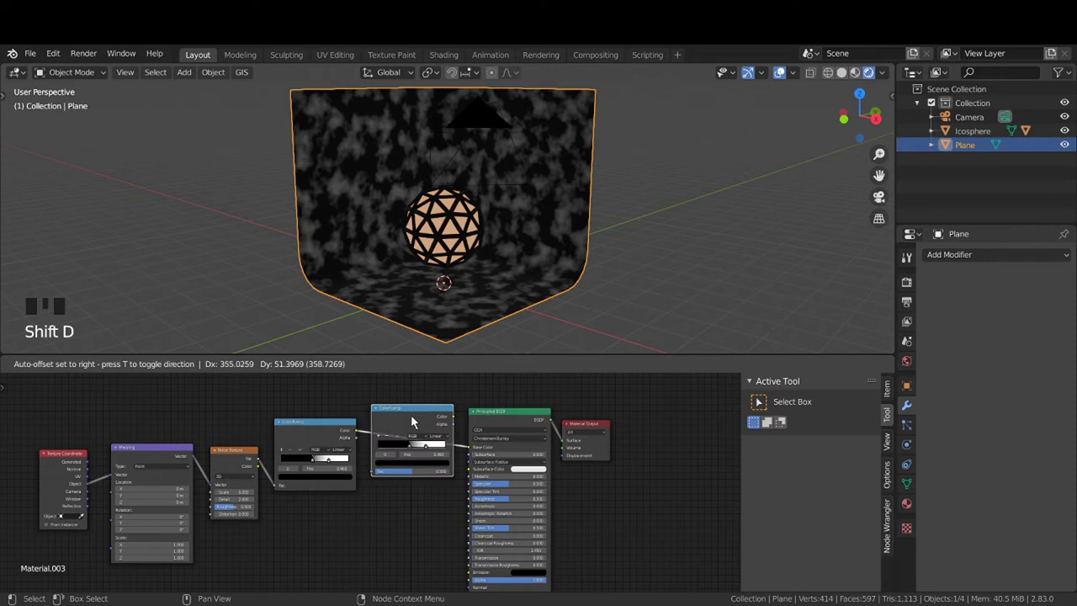
pyautogui.scroll(3)
pyautogui.moveTo(412, 580); pyautogui.dragTo(425, 500)
pyautogui.moveTo(426, 500); pyautogui.dragTo(425, 501)
pyautogui.click(431, 531)
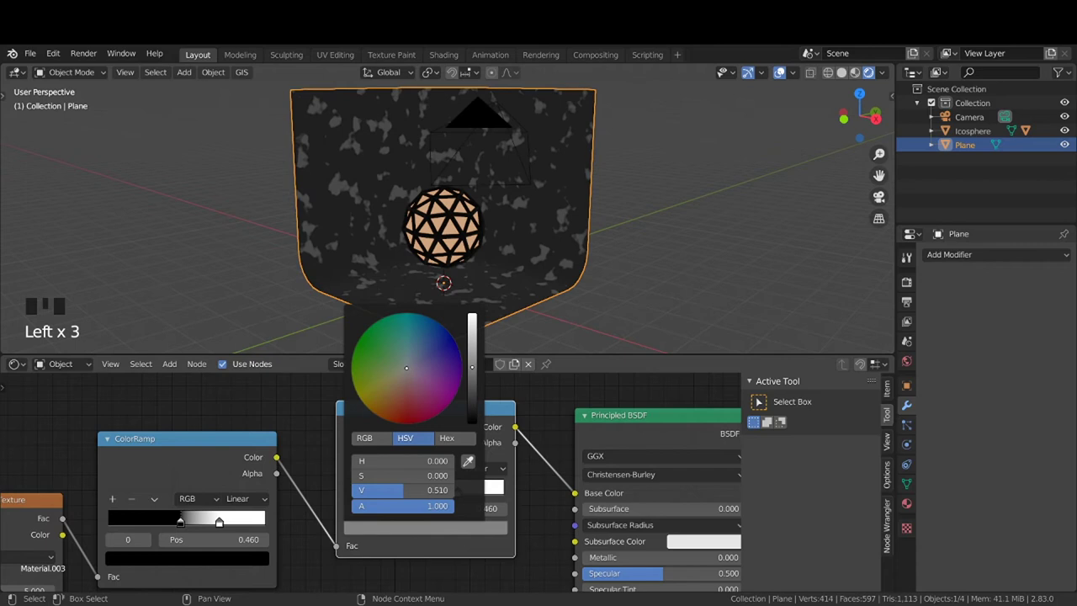
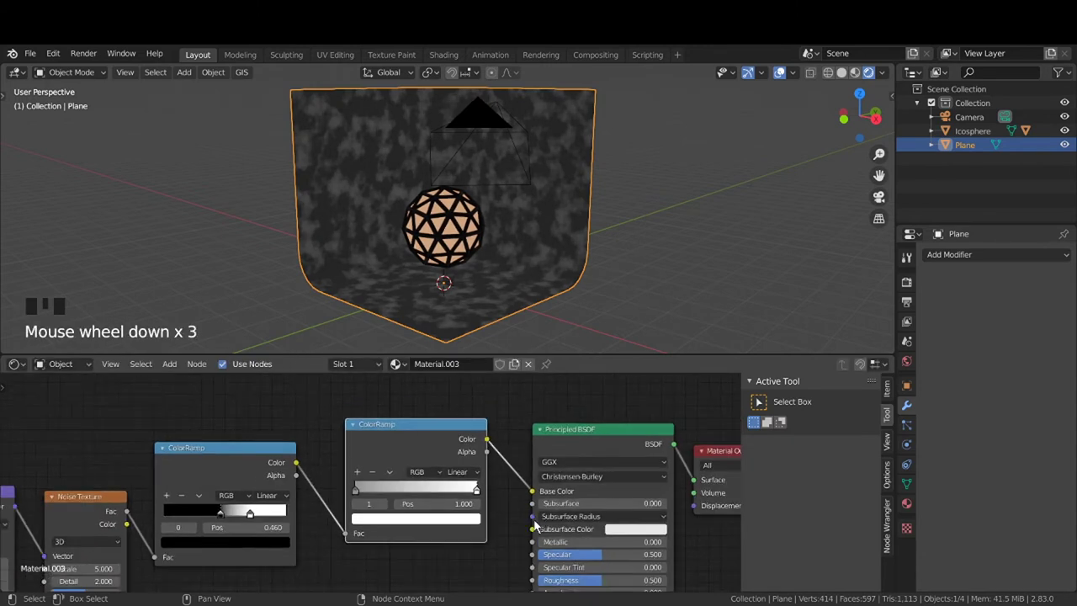
pyautogui.middleClick(468, 557)
pyautogui.scroll(-3)
pyautogui.moveTo(468, 539); pyautogui.dragTo(282, 412)
pyautogui.click(283, 412)
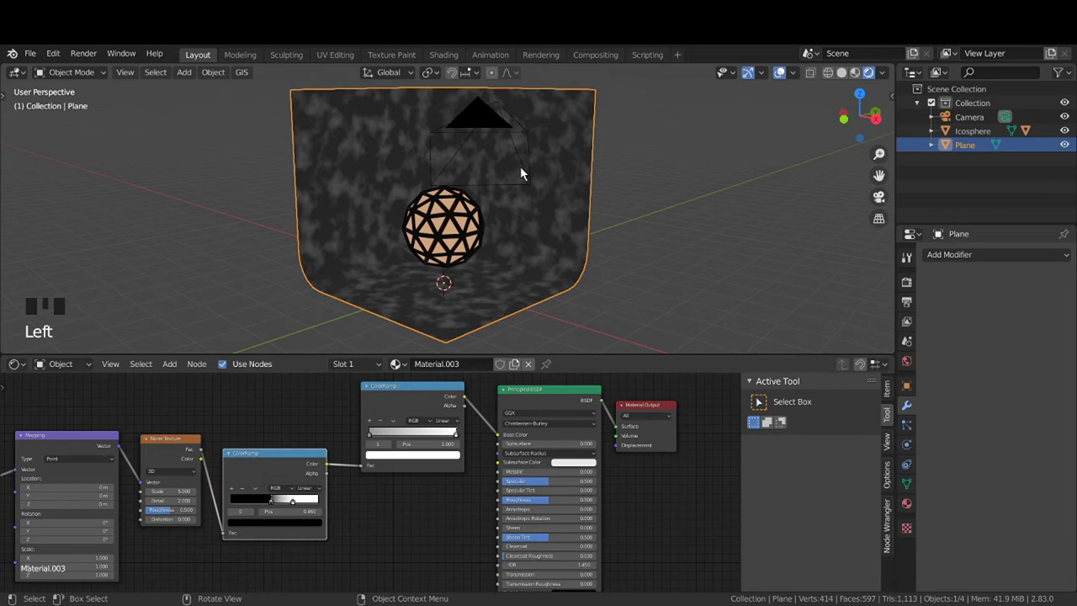
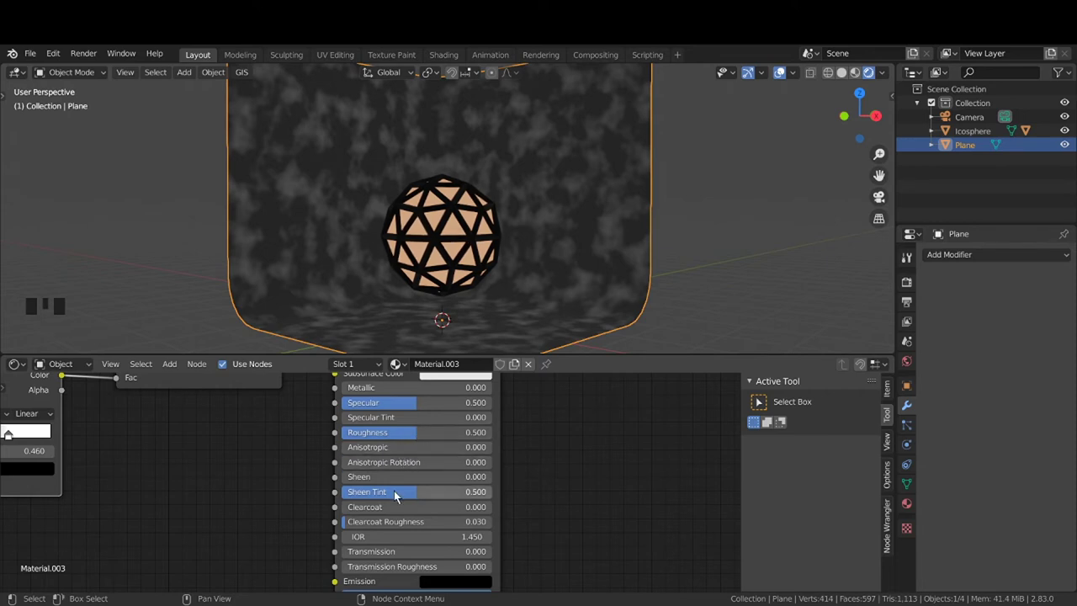
# Link the ramp outputs into the Principled BSDF Metallic and Roughness inputs
pyautogui.scroll(-3)
pyautogui.moveTo(333, 504); pyautogui.dragTo(384, 516)
pyautogui.scroll(-3)
pyautogui.moveTo(380, 515); pyautogui.dragTo(477, 457)
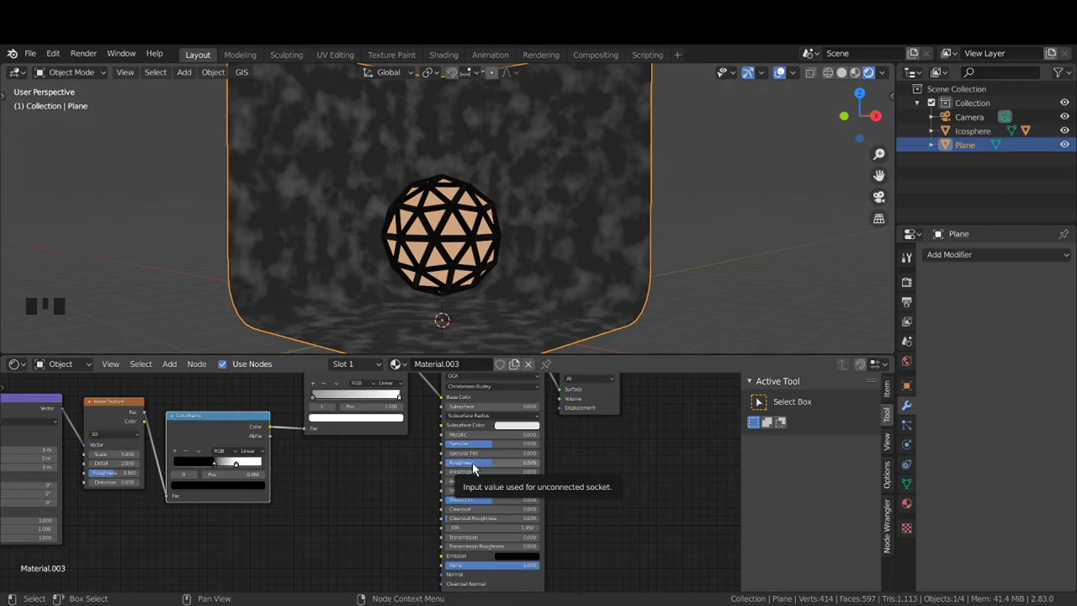
pyautogui.moveTo(229, 425); pyautogui.dragTo(76, 471)
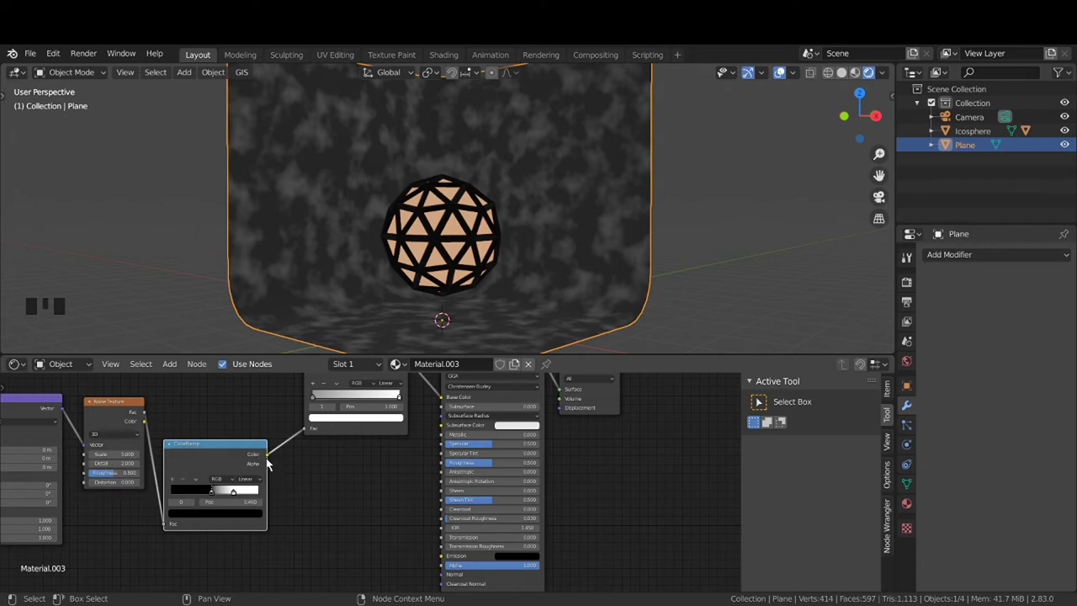
pyautogui.moveTo(273, 461); pyautogui.dragTo(271, 460)
pyautogui.click(272, 459)
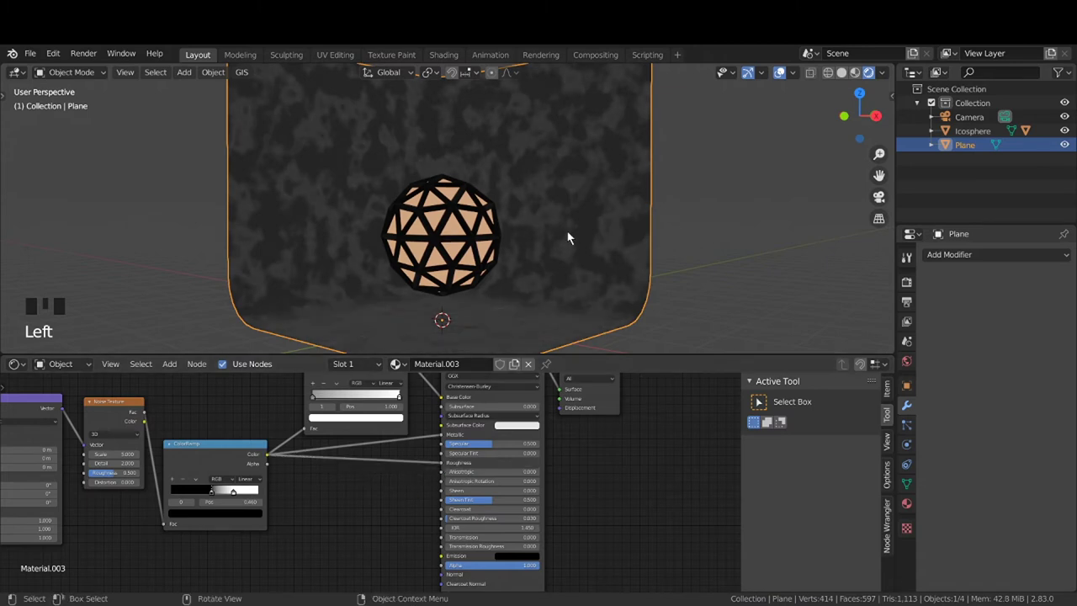
# Pan and zoom around the scene and node graph, heading for the Render Properties
pyautogui.moveTo(598, 237); pyautogui.dragTo(544, 270)
pyautogui.scroll(3)
pyautogui.moveTo(559, 276); pyautogui.dragTo(547, 267)
pyautogui.scroll(-3)
pyautogui.middleClick(563, 277)
pyautogui.scroll(-3)
pyautogui.middleClick(520, 272)
pyautogui.scroll(-3)
pyautogui.moveTo(497, 270); pyautogui.dragTo(562, 477)
pyautogui.scroll(-3)
pyautogui.middleClick(582, 497)
pyautogui.scroll(-3)
pyautogui.moveTo(534, 508); pyautogui.dragTo(914, 289)
# Keep Eevee and enable Bloom and Screen Space Reflections in Render Properties
pyautogui.click(914, 289)
pyautogui.moveTo(1043, 261); pyautogui.dragTo(945, 358)
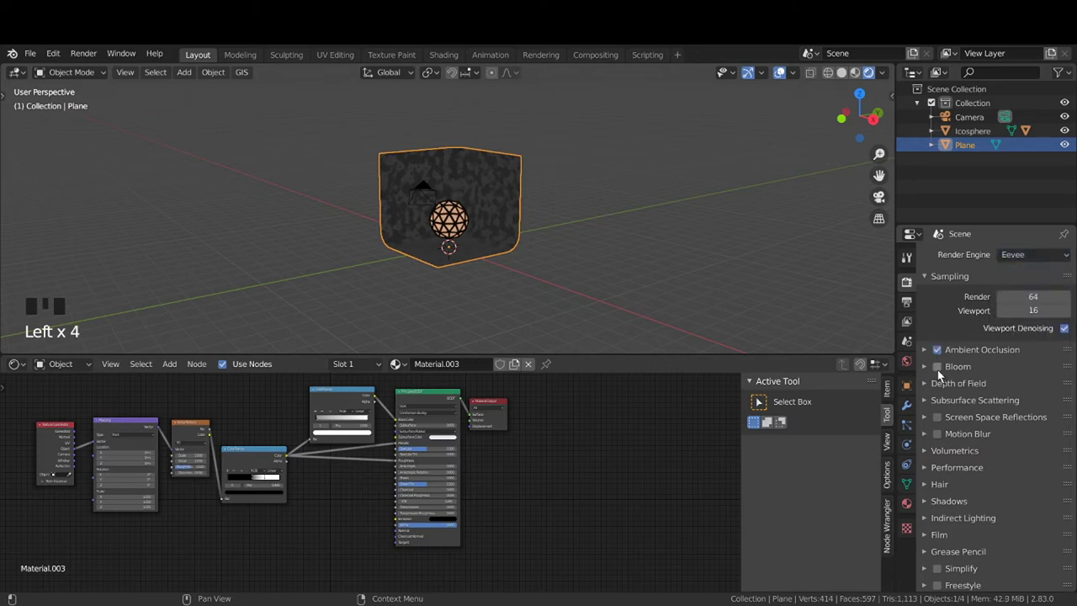
pyautogui.click(945, 377)
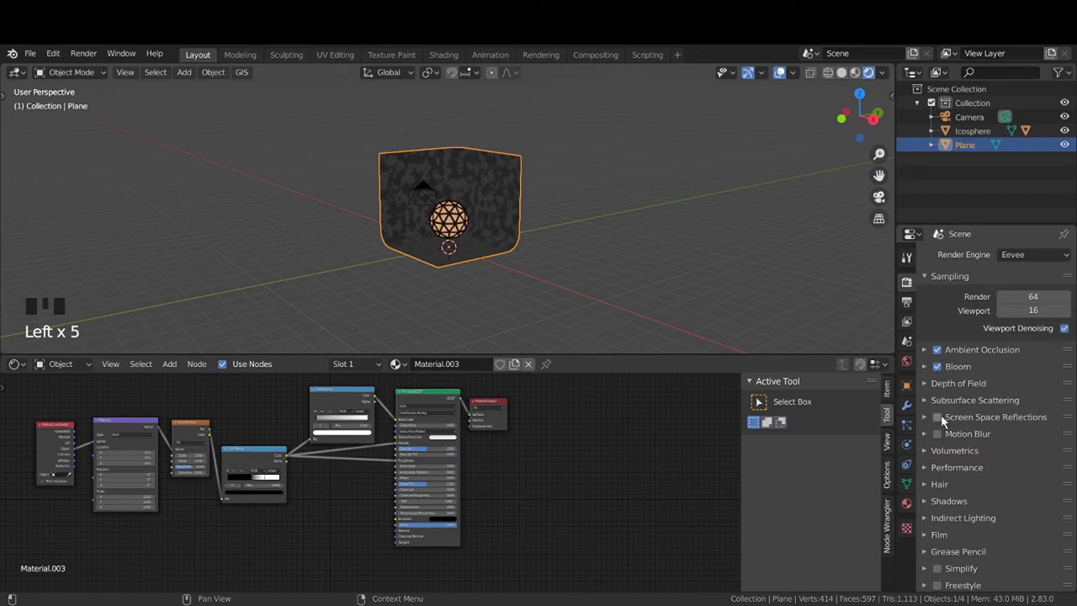
pyautogui.click(942, 427)
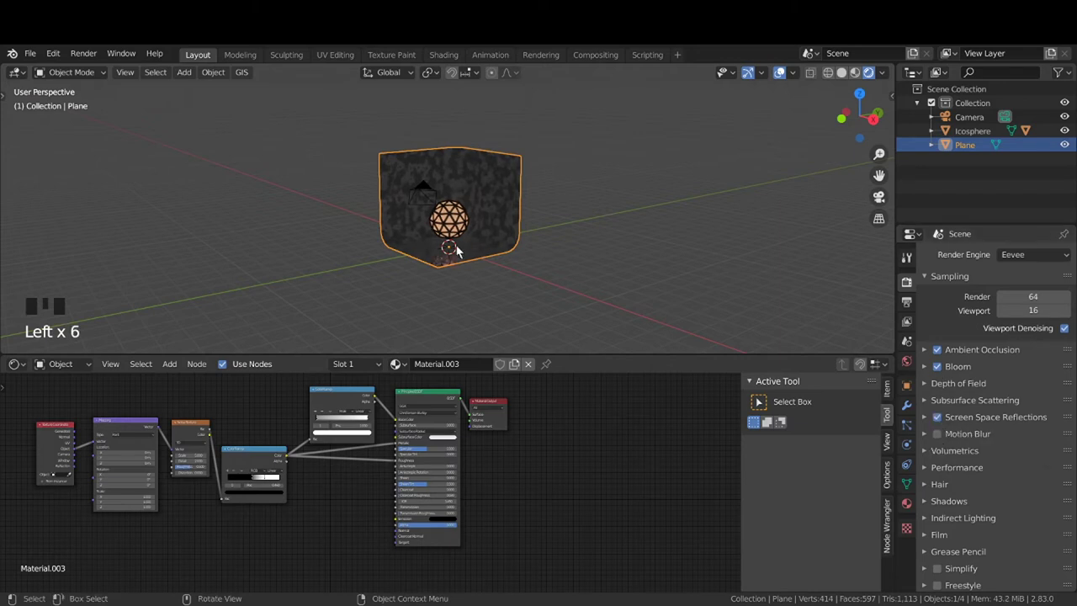
pyautogui.scroll(3)
pyautogui.moveTo(483, 261); pyautogui.dragTo(464, 270)
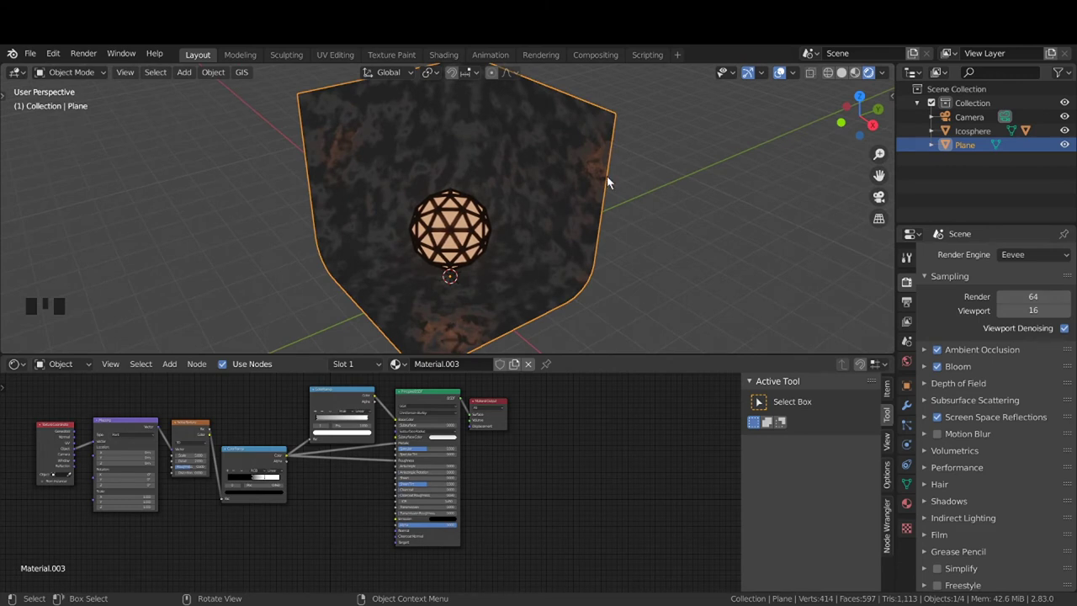
# Select the icosphere and raise its Emission node Strength to 7.2
pyautogui.moveTo(562, 244); pyautogui.dragTo(471, 233)
pyautogui.click(471, 232)
pyautogui.click(471, 232)
pyautogui.click(471, 233)
pyautogui.click(471, 233)
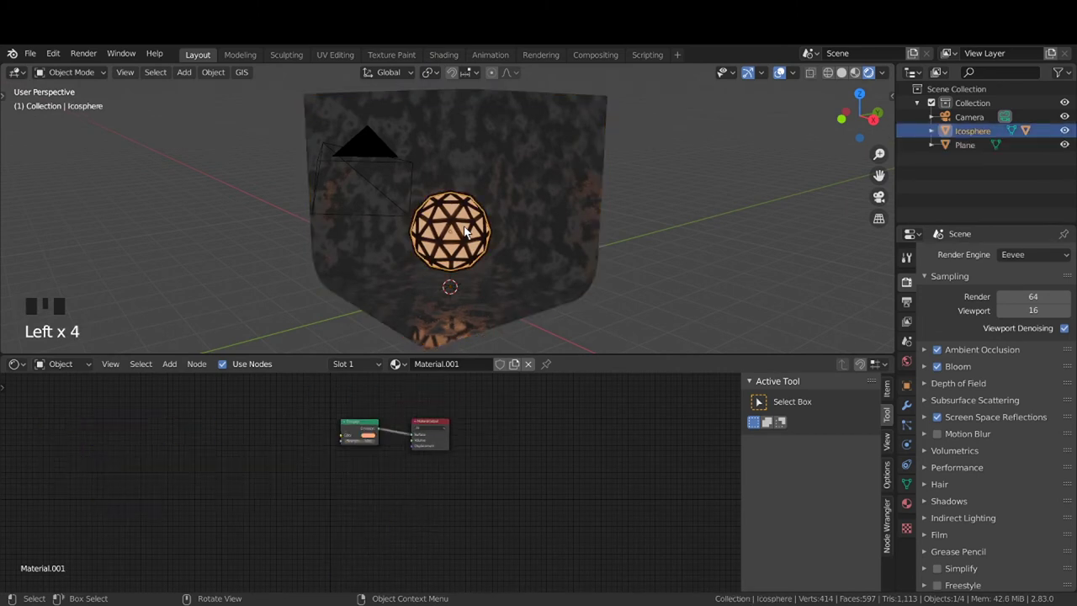
pyautogui.scroll(3)
pyautogui.middleClick(414, 458)
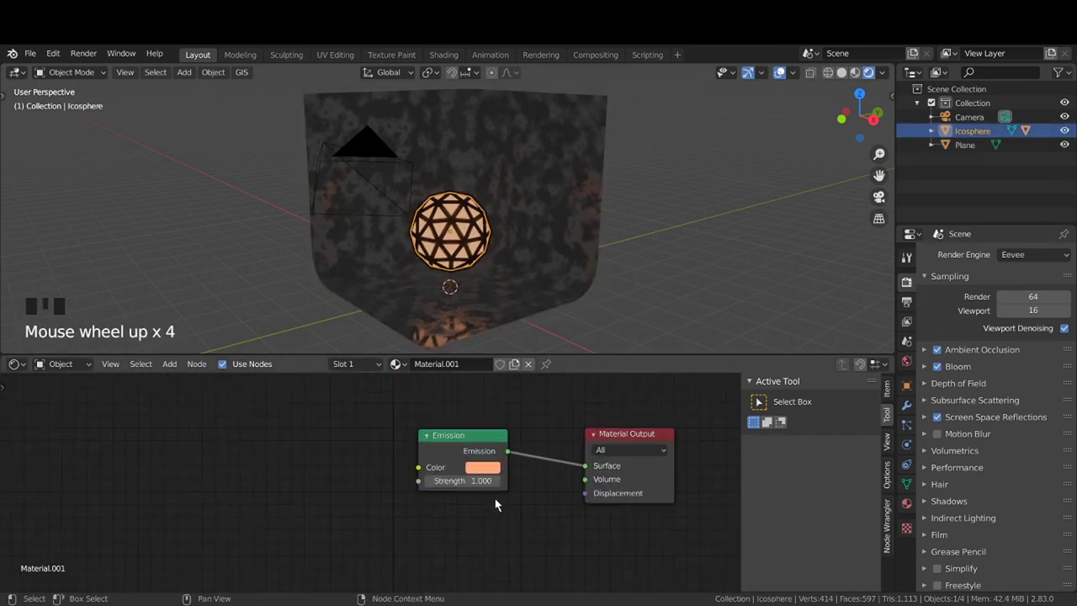
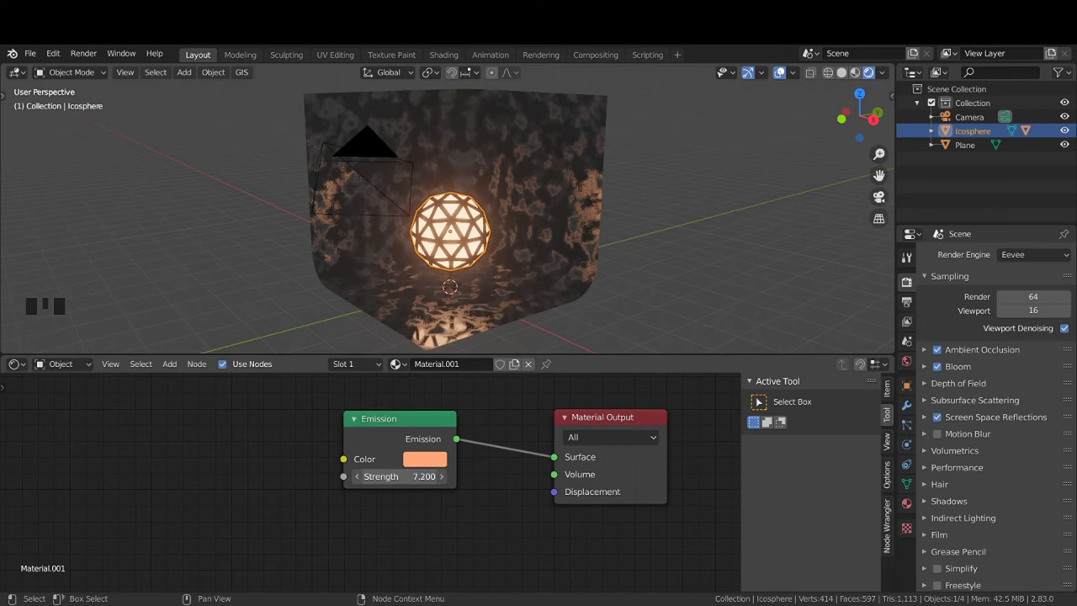
# Orbit around the glowing sphere to check its reflection on the mottled floor
pyautogui.scroll(-3)
pyautogui.moveTo(525, 251); pyautogui.dragTo(533, 263)
pyautogui.scroll(3)
pyautogui.scroll(3)
pyautogui.moveTo(528, 260); pyautogui.dragTo(509, 259)
pyautogui.scroll(-3)
pyautogui.moveTo(515, 271); pyautogui.dragTo(490, 239)
# Look through the camera with numpad 0 and enable Lock Camera to View in the N panel
pyautogui.press('KP_0')
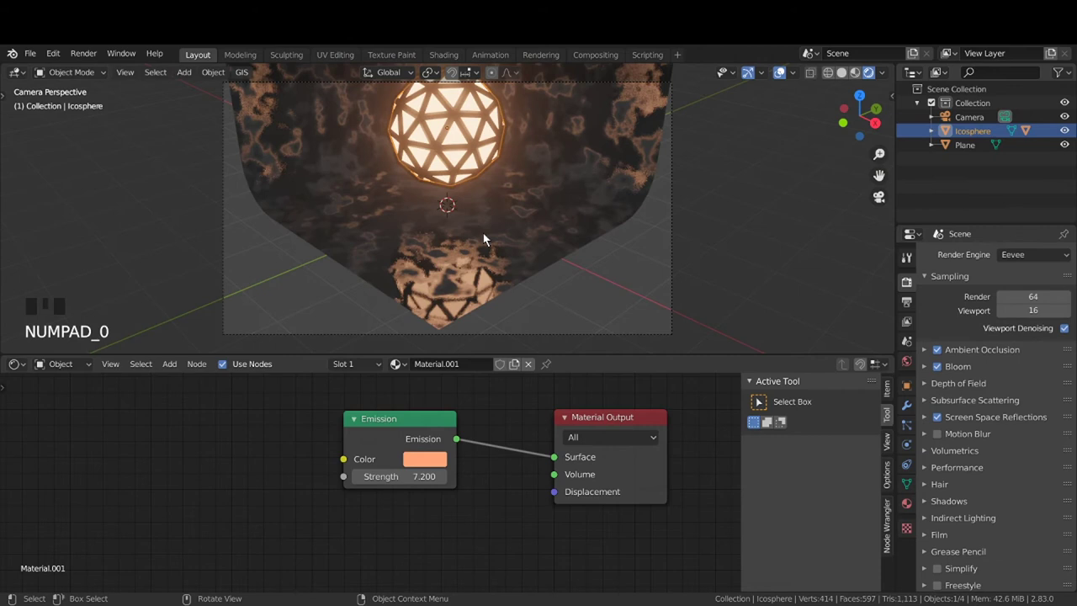
pyautogui.scroll(-3)
pyautogui.moveTo(485, 208); pyautogui.dragTo(676, 221)
pyautogui.press('n')
pyautogui.press('n')
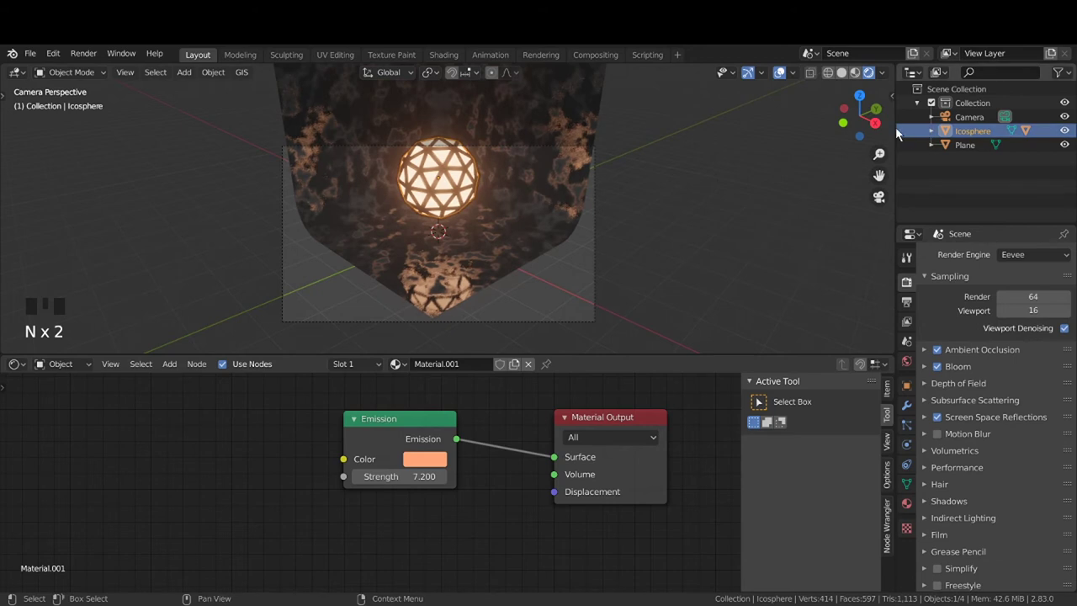
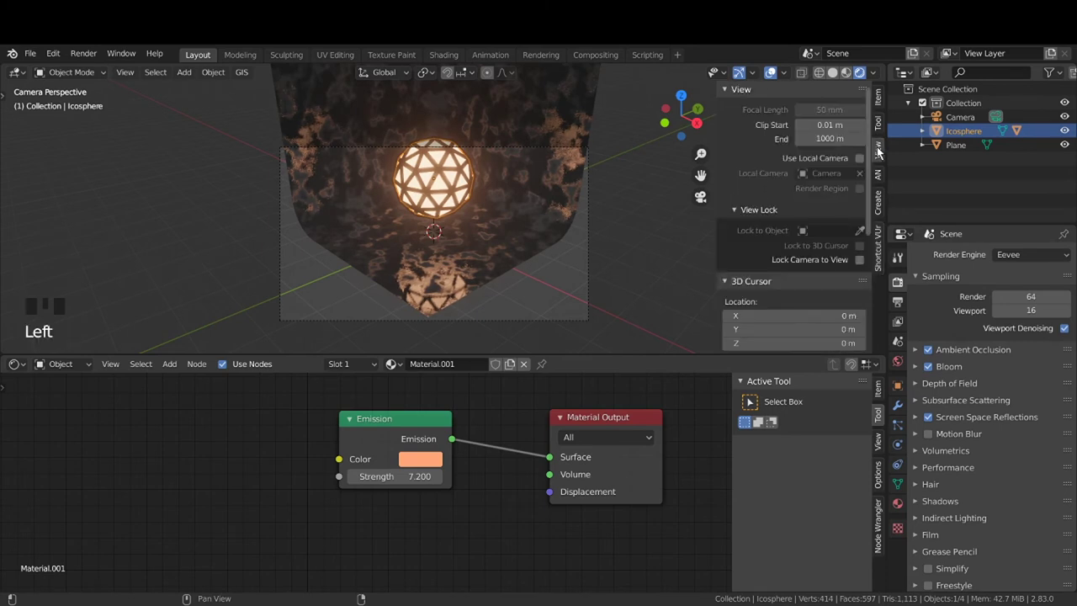
pyautogui.click(867, 267)
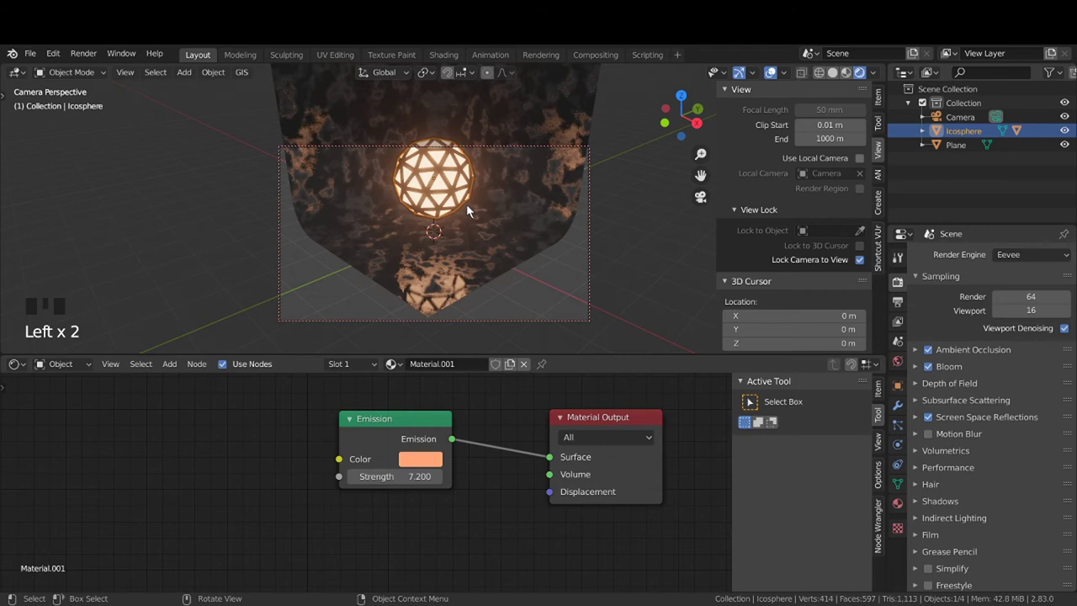
# Navigate the locked camera to frame the sphere against the backdrop, then unlock it
pyautogui.moveTo(471, 209); pyautogui.dragTo(483, 272)
pyautogui.scroll(3)
pyautogui.moveTo(486, 271); pyautogui.dragTo(509, 253)
pyautogui.scroll(-3)
pyautogui.scroll(3)
pyautogui.moveTo(510, 256); pyautogui.dragTo(504, 242)
pyautogui.moveTo(504, 242); pyautogui.dragTo(505, 255)
pyautogui.scroll(-3)
pyautogui.scroll(3)
pyautogui.click(867, 262)
# Zoom and orbit to inspect the framing and select the icosphere
pyautogui.scroll(-3)
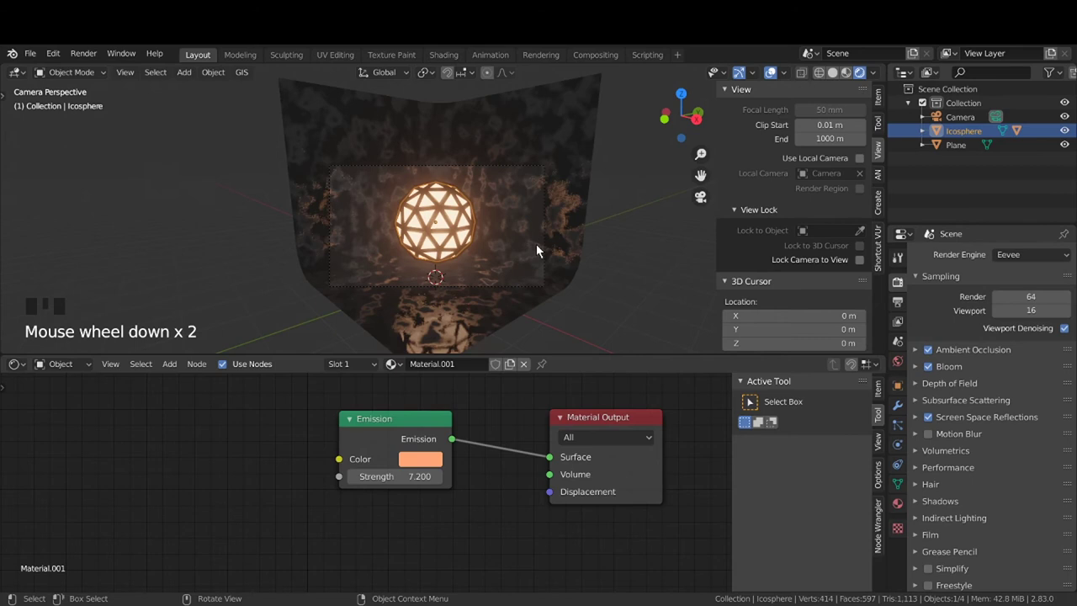
pyautogui.scroll(3)
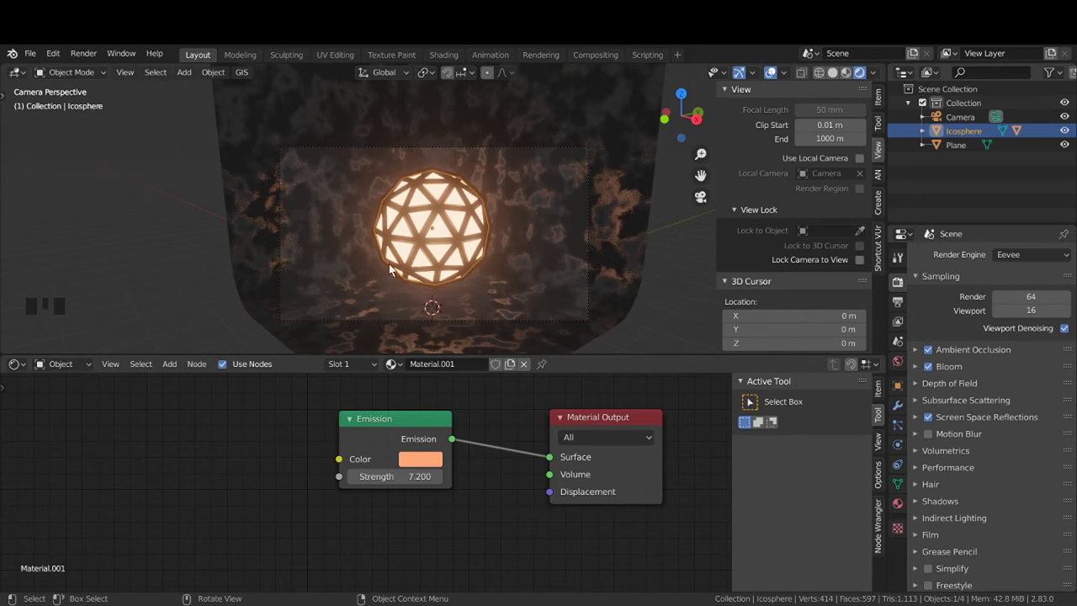
pyautogui.scroll(-3)
pyautogui.scroll(3)
pyautogui.scroll(-3)
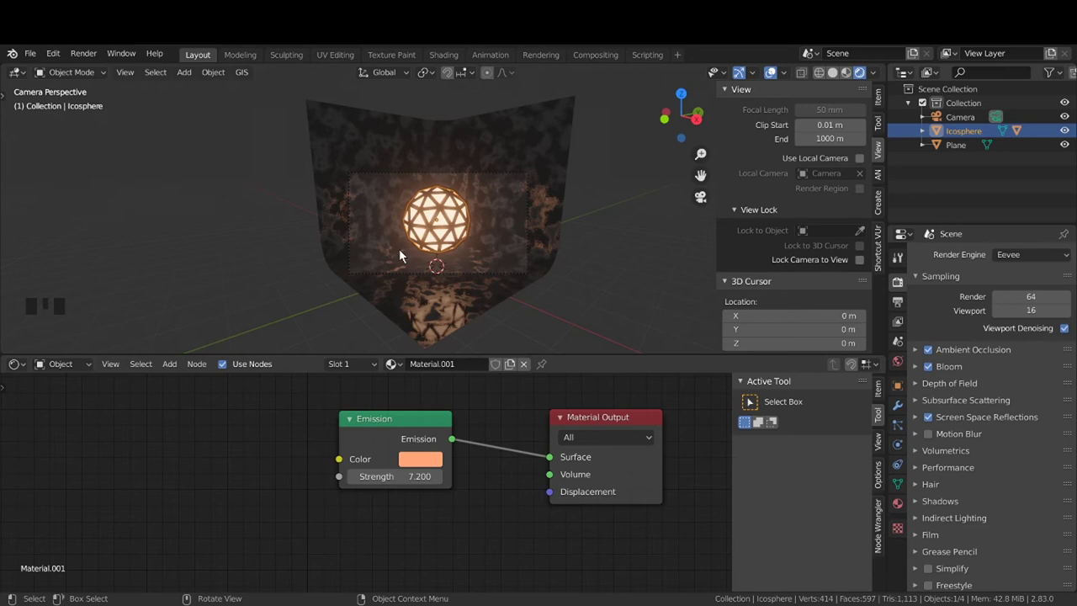
pyautogui.middleClick(507, 255)
pyautogui.scroll(-3)
pyautogui.scroll(-3)
pyautogui.moveTo(491, 266); pyautogui.dragTo(429, 229)
pyautogui.click(429, 229)
pyautogui.click(429, 229)
pyautogui.click(454, 205)
# Shift the sphere about 1.16 m in X and 1.07 m in Y via front and right views, then return to camera
pyautogui.press('KP_1')
pyautogui.scroll(3)
pyautogui.press('g')
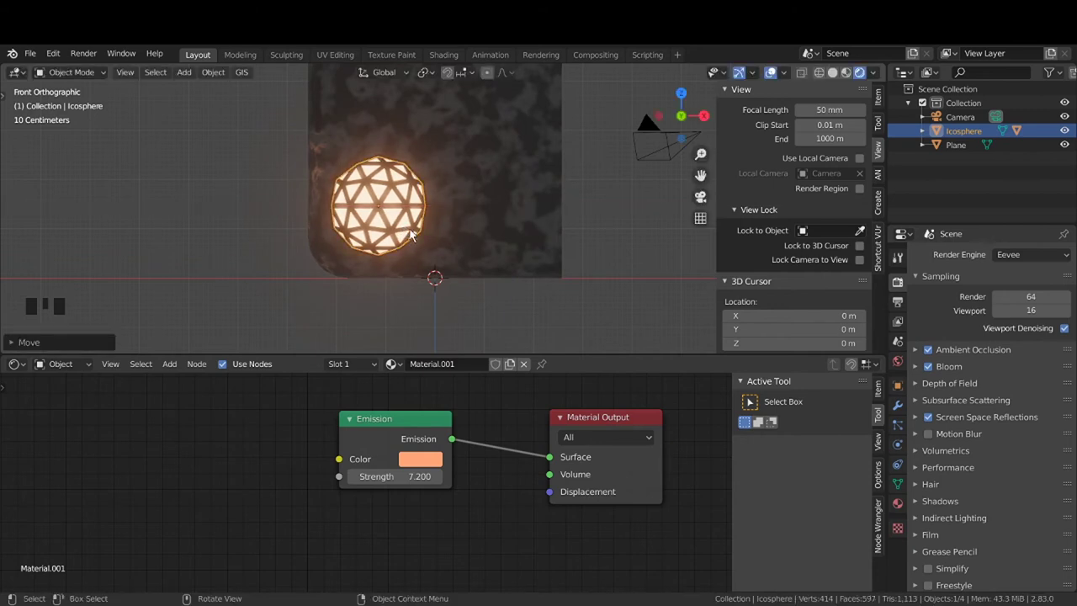
pyautogui.press('KP_3')
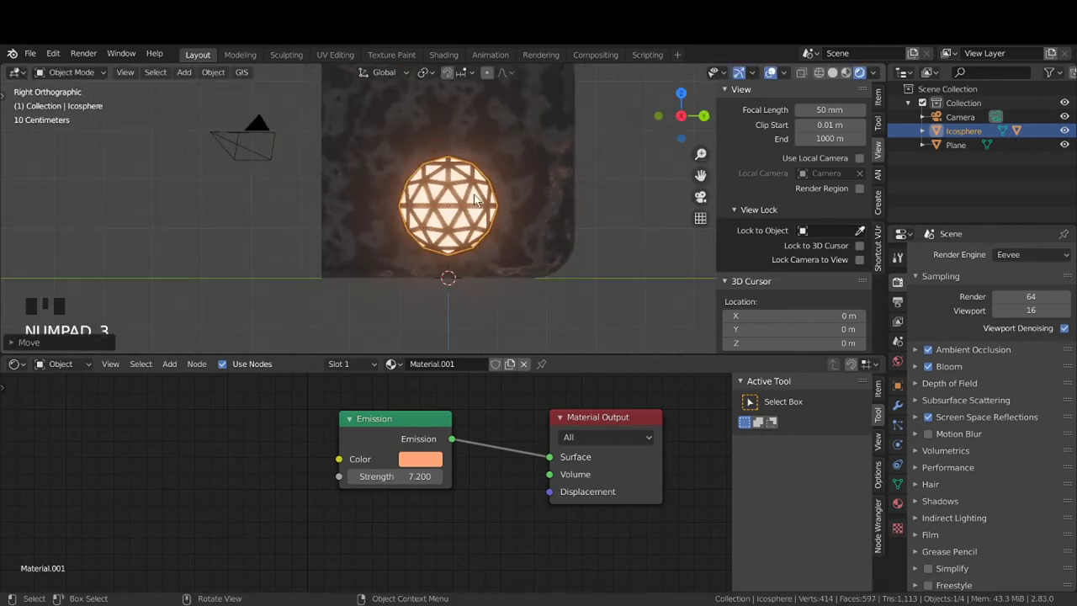
pyautogui.press('g')
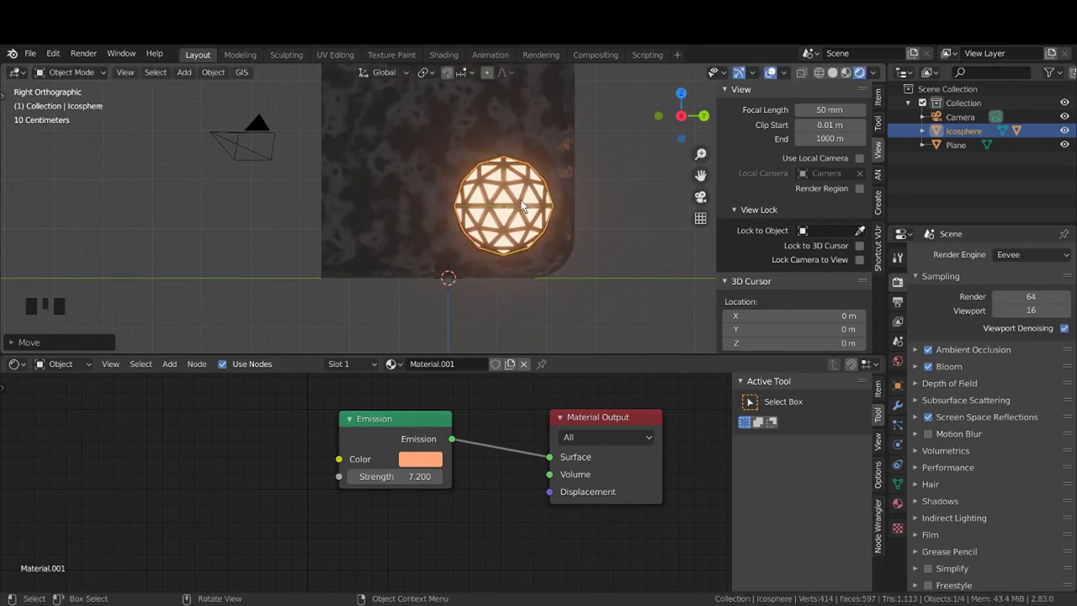
pyautogui.press('KP_0')
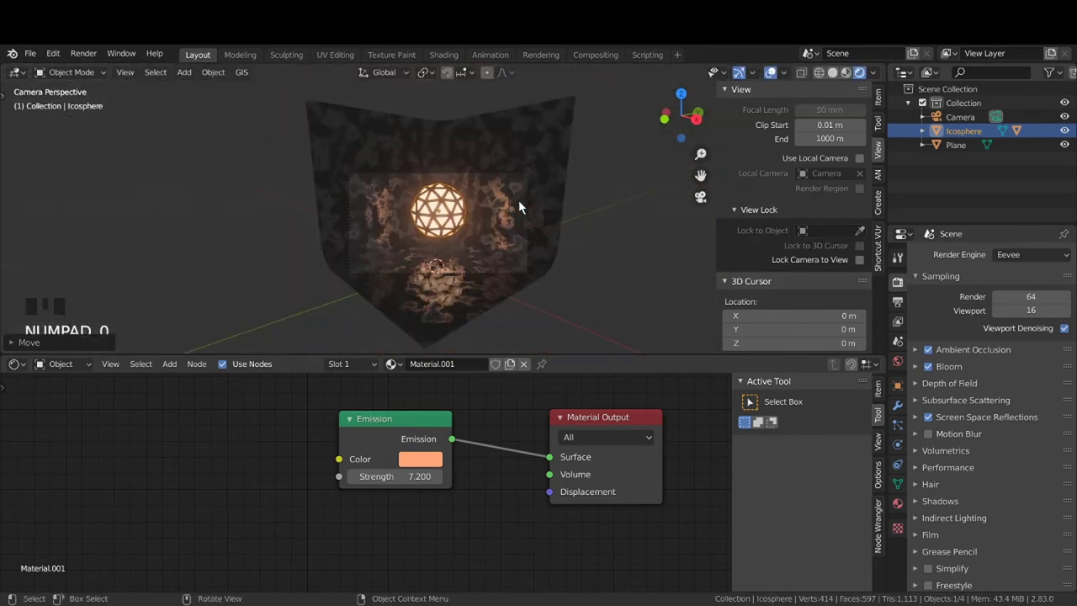
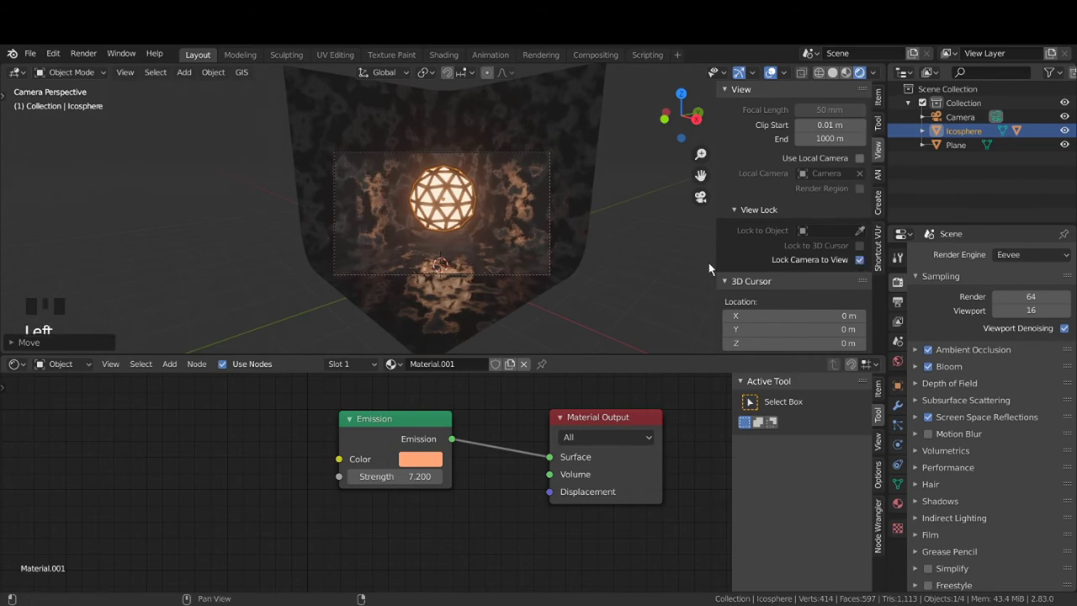
# Fine-tune the camera framing around the icosphere with locked-camera navigation
pyautogui.scroll(-3)
pyautogui.moveTo(508, 252); pyautogui.dragTo(515, 260)
pyautogui.scroll(3)
pyautogui.moveTo(508, 256); pyautogui.dragTo(509, 233)
pyautogui.scroll(-3)
pyautogui.scroll(3)
pyautogui.moveTo(513, 234); pyautogui.dragTo(502, 232)
pyautogui.scroll(-3)
pyautogui.scroll(3)
pyautogui.scroll(-3)
pyautogui.scroll(-3)
pyautogui.scroll(3)
pyautogui.scroll(-3)
pyautogui.scroll(-3)
pyautogui.scroll(3)
pyautogui.moveTo(495, 229); pyautogui.dragTo(629, 289)
pyautogui.click(637, 292)
# Reselect the glowing icosphere and turn off Lock Camera to View in the sidebar View settings
pyautogui.click(472, 205)
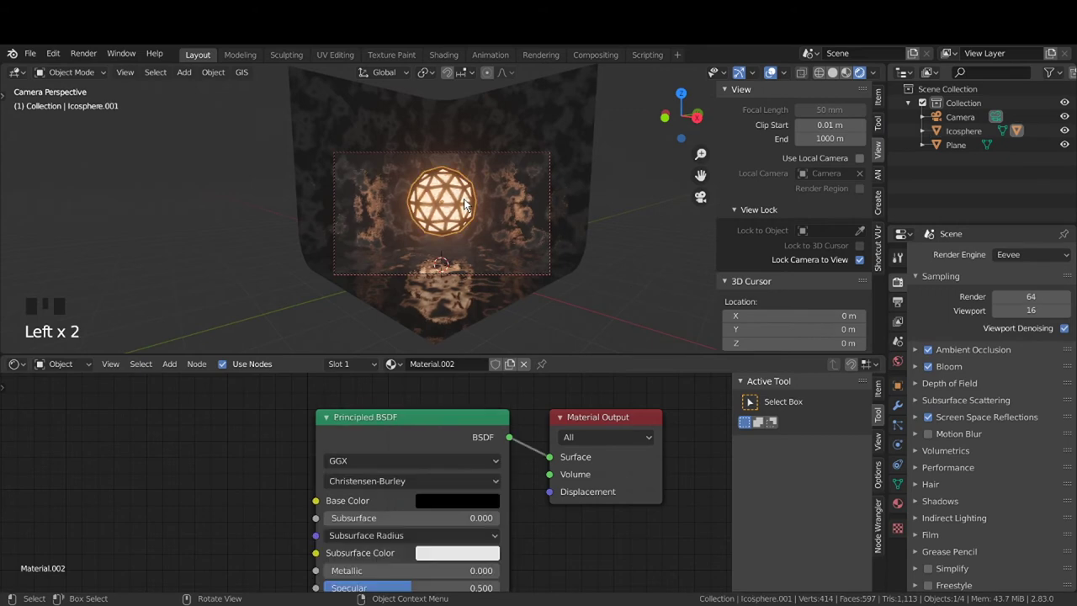
pyautogui.click(468, 203)
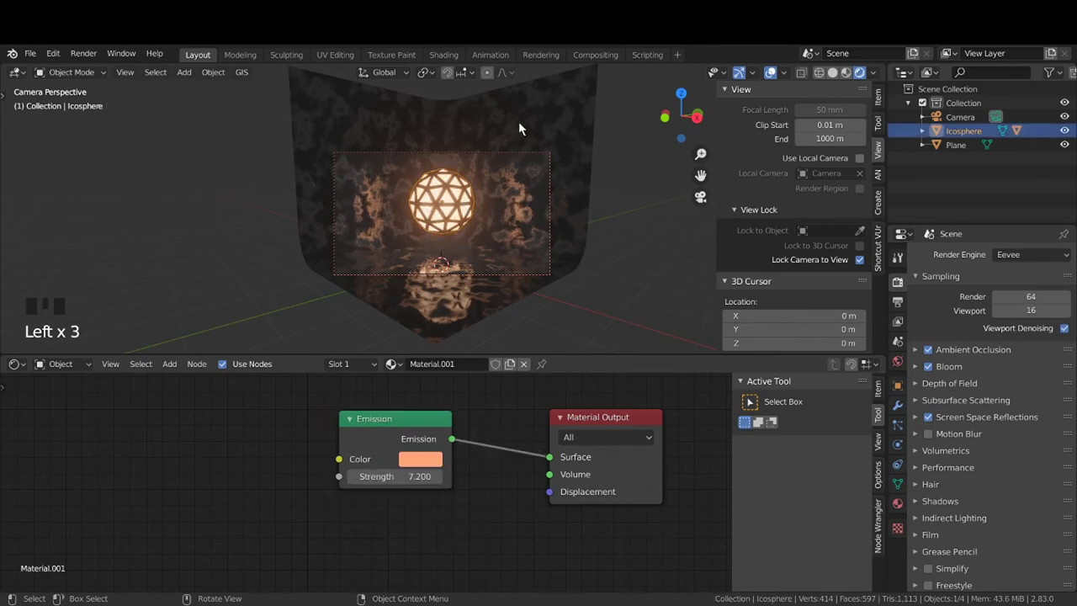
pyautogui.press('s')
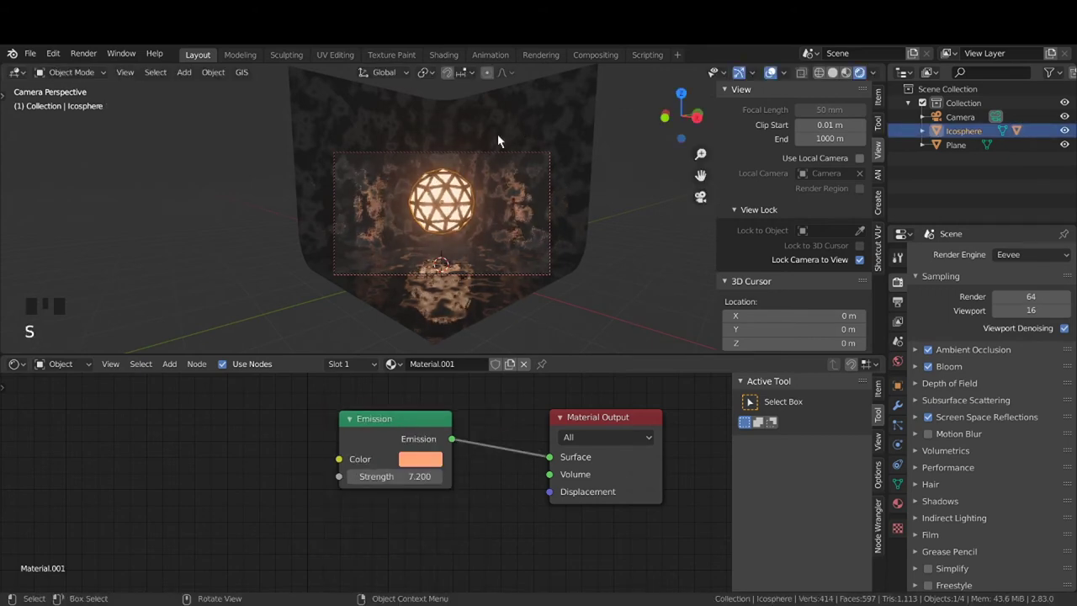
pyautogui.click(616, 269)
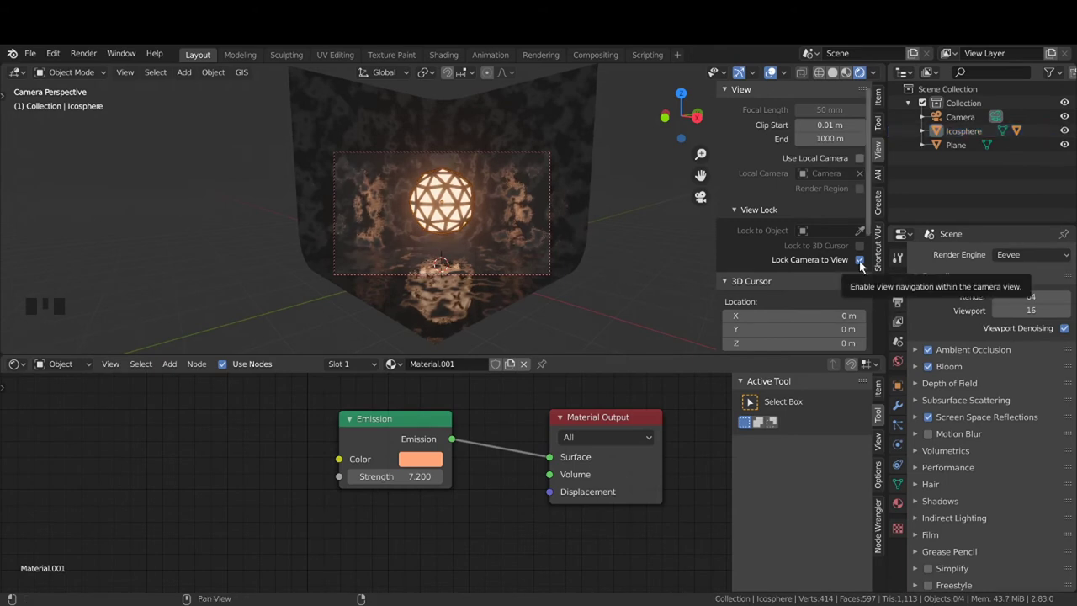
pyautogui.click(867, 267)
# Orbit the viewport out of the camera shot to see the whole scene
pyautogui.scroll(-3)
pyautogui.moveTo(602, 279); pyautogui.dragTo(549, 287)
pyautogui.scroll(-3)
pyautogui.moveTo(541, 294); pyautogui.dragTo(470, 184)
pyautogui.click(469, 184)
pyautogui.click(469, 185)
pyautogui.click(469, 184)
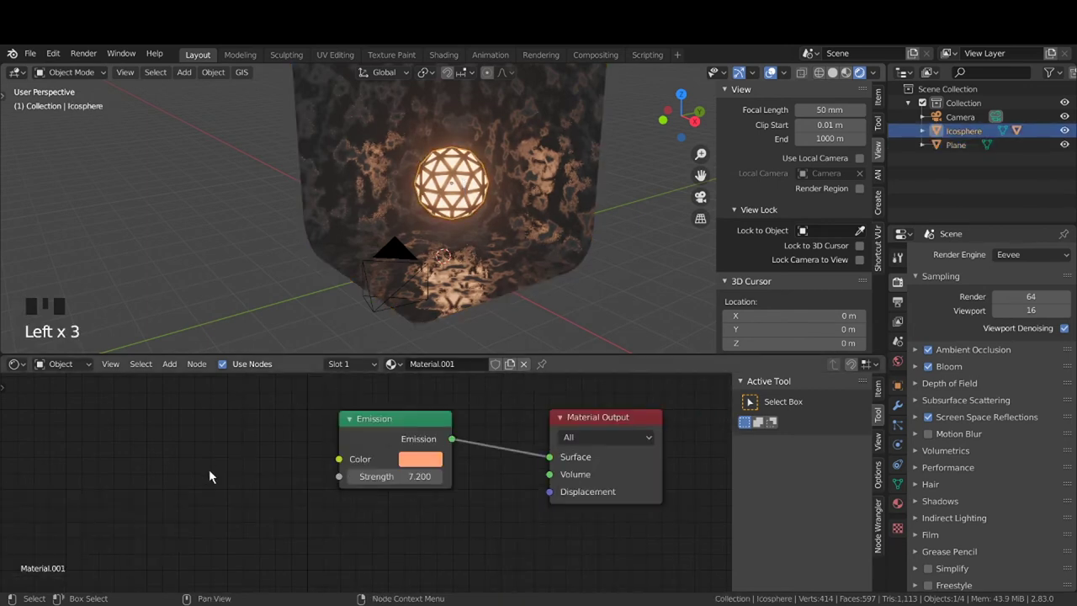
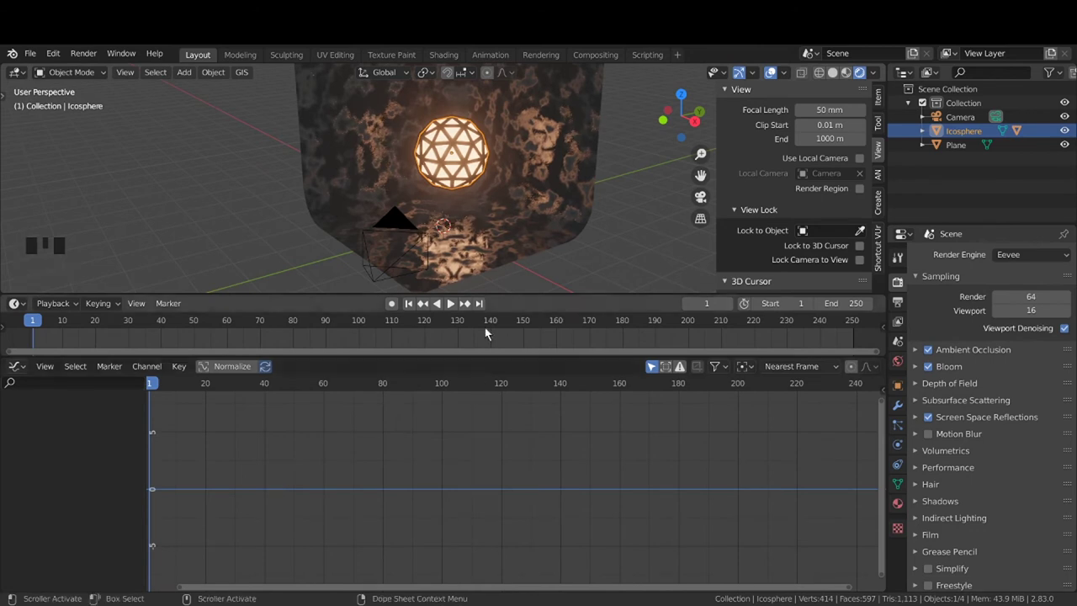
# Orbit close to the icosphere and show its transform values in the sidebar Item settings
pyautogui.scroll(-3)
pyautogui.middleClick(509, 213)
pyautogui.scroll(3)
pyautogui.moveTo(515, 226); pyautogui.dragTo(587, 219)
pyautogui.scroll(-3)
pyautogui.moveTo(569, 224); pyautogui.dragTo(541, 225)
pyautogui.scroll(3)
pyautogui.moveTo(550, 231); pyautogui.dragTo(882, 106)
pyautogui.click(881, 105)
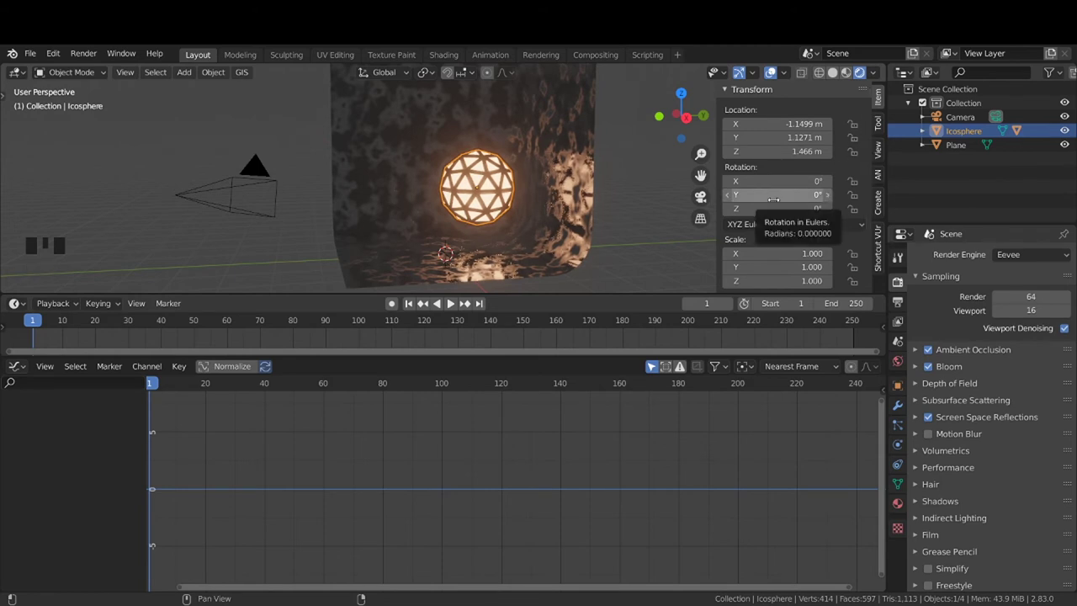
# Keyframe the icosphere's rotation at frame 1 and bring the early frames into view in the timeline
pyautogui.press('i')
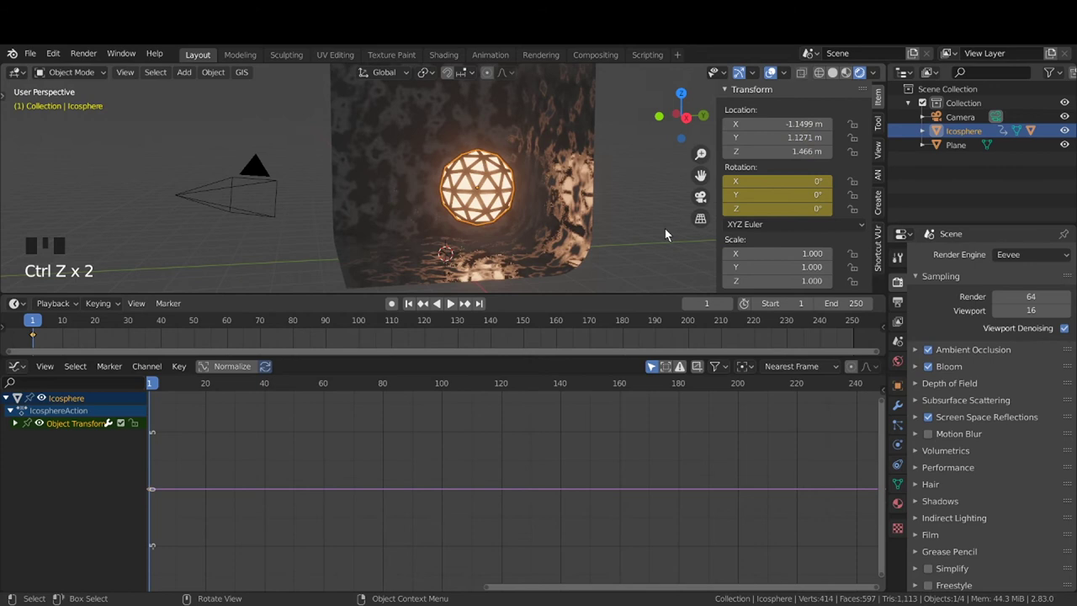
pyautogui.scroll(-3)
pyautogui.moveTo(314, 504); pyautogui.dragTo(277, 347)
pyautogui.scroll(3)
pyautogui.moveTo(286, 357); pyautogui.dragTo(192, 342)
pyautogui.scroll(3)
pyautogui.middleClick(192, 343)
pyautogui.scroll(3)
pyautogui.scroll(3)
# Switch the lower editor area to the Dope Sheet
pyautogui.click(17, 426)
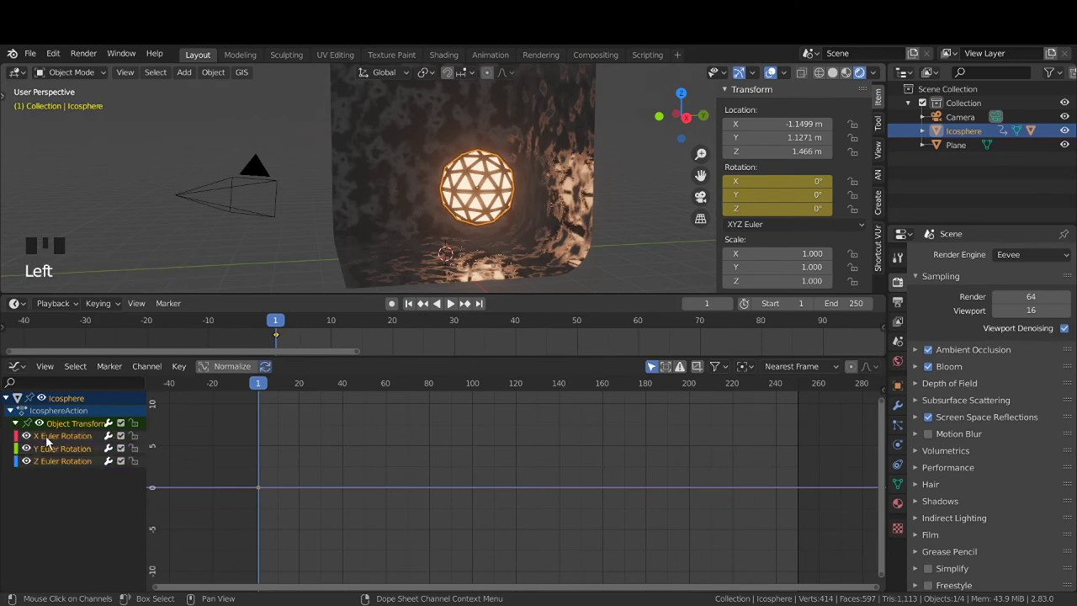
pyautogui.click(61, 445)
pyautogui.click(64, 450)
pyautogui.click(67, 467)
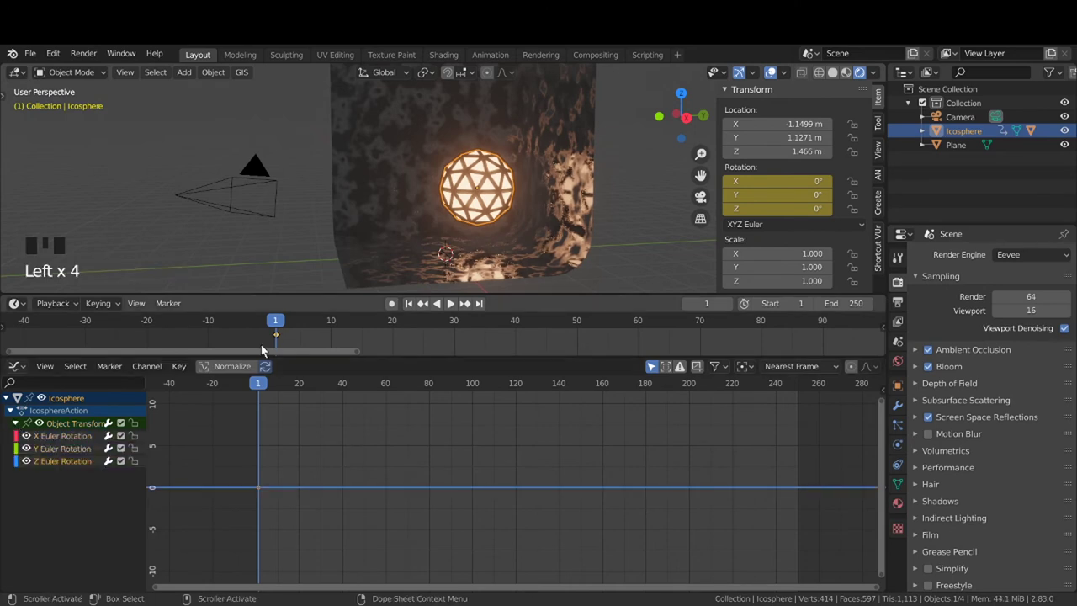
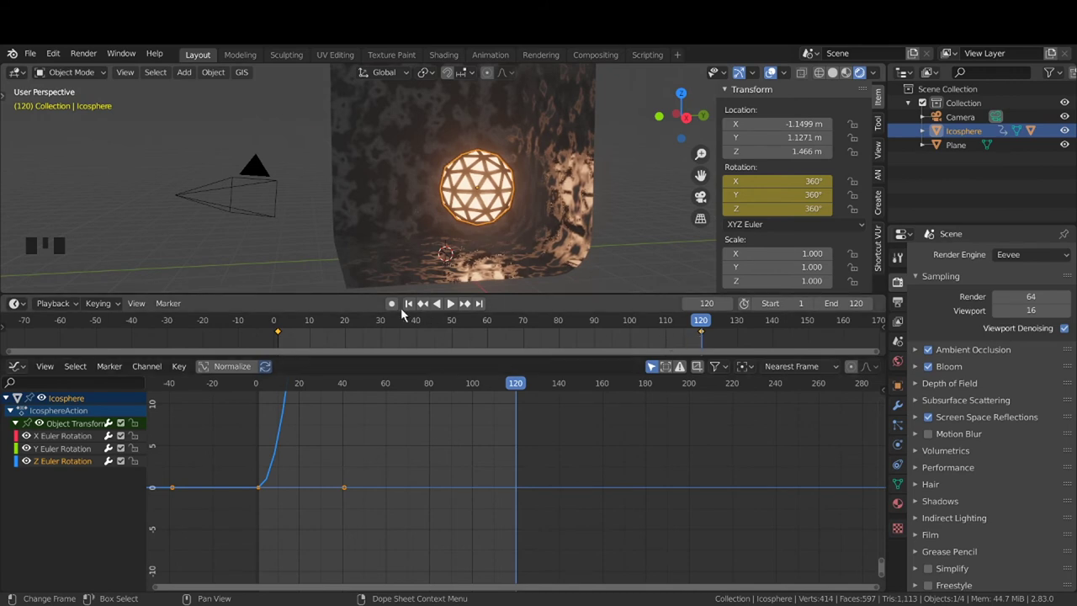
# Scrub the timeline through frames 49 and 100 to preview the icosphere's spin
pyautogui.moveTo(416, 313); pyautogui.dragTo(313, 331)
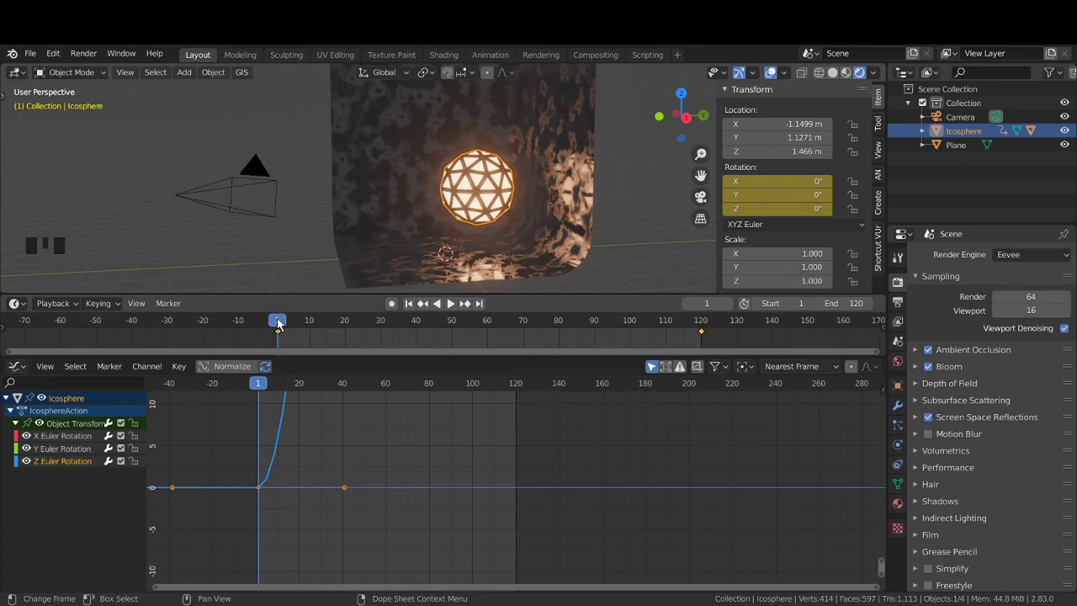
pyautogui.moveTo(285, 324); pyautogui.dragTo(348, 328)
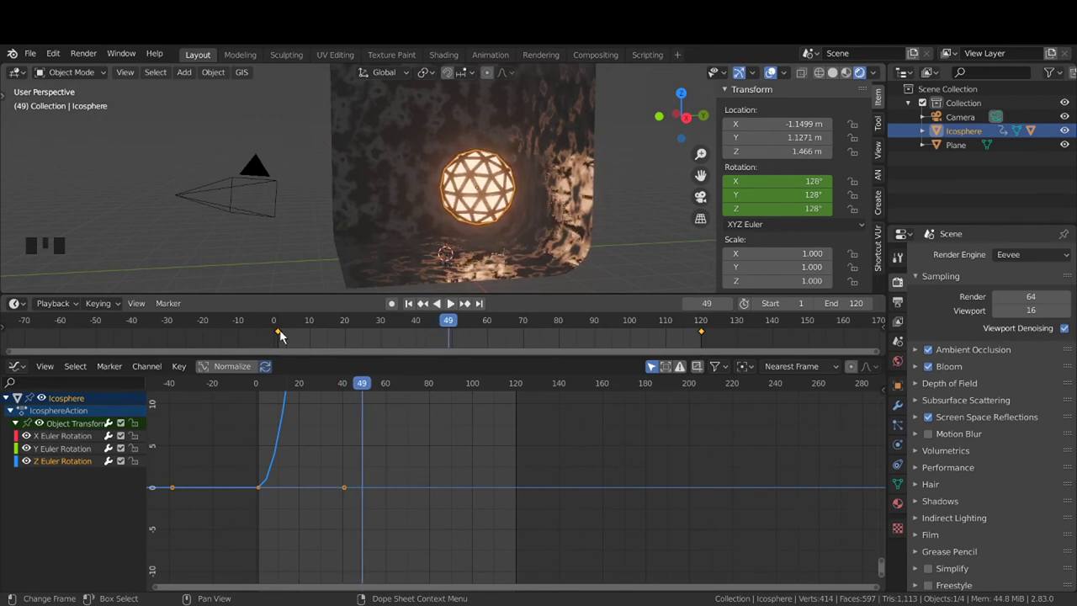
pyautogui.click(286, 336)
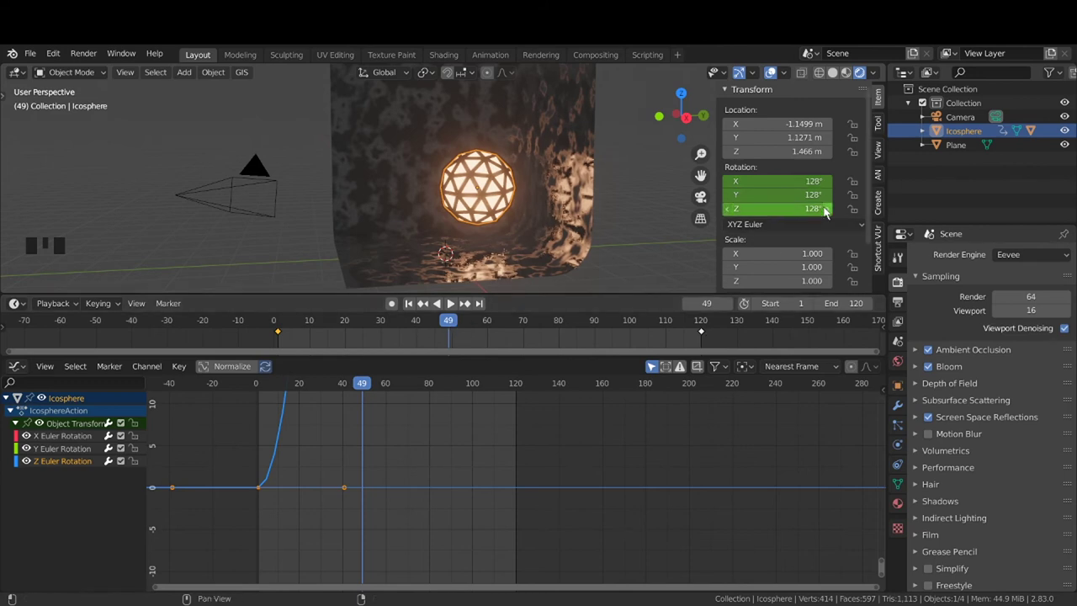
pyautogui.moveTo(455, 327); pyautogui.dragTo(534, 256)
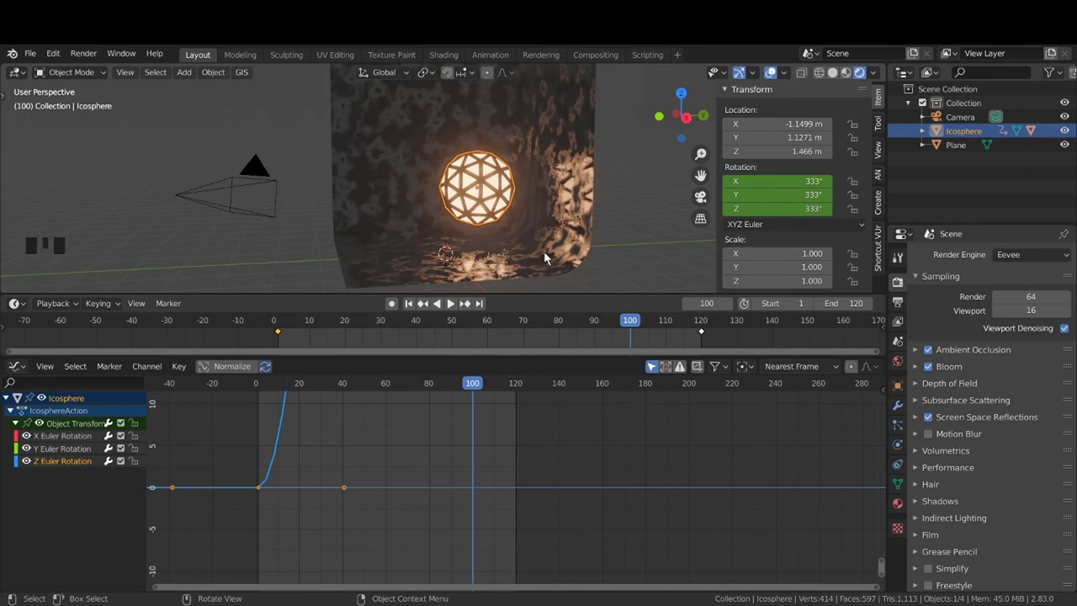
pyautogui.scroll(-3)
pyautogui.moveTo(532, 223); pyautogui.dragTo(414, 306)
pyautogui.moveTo(415, 306); pyautogui.dragTo(470, 231)
# Look through the camera, play the spin animation, then return to frame 1
pyautogui.press('KP_0')
pyautogui.scroll(3)
pyautogui.moveTo(477, 223); pyautogui.dragTo(456, 314)
pyautogui.click(456, 313)
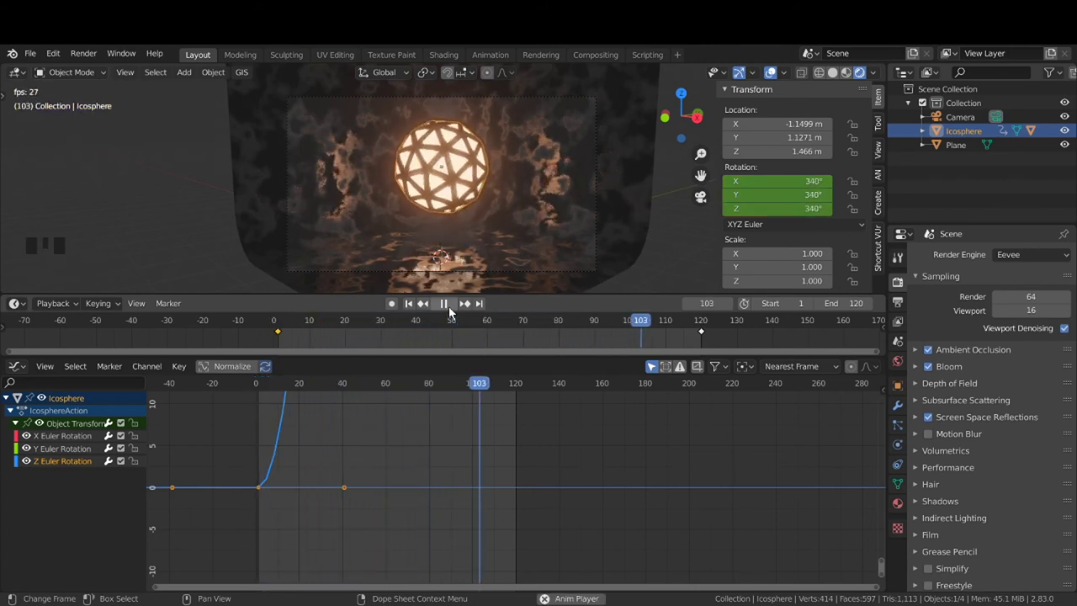
pyautogui.moveTo(456, 314); pyautogui.dragTo(514, 160)
pyautogui.scroll(-3)
pyautogui.scroll(-3)
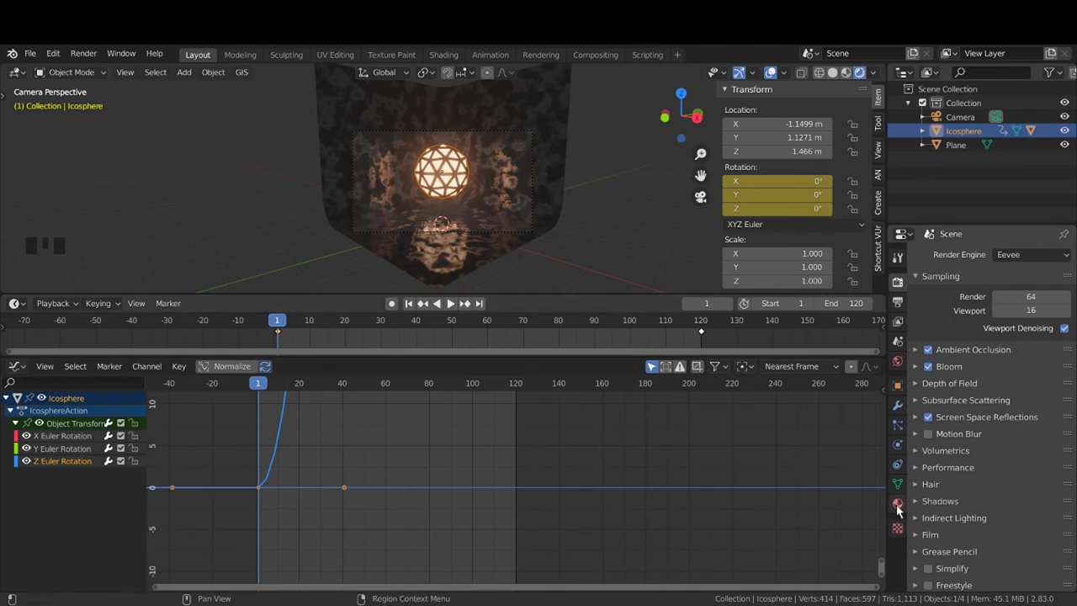
# Set the keyframed Emission Strength in the icosphere's material to 7.2
pyautogui.click(904, 511)
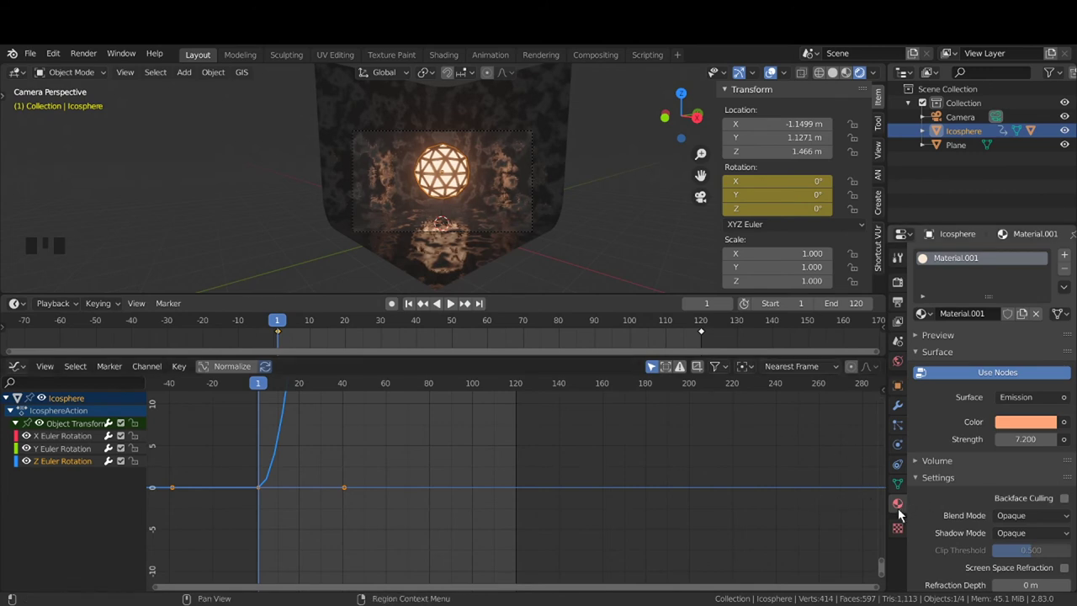
pyautogui.click(899, 514)
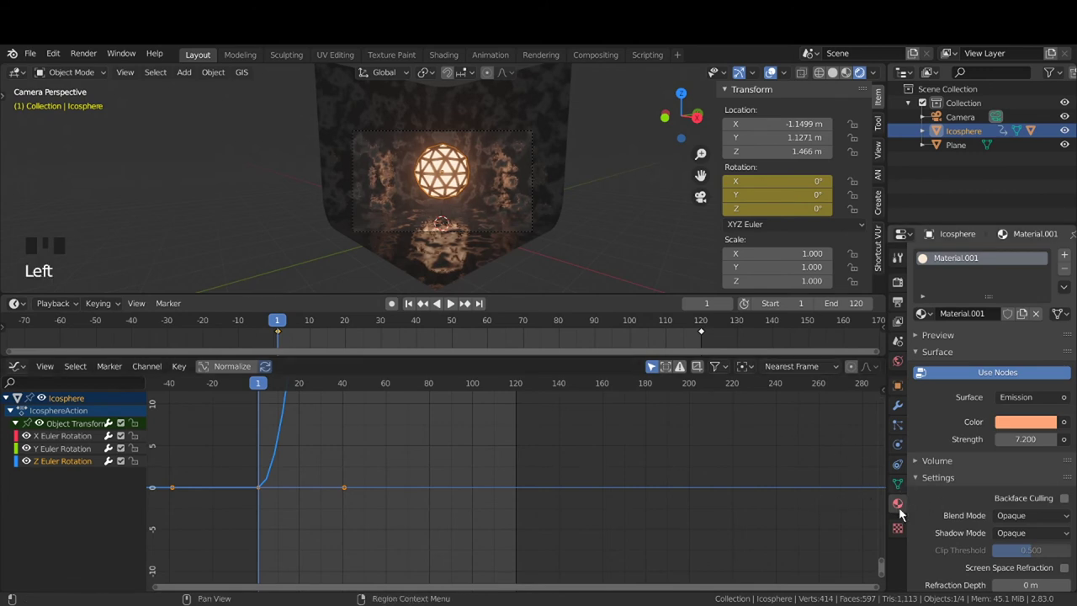
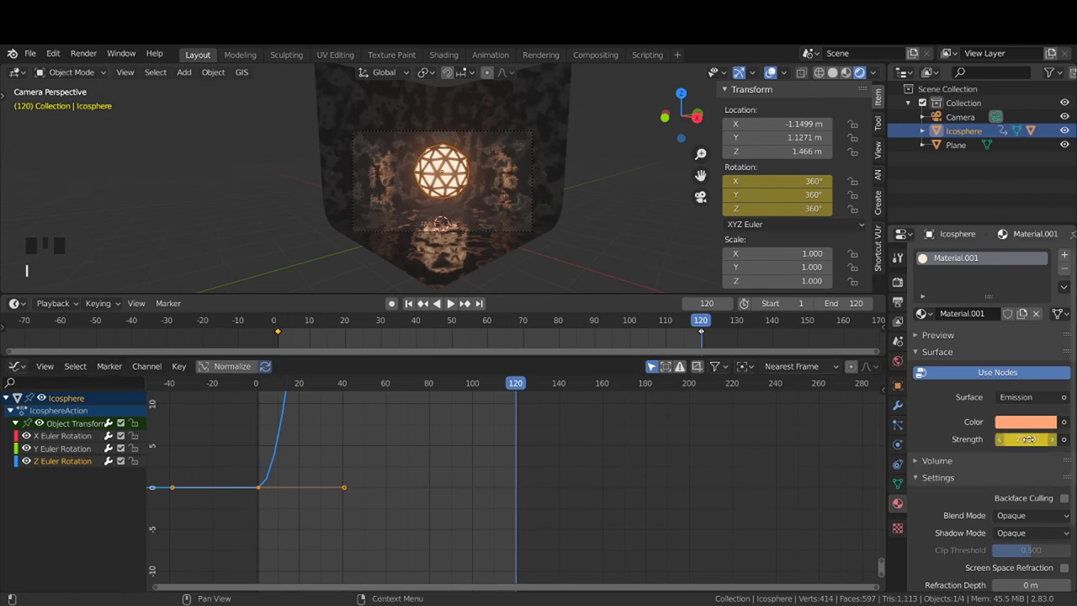
pyautogui.scroll(-3)
pyautogui.moveTo(420, 465); pyautogui.dragTo(417, 515)
# Pan and zoom the graph editor curves, then deselect the icosphere
pyautogui.scroll(-3)
pyautogui.moveTo(438, 507); pyautogui.dragTo(423, 498)
pyautogui.scroll(-3)
pyautogui.scroll(3)
pyautogui.moveTo(414, 543); pyautogui.dragTo(638, 209)
pyautogui.click(638, 209)
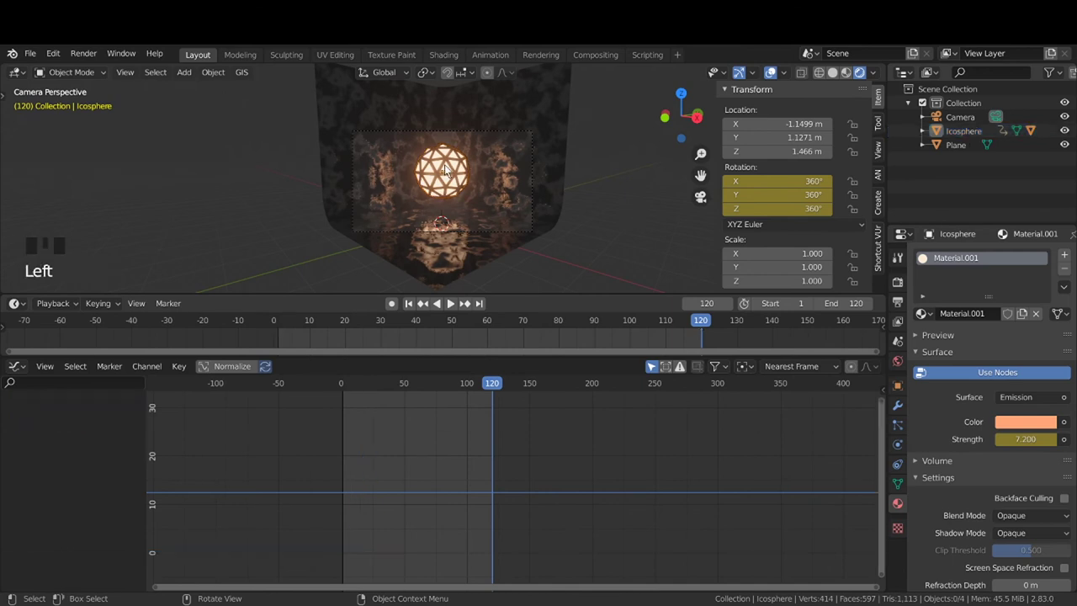
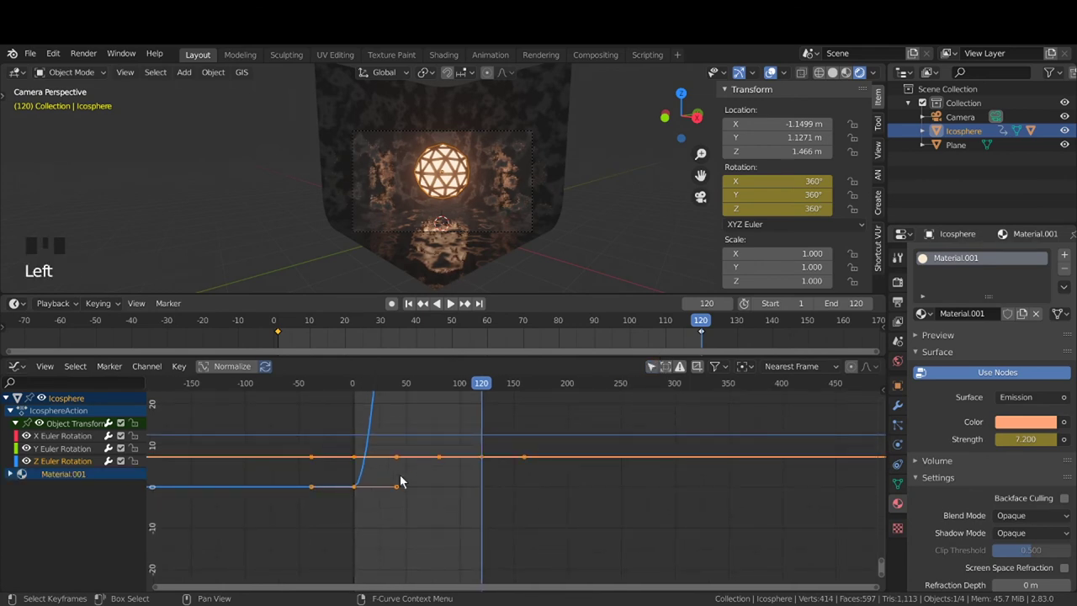
# Reveal the emission Strength curve beside the rotation curves and pick out its keyframe
pyautogui.scroll(3)
pyautogui.moveTo(393, 486); pyautogui.dragTo(656, 372)
pyautogui.click(656, 372)
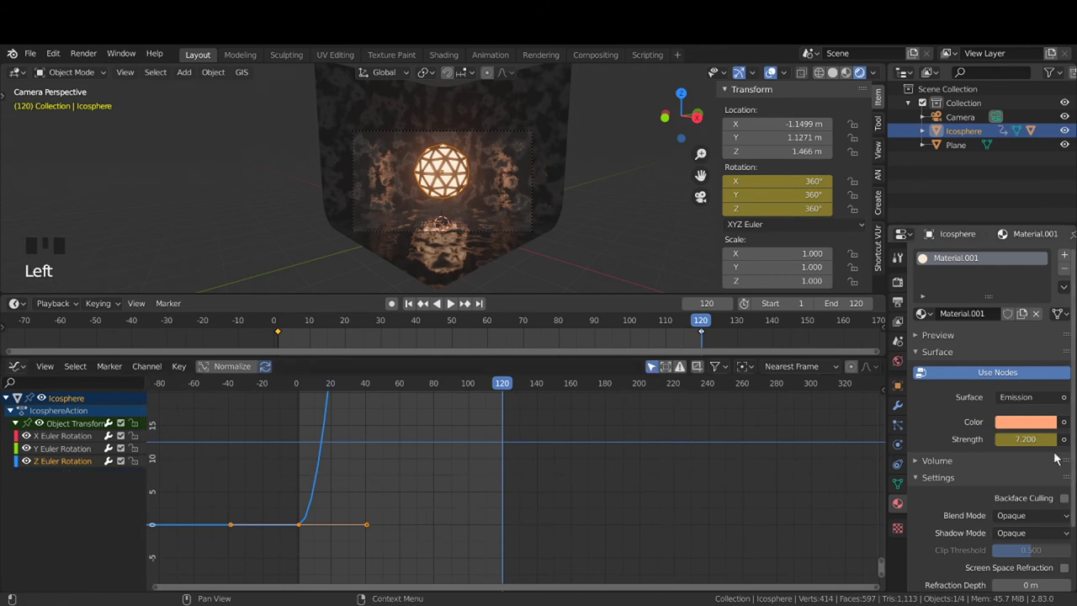
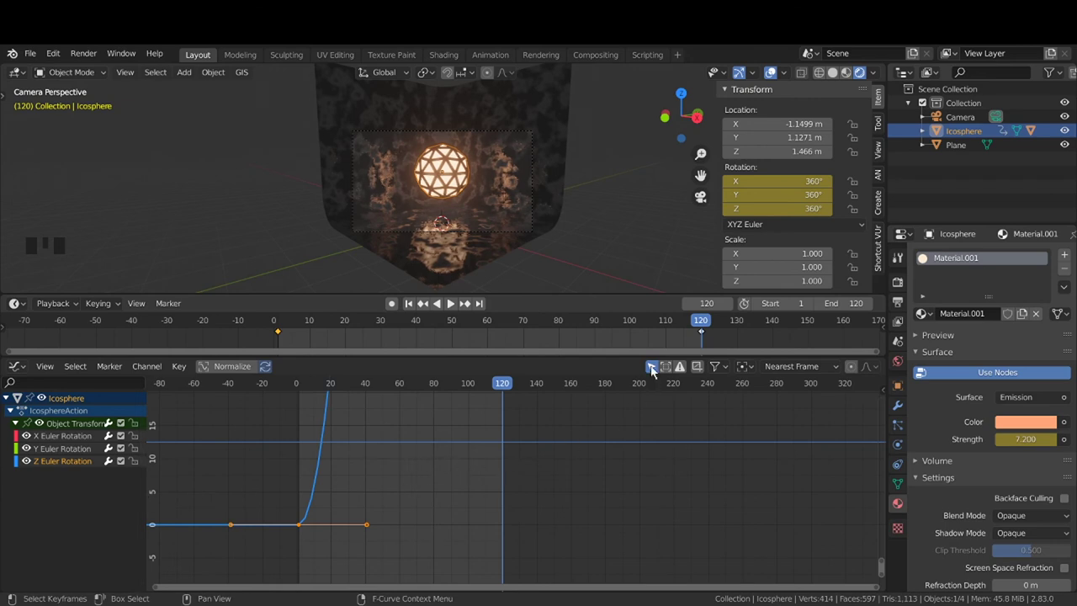
pyautogui.click(658, 372)
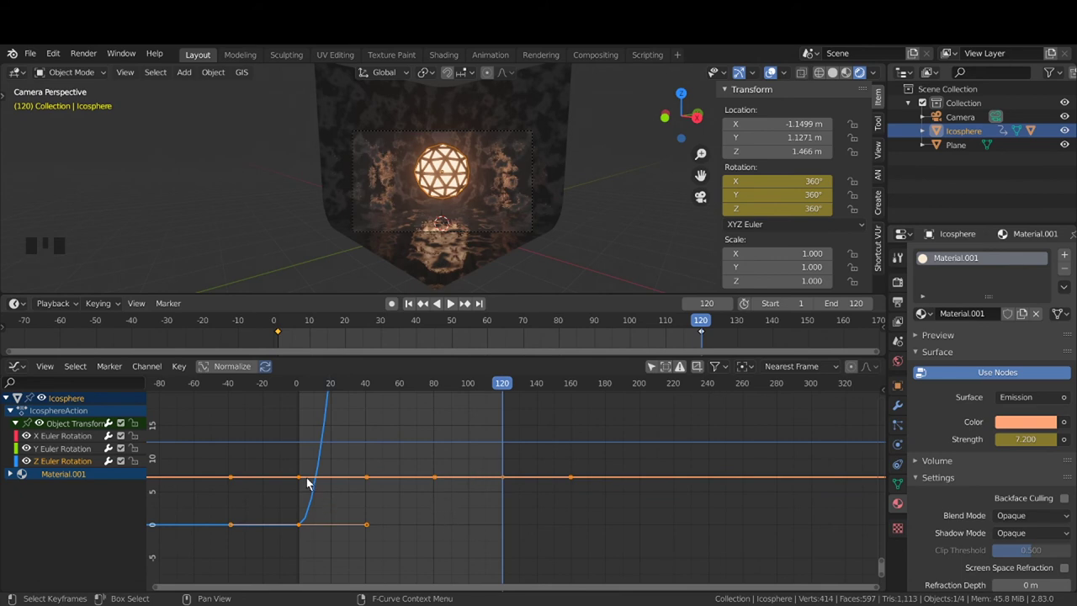
pyautogui.click(305, 483)
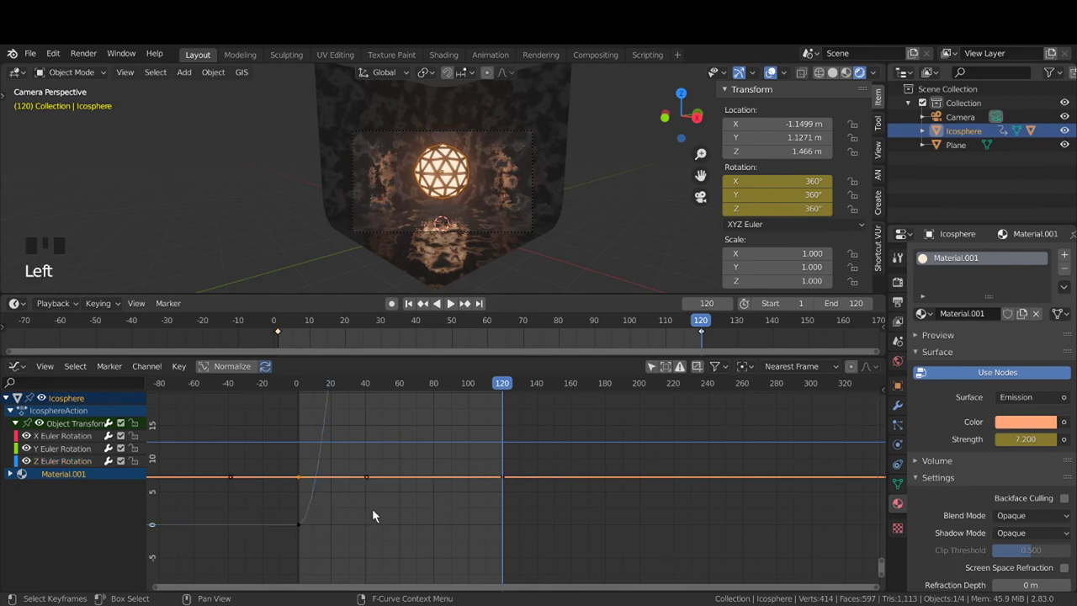
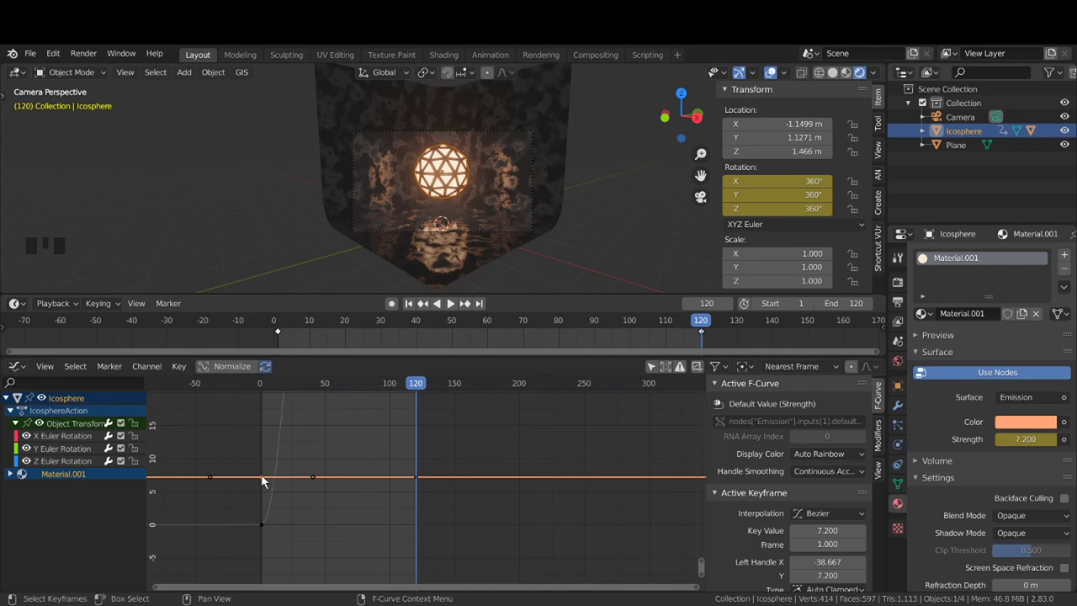
# Set the Strength keyframe interpolation to Elastic with Ease In and Out easing
pyautogui.click(266, 480)
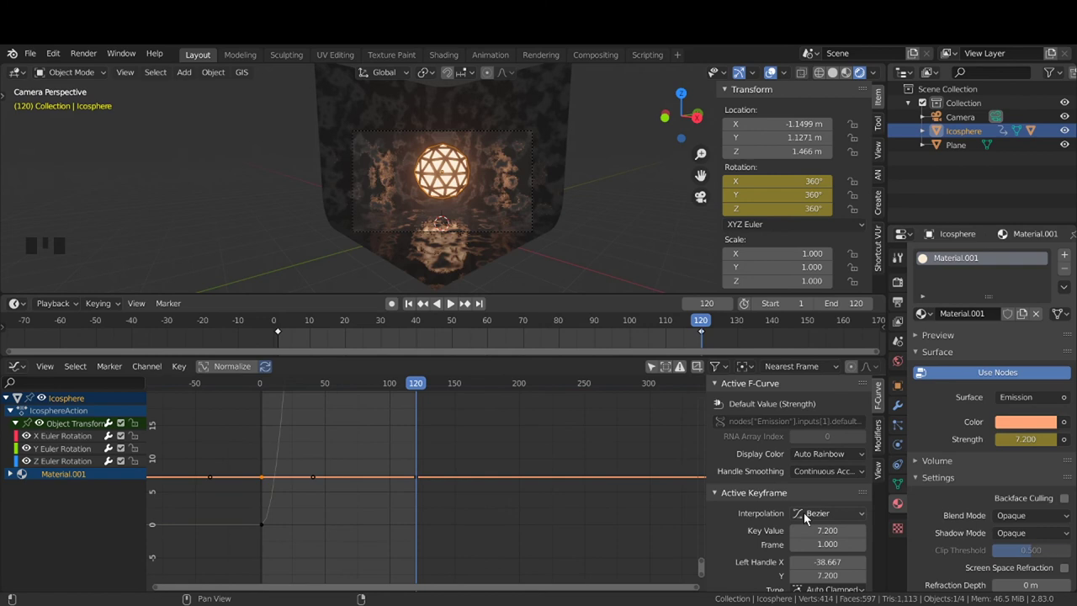
pyautogui.moveTo(826, 520); pyautogui.dragTo(817, 447)
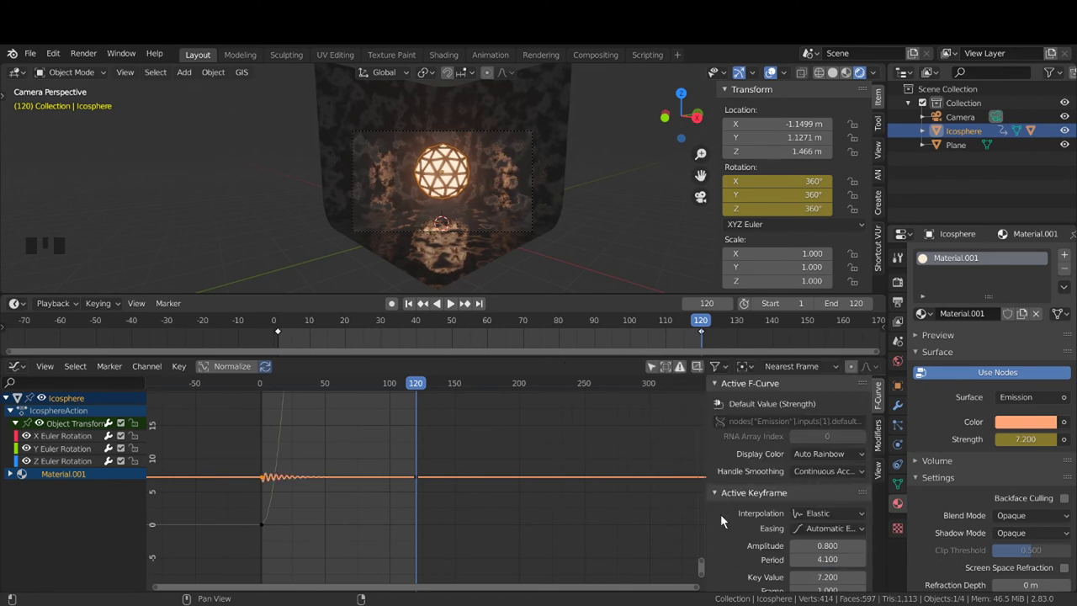
pyautogui.moveTo(825, 533); pyautogui.dragTo(847, 474)
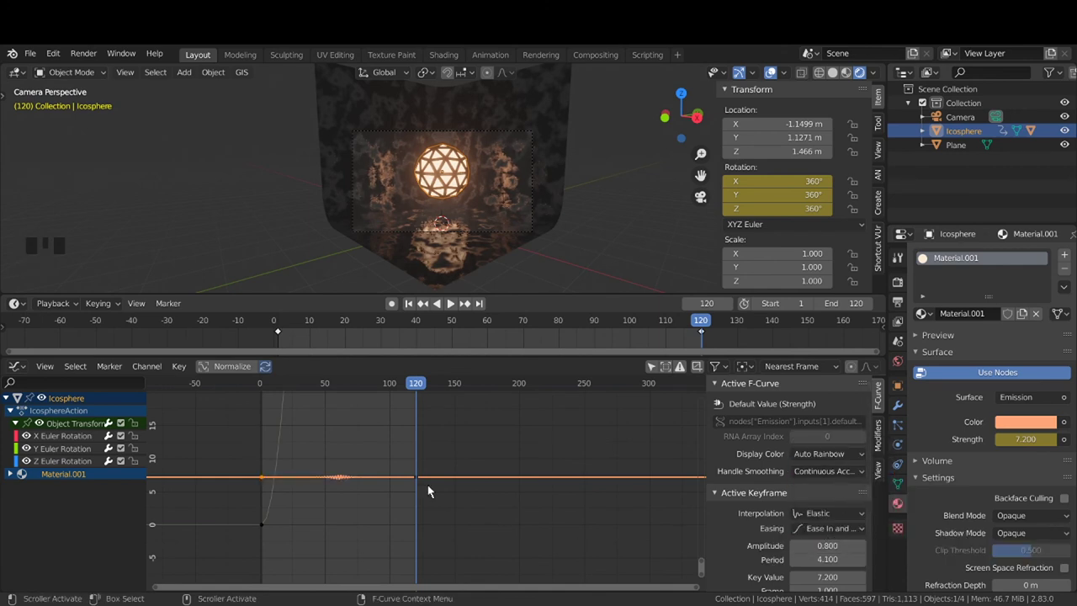
# Drag the elastic Amplitude to 19.5 and Period to 34.4 while framing the flicker curve
pyautogui.scroll(3)
pyautogui.moveTo(346, 497); pyautogui.dragTo(569, 385)
pyautogui.moveTo(569, 385); pyautogui.dragTo(487, 396)
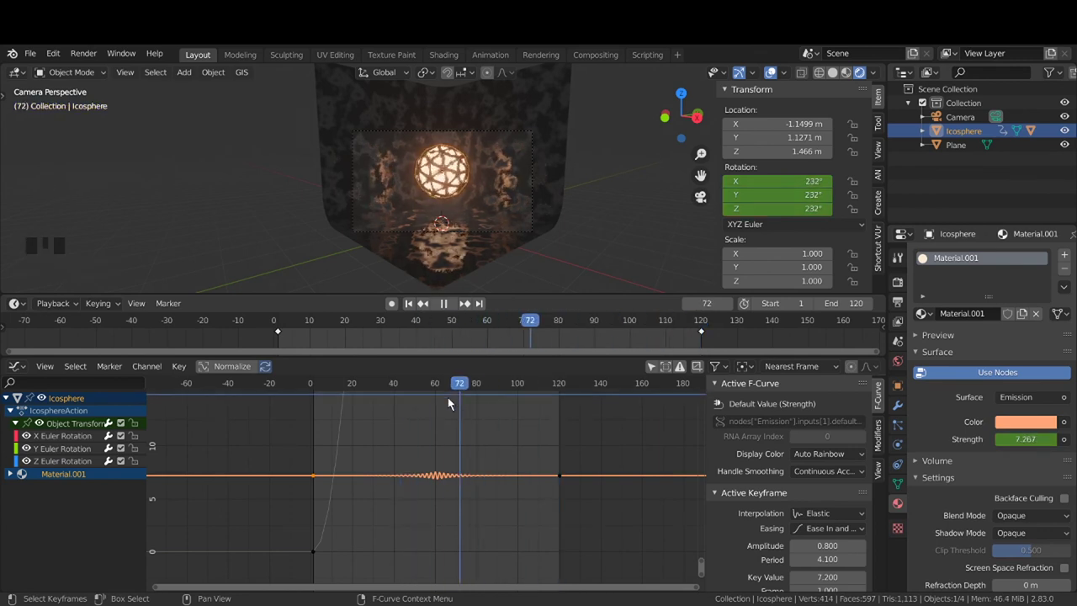
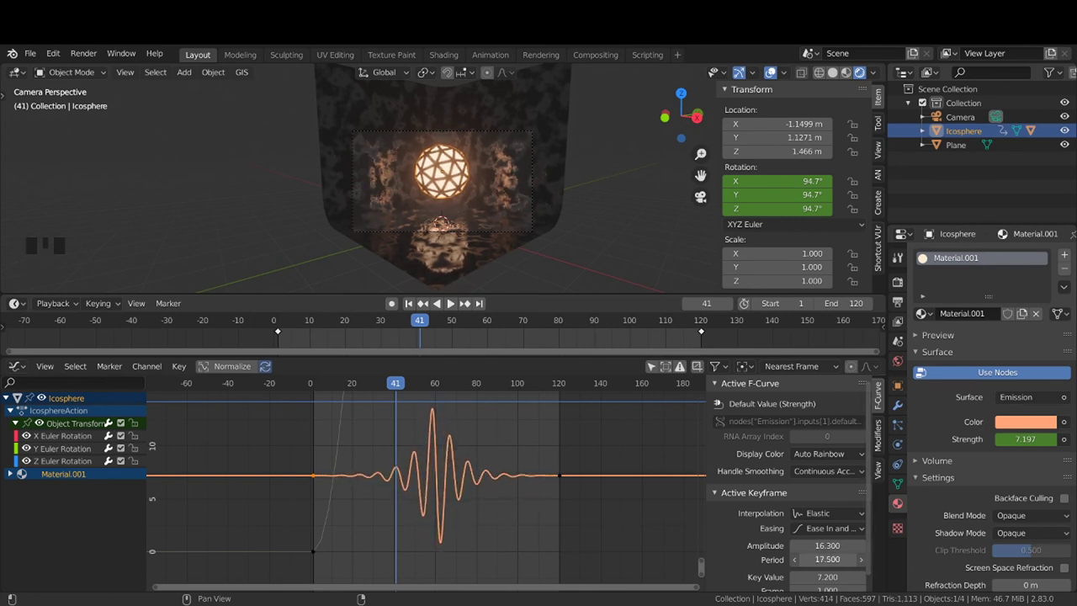
pyautogui.moveTo(403, 388); pyautogui.dragTo(510, 411)
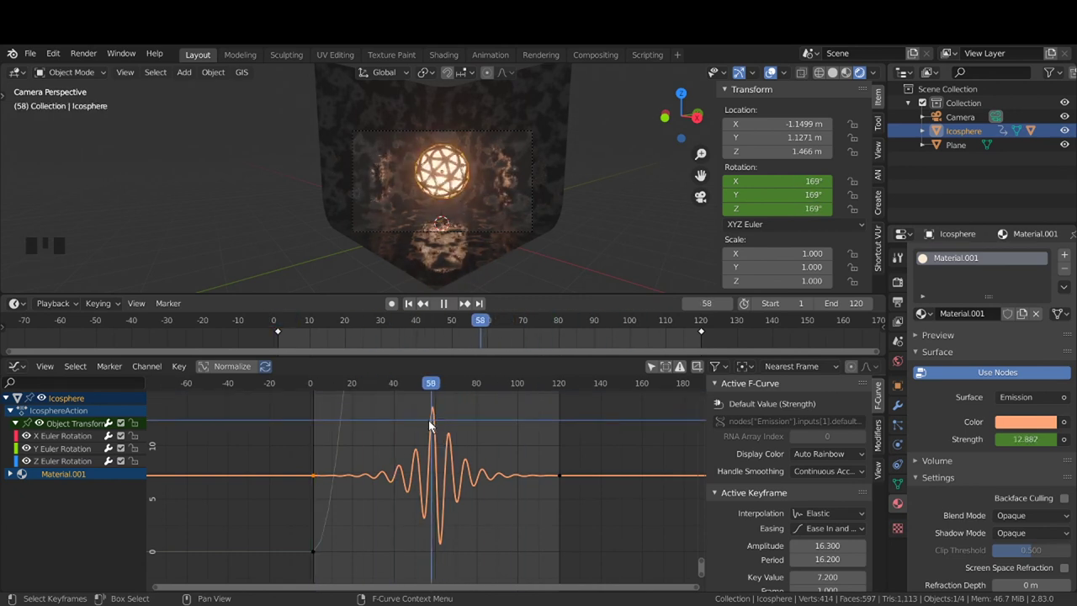
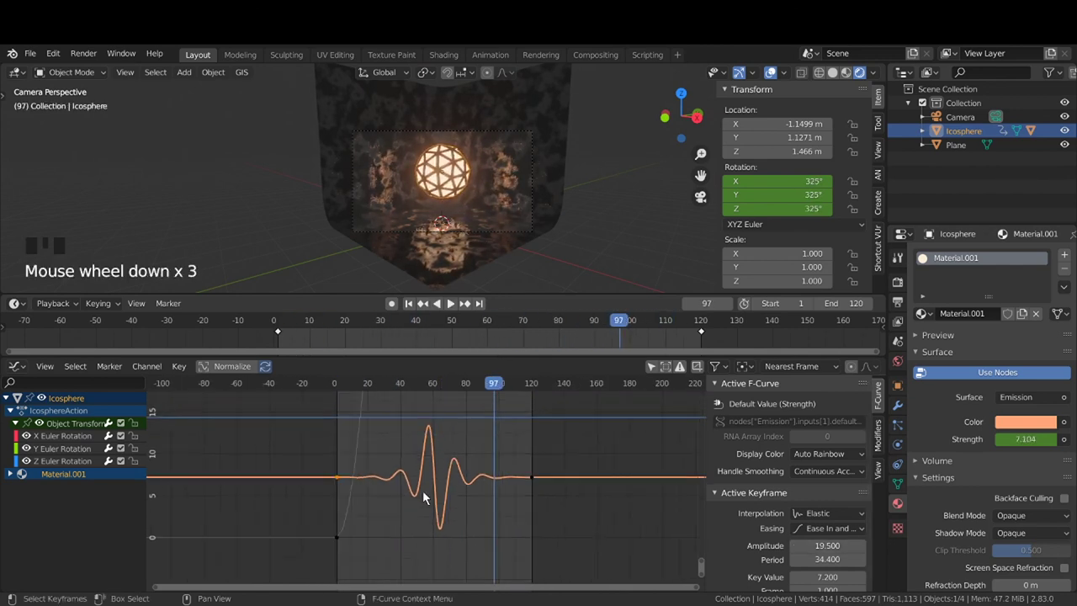
pyautogui.moveTo(448, 500); pyautogui.dragTo(486, 503)
pyautogui.scroll(-3)
pyautogui.moveTo(463, 524); pyautogui.dragTo(498, 494)
# Deselect the strength curve keyframes in the graph editor
pyautogui.click(498, 494)
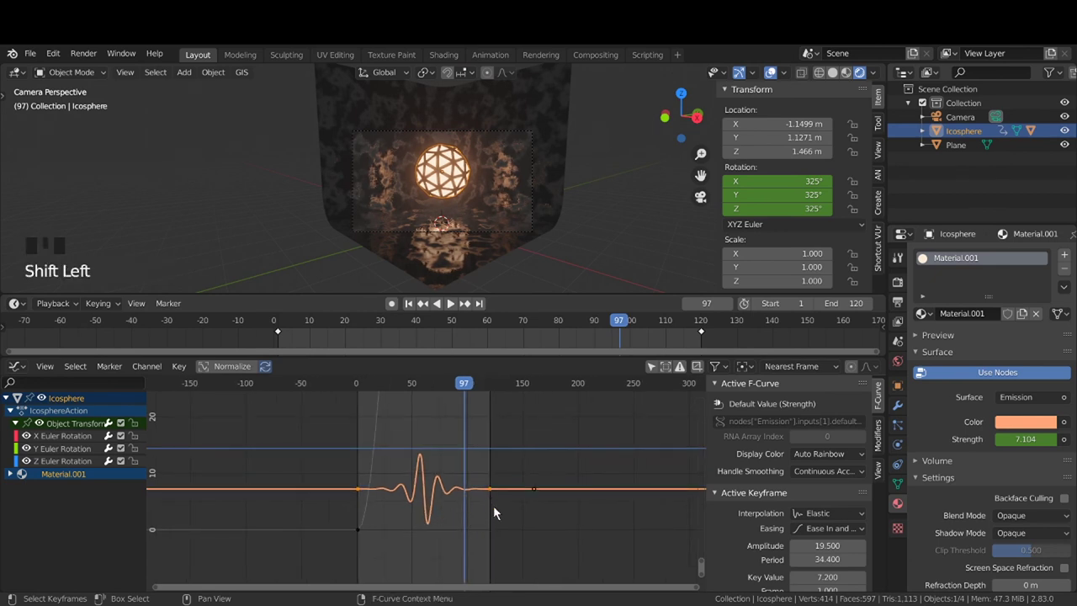
pyautogui.click(539, 514)
pyautogui.click(363, 494)
pyautogui.click(498, 494)
pyautogui.click(545, 522)
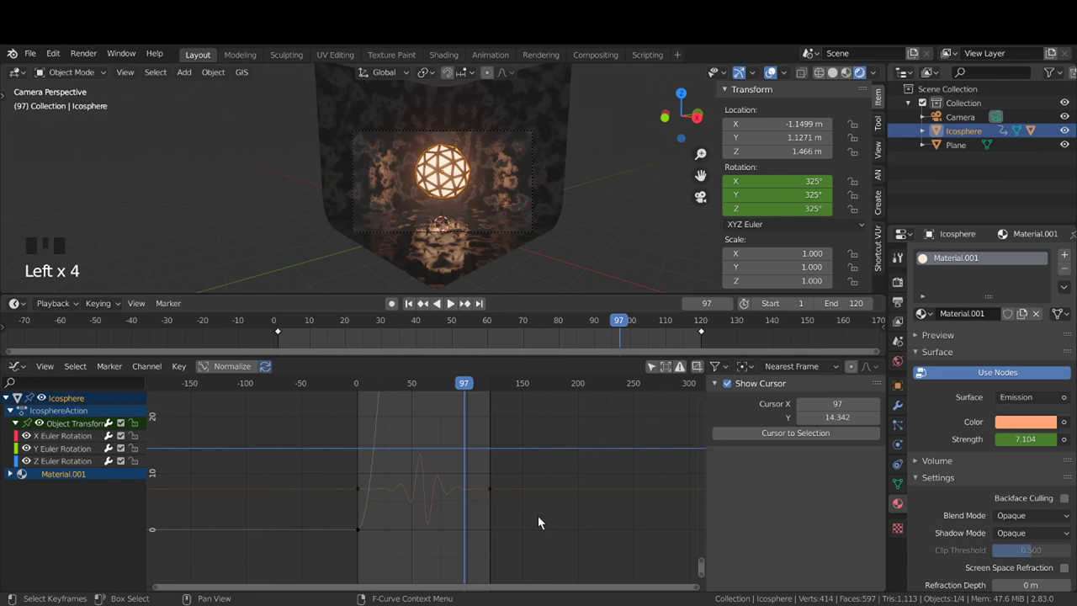
# Select the Camera object to show its 50 mm lens settings
pyautogui.click(545, 521)
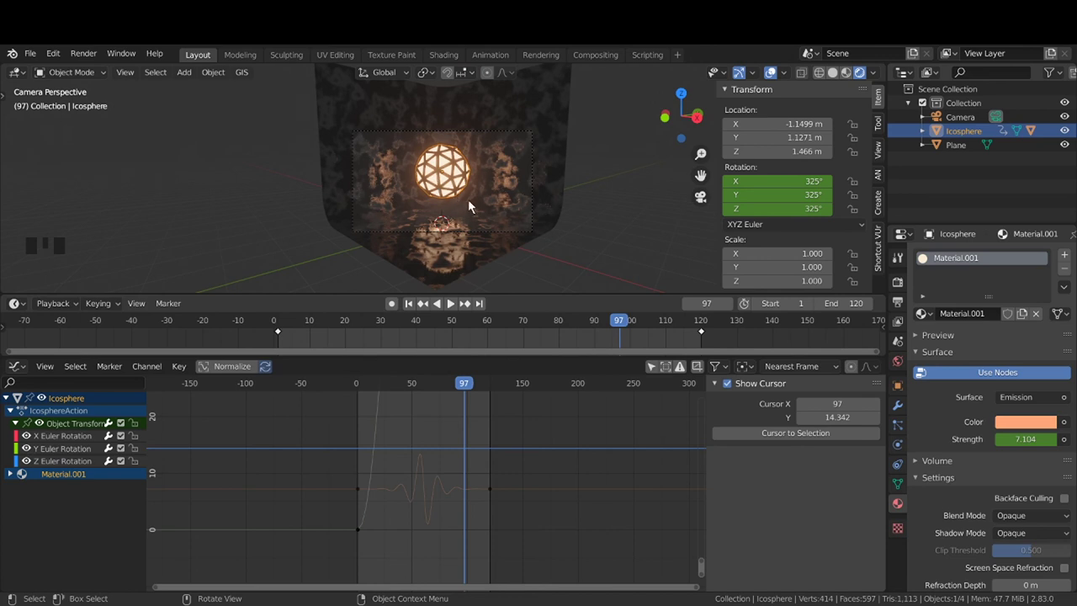
pyautogui.click(456, 132)
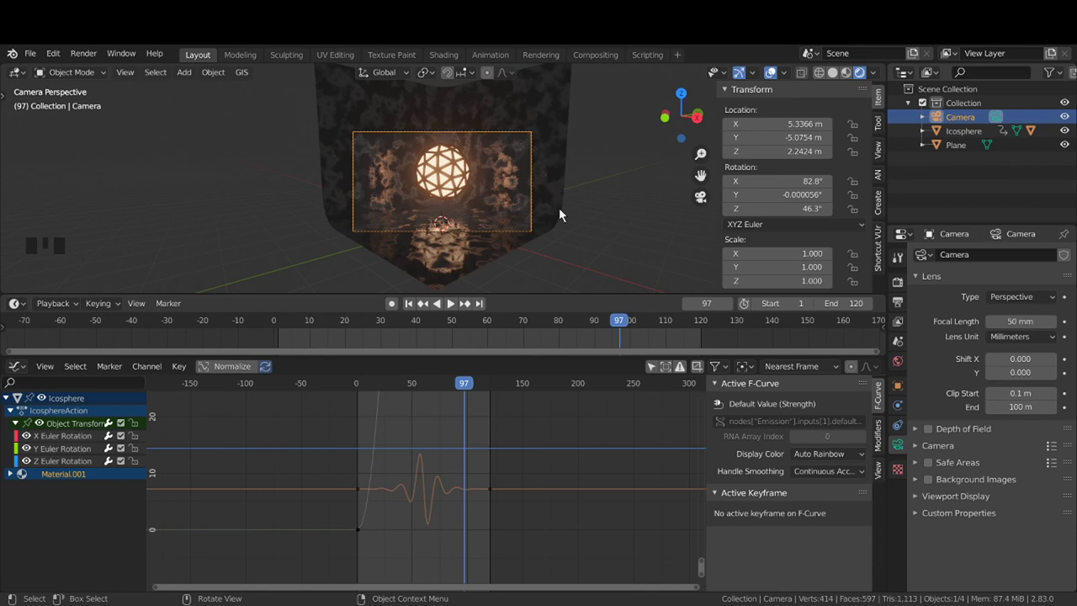
# Set the render resolution to 1080×1080 and reframe the camera around the icosphere via Lock Camera to View
pyautogui.click(906, 284)
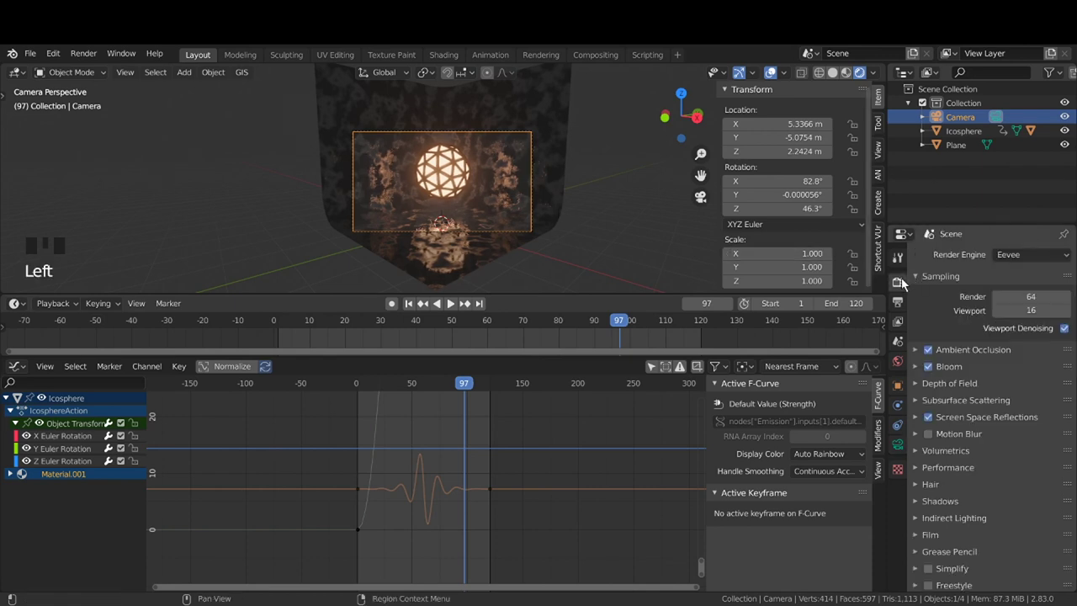
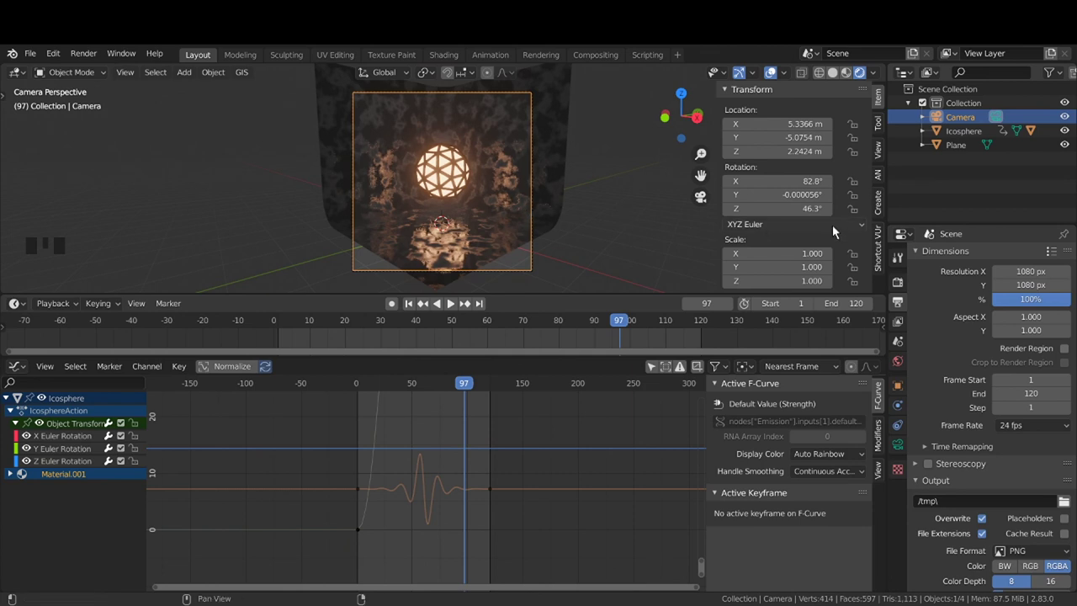
pyautogui.click(885, 159)
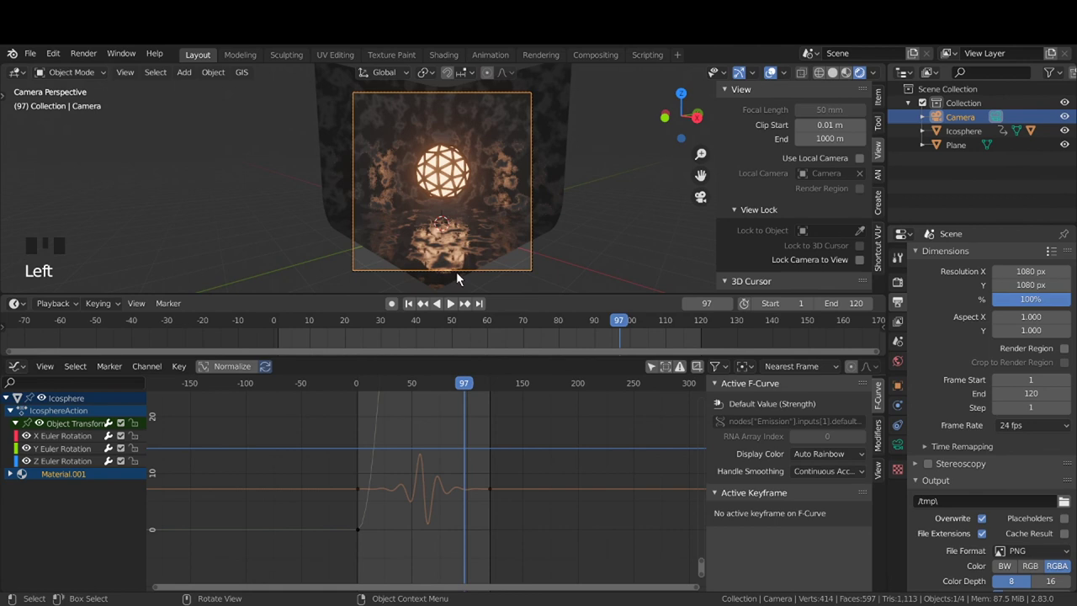
pyautogui.click(865, 266)
pyautogui.scroll(3)
pyautogui.moveTo(483, 232); pyautogui.dragTo(622, 246)
pyautogui.click(622, 246)
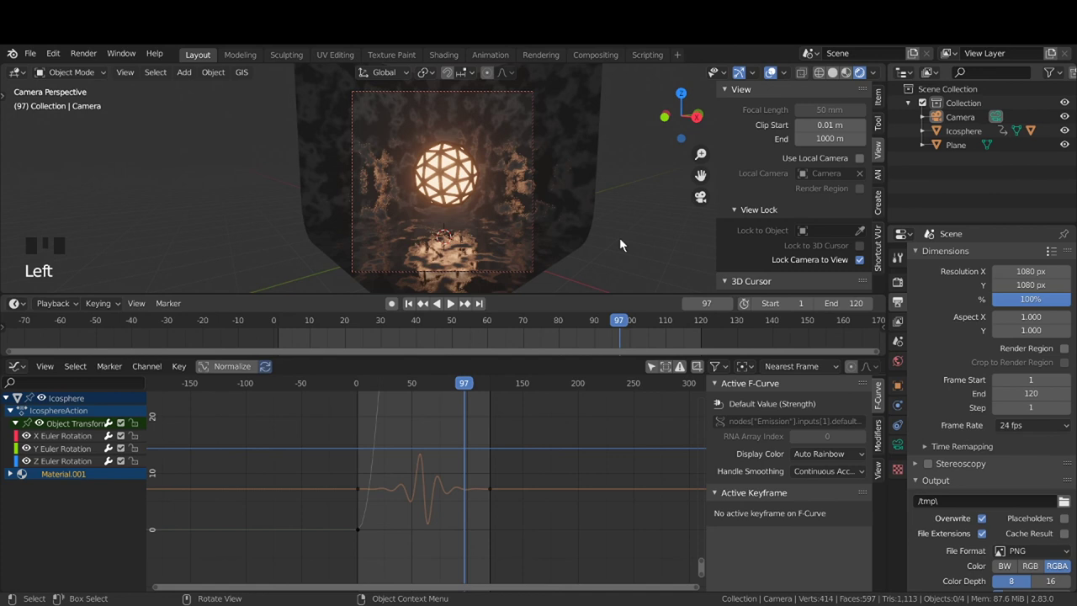
pyautogui.click(856, 269)
# Zoom the viewport around the framed icosphere with the camera no longer following
pyautogui.click(647, 229)
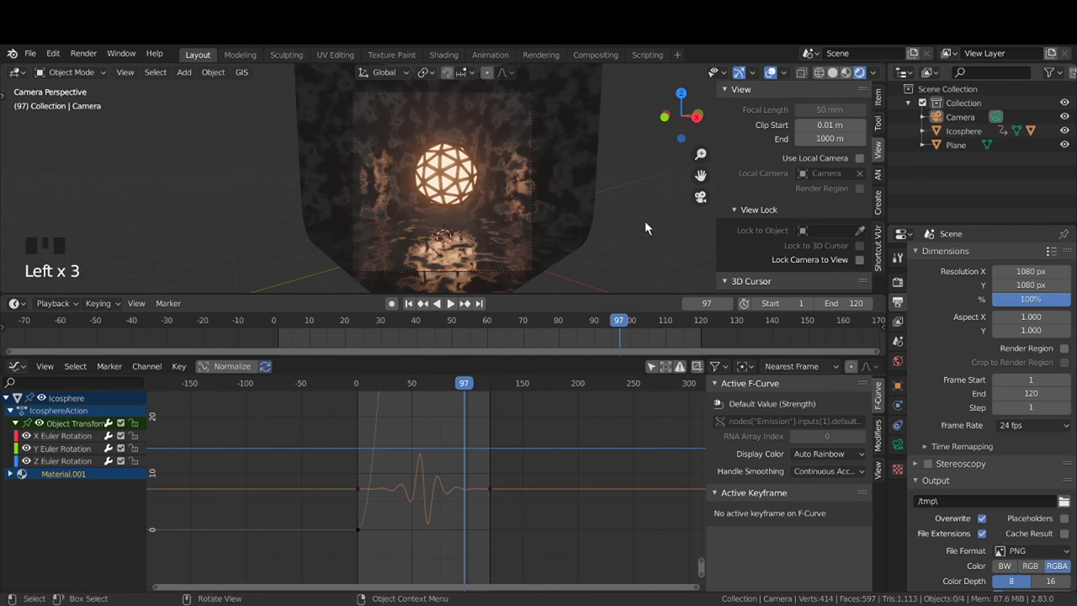
pyautogui.scroll(-3)
pyautogui.scroll(-3)
pyautogui.scroll(3)
pyautogui.scroll(-3)
pyautogui.scroll(-3)
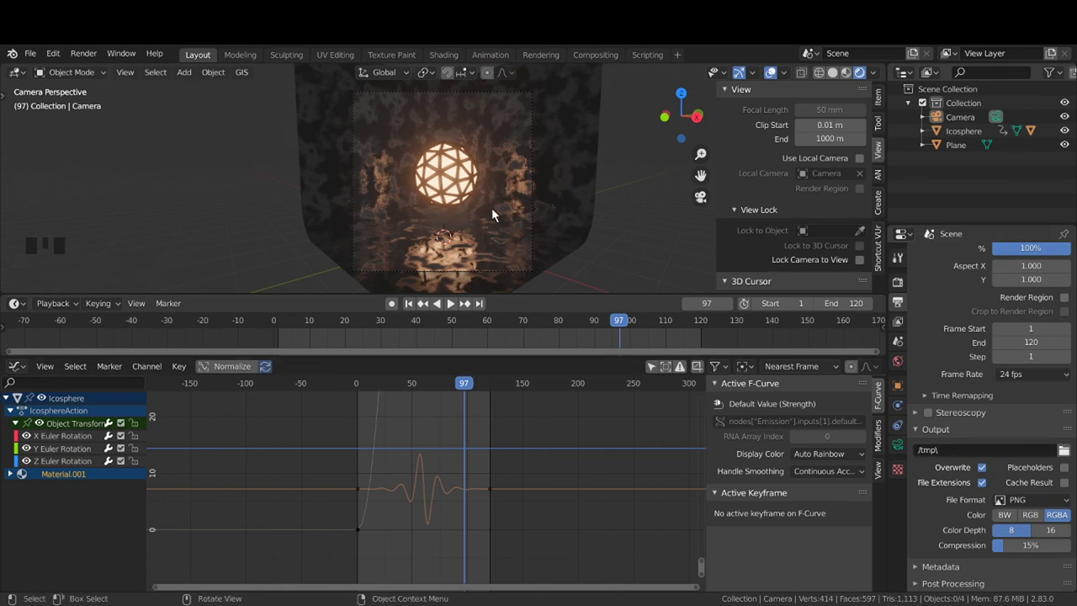
pyautogui.click(646, 239)
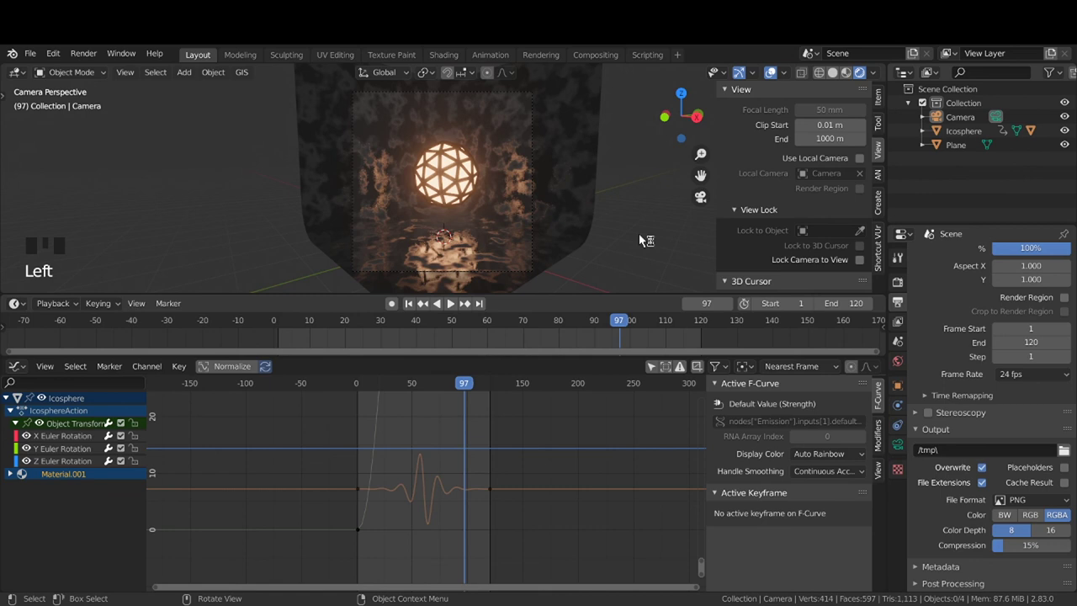